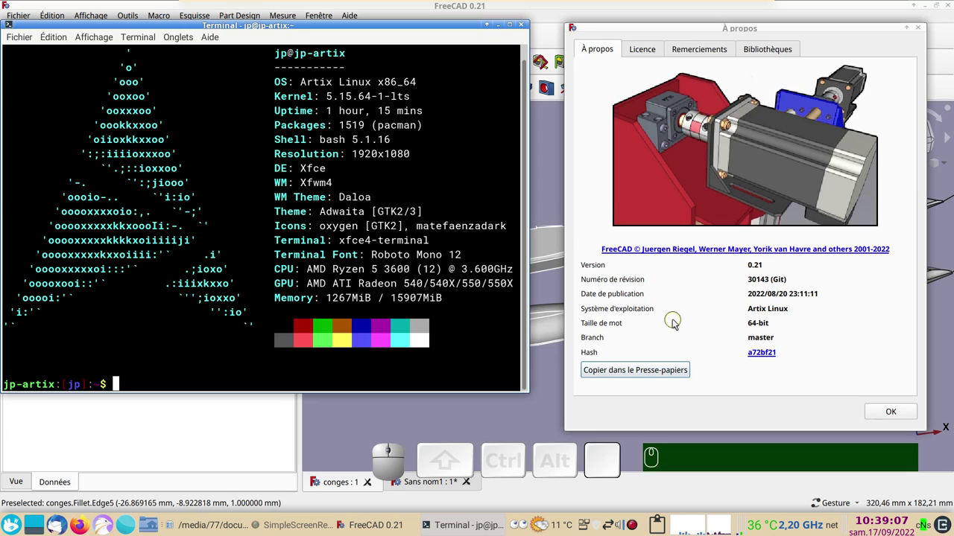
Step: Close the About FreeCAD window to return to the conges document
{"action": "left_click", "coordinate": [882, 413]}
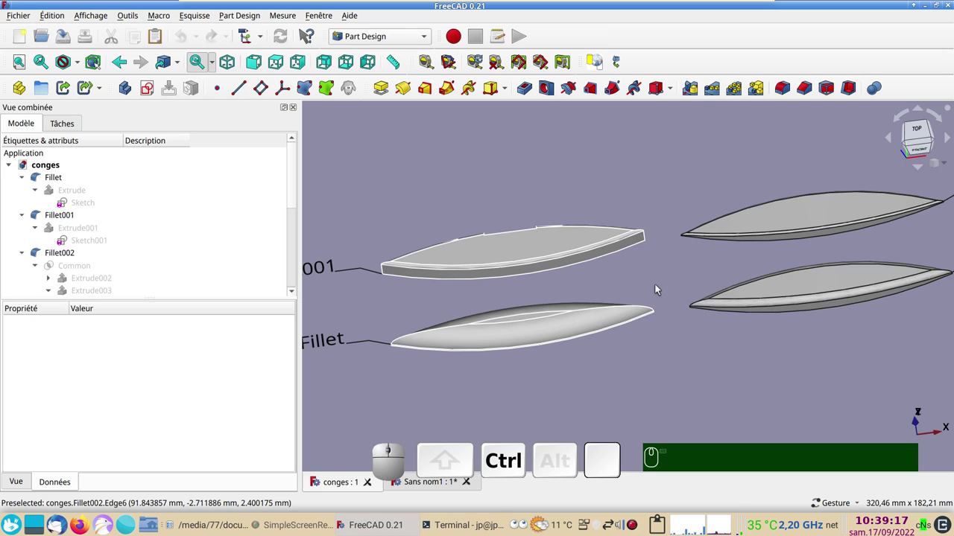
{"action": "left_click_drag", "start_coordinate": [645, 276], "coordinate": [759, 273]}
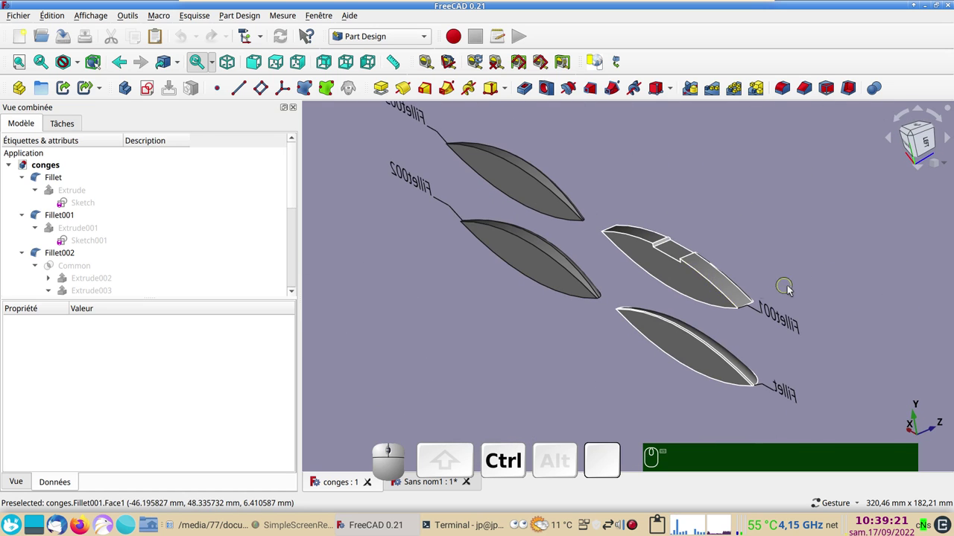
{"action": "left_click_drag", "start_coordinate": [847, 272], "coordinate": [738, 263]}
{"action": "scroll", "scroll_direction": "down", "scroll_amount": 3}
{"action": "left_click_drag", "start_coordinate": [766, 318], "coordinate": [765, 387]}
{"action": "scroll", "scroll_direction": "up", "scroll_amount": 3}
{"action": "right_click", "coordinate": [726, 344]}
{"action": "left_click_drag", "start_coordinate": [802, 389], "coordinate": [655, 372]}
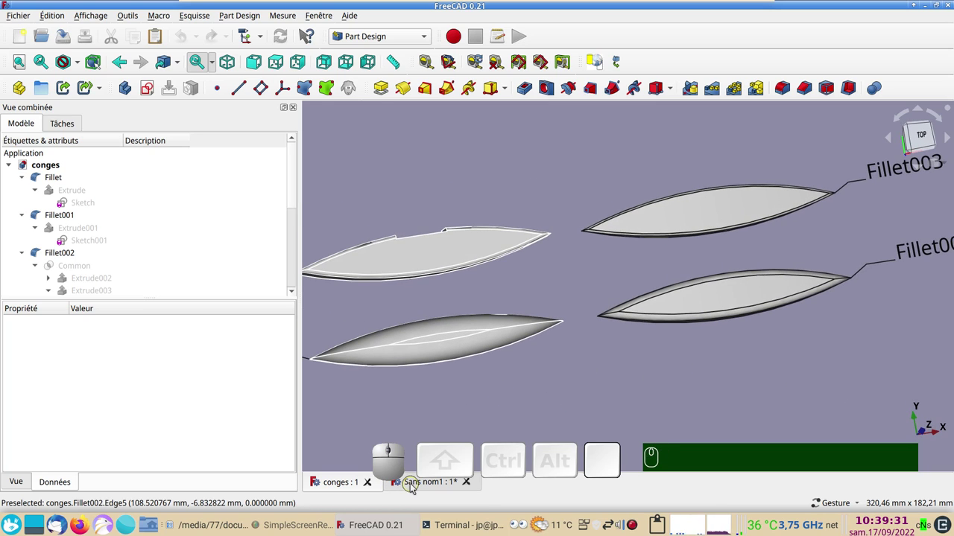
{"action": "left_click", "coordinate": [417, 487]}
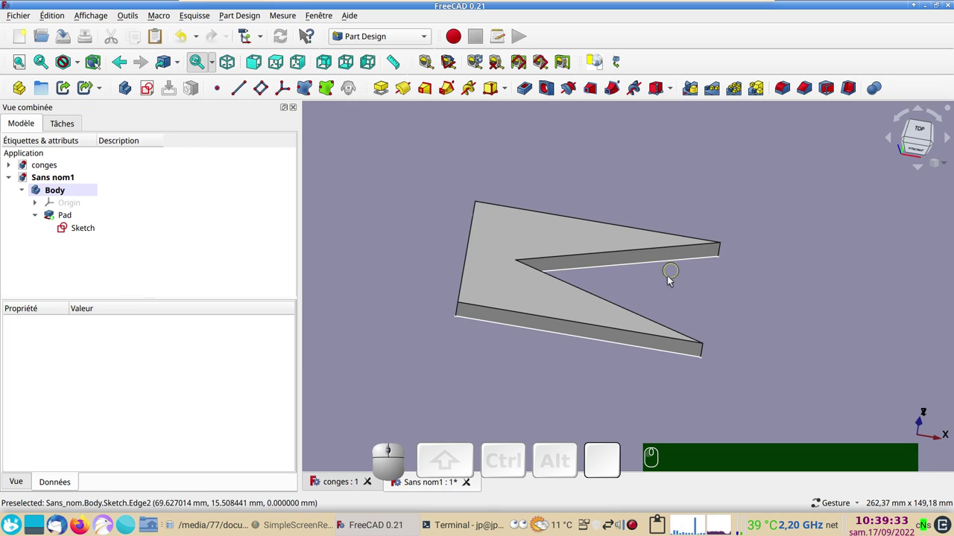
{"action": "left_click", "coordinate": [343, 481]}
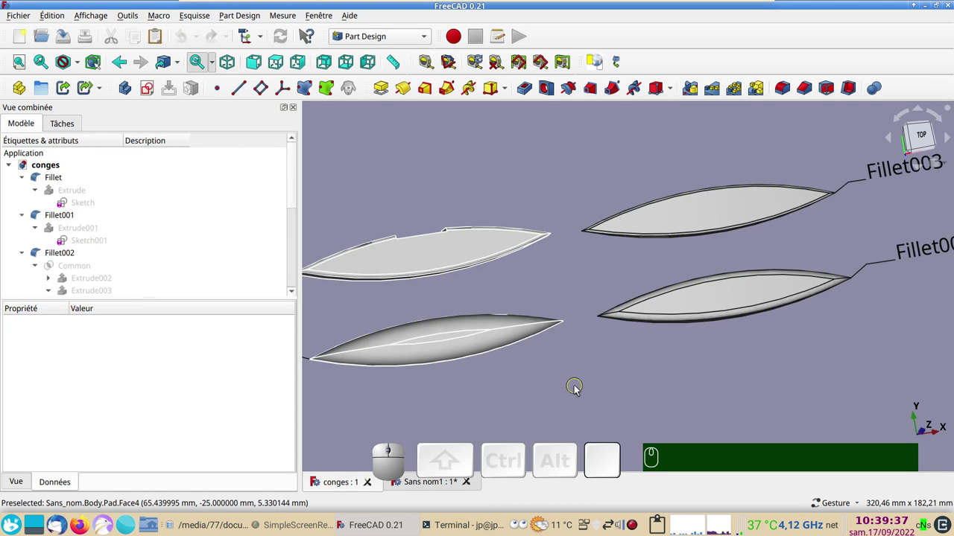
{"action": "key", "text": "KP_2"}
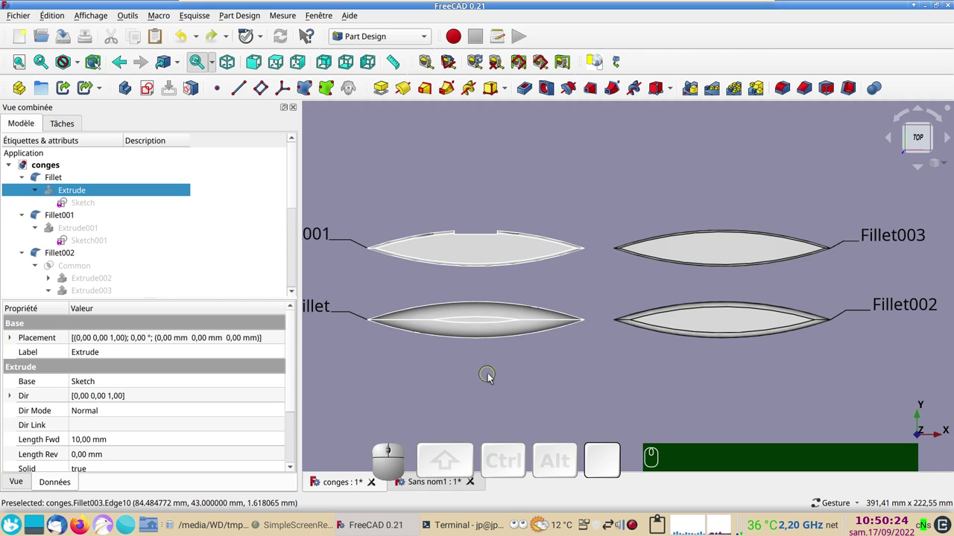
{"action": "left_click_drag", "start_coordinate": [500, 381], "coordinate": [443, 322]}
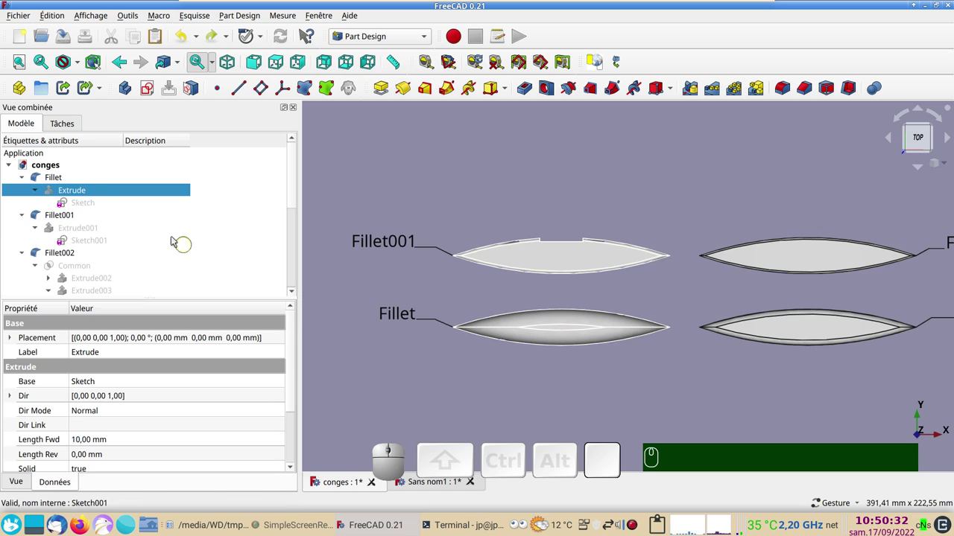
{"action": "key", "text": "space"}
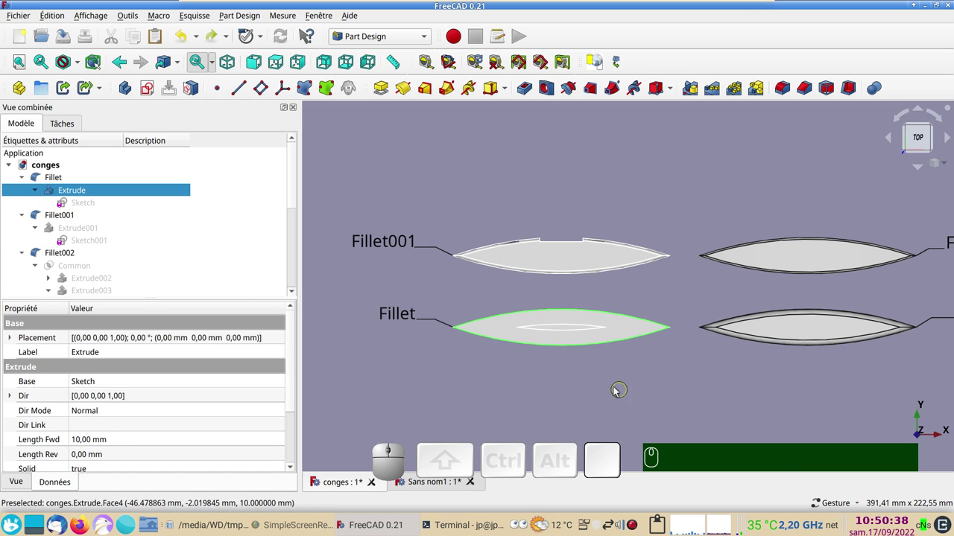
{"action": "key", "text": "space"}
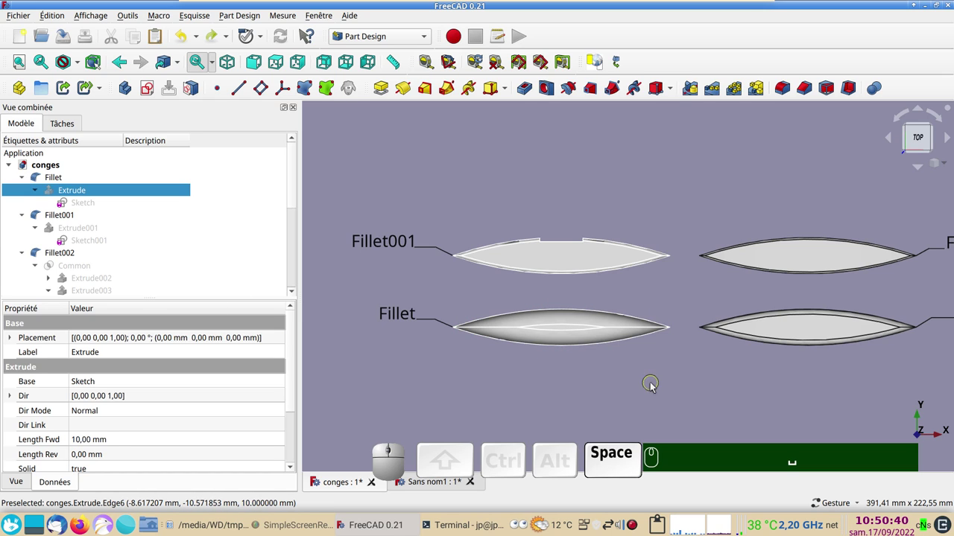
{"action": "left_click_drag", "start_coordinate": [654, 384], "coordinate": [673, 357]}
{"action": "scroll", "scroll_direction": "up", "scroll_amount": 3}
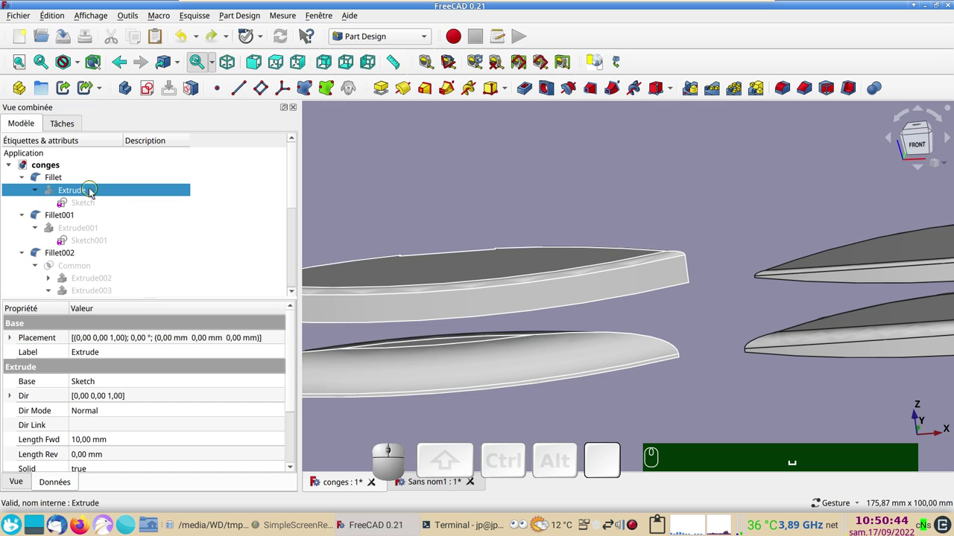
{"action": "left_click", "coordinate": [84, 182]}
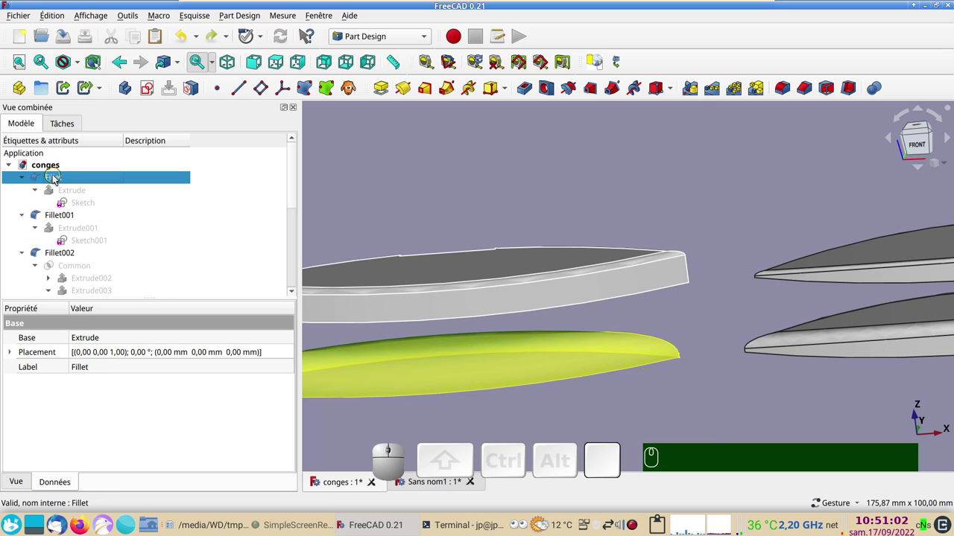
{"action": "left_click", "coordinate": [670, 399]}
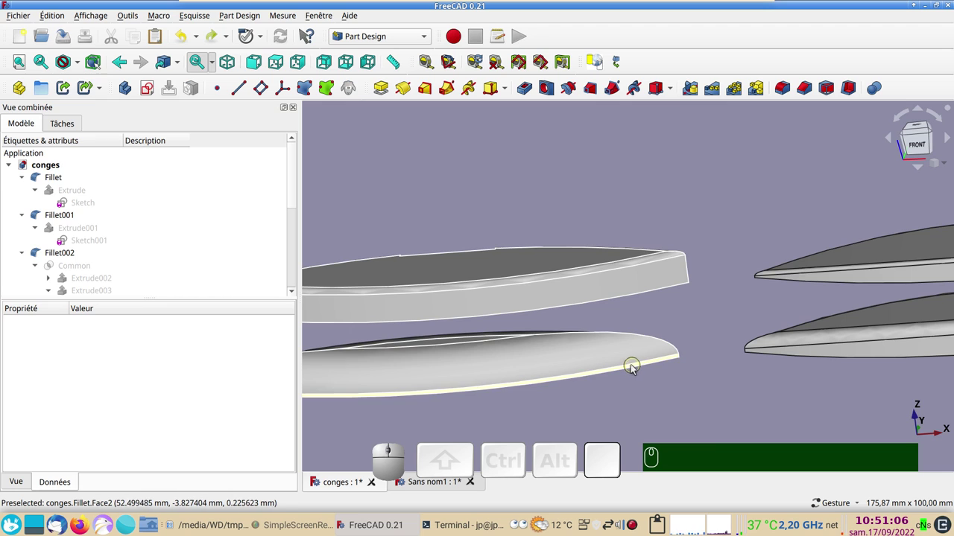
{"action": "left_click_drag", "start_coordinate": [660, 391], "coordinate": [655, 412]}
{"action": "left_click", "coordinate": [419, 210]}
{"action": "left_click_drag", "start_coordinate": [595, 290], "coordinate": [615, 289]}
{"action": "right_click", "coordinate": [615, 289]}
{"action": "scroll", "scroll_direction": "up", "scroll_amount": 3}
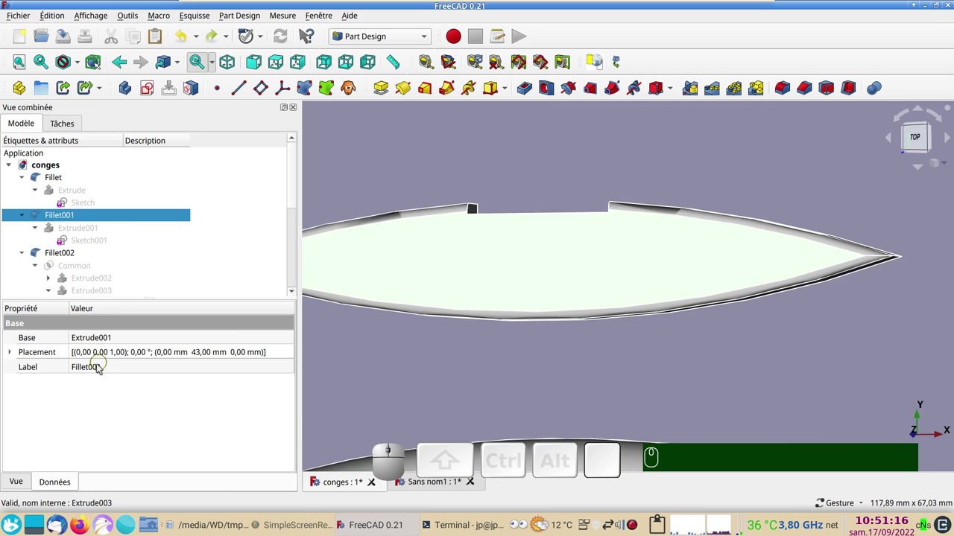
{"action": "left_click_drag", "start_coordinate": [546, 174], "coordinate": [615, 202]}
{"action": "scroll", "scroll_direction": "up", "scroll_amount": 3}
{"action": "left_click_drag", "start_coordinate": [532, 196], "coordinate": [513, 204]}
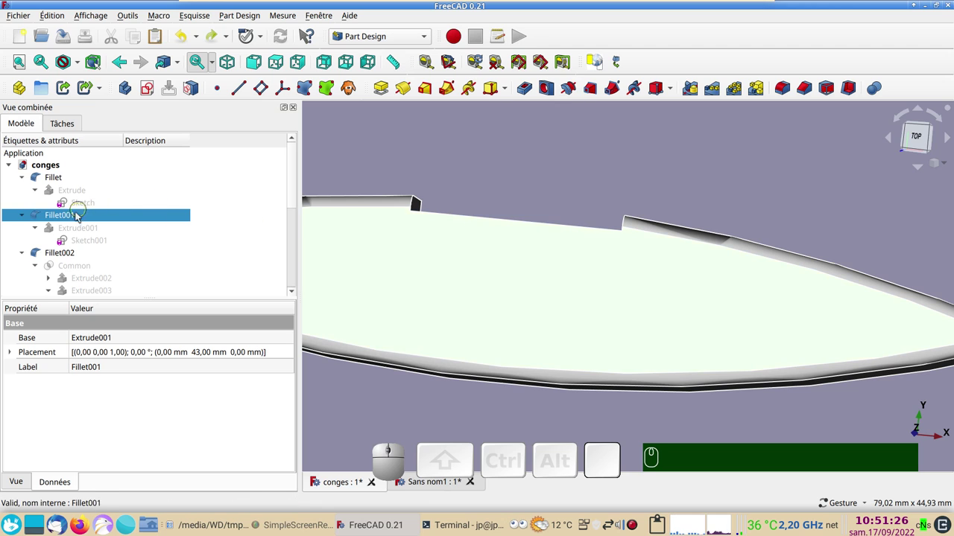
{"action": "scroll", "scroll_direction": "down", "scroll_amount": 3}
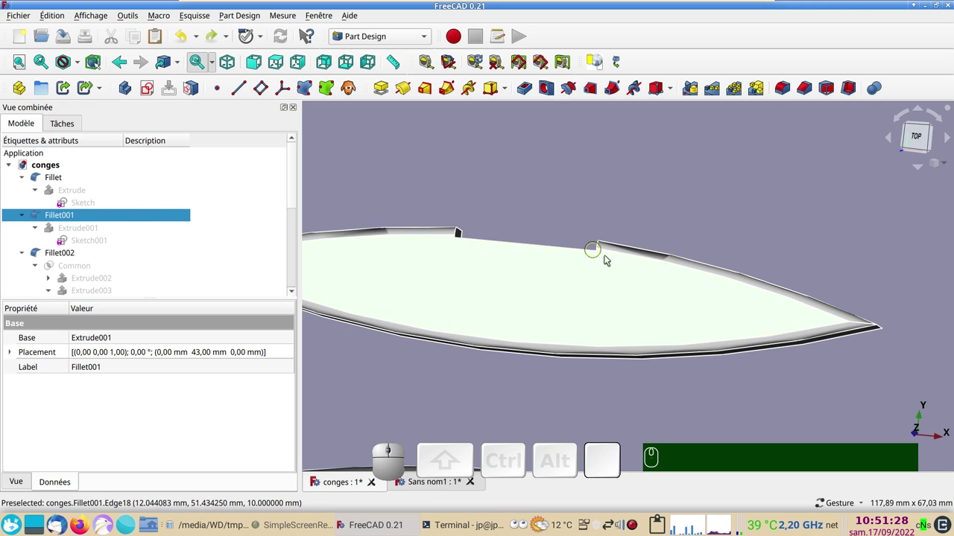
{"action": "left_click", "coordinate": [673, 374]}
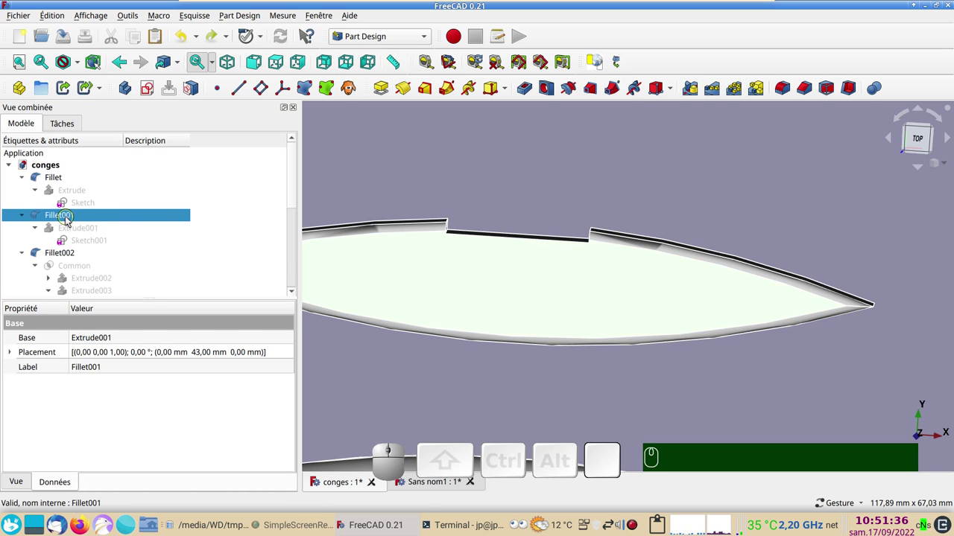
{"action": "scroll", "scroll_direction": "down", "scroll_amount": 3}
{"action": "left_click_drag", "start_coordinate": [821, 368], "coordinate": [514, 295]}
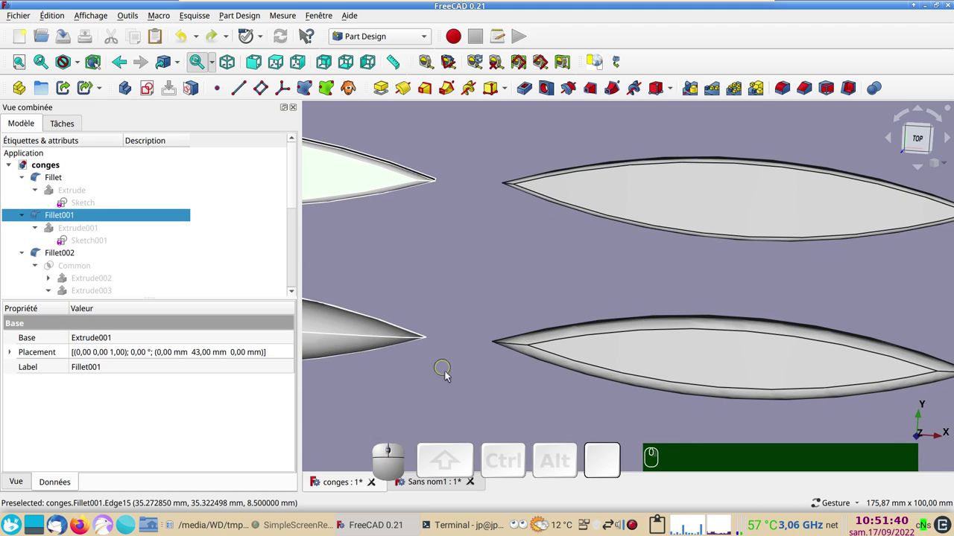
{"action": "left_click_drag", "start_coordinate": [485, 401], "coordinate": [466, 352]}
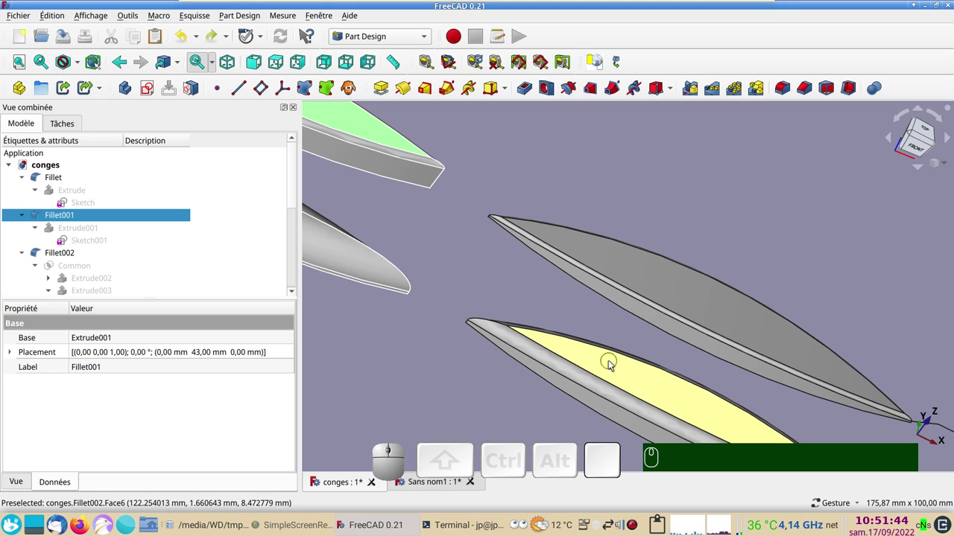
{"action": "left_click", "coordinate": [616, 364]}
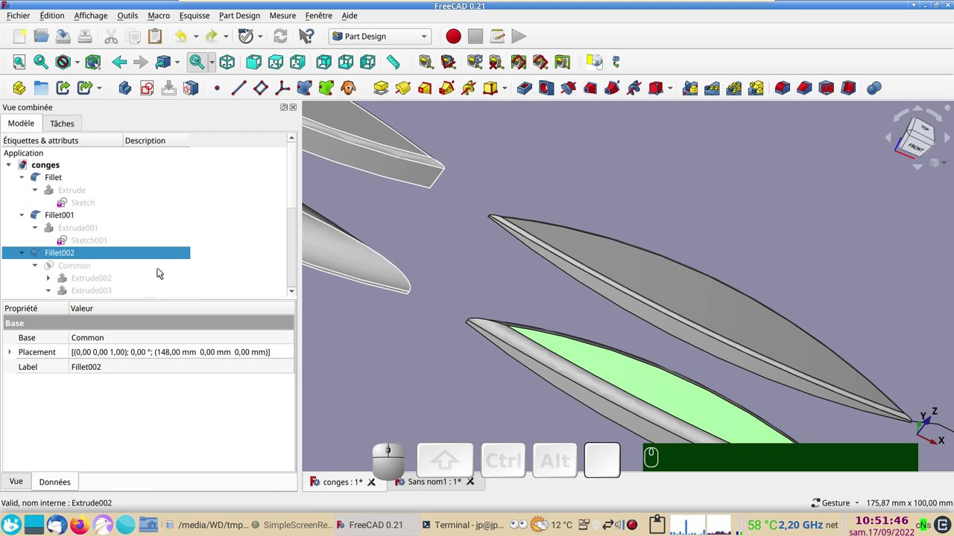
{"action": "scroll", "scroll_direction": "down", "scroll_amount": 3}
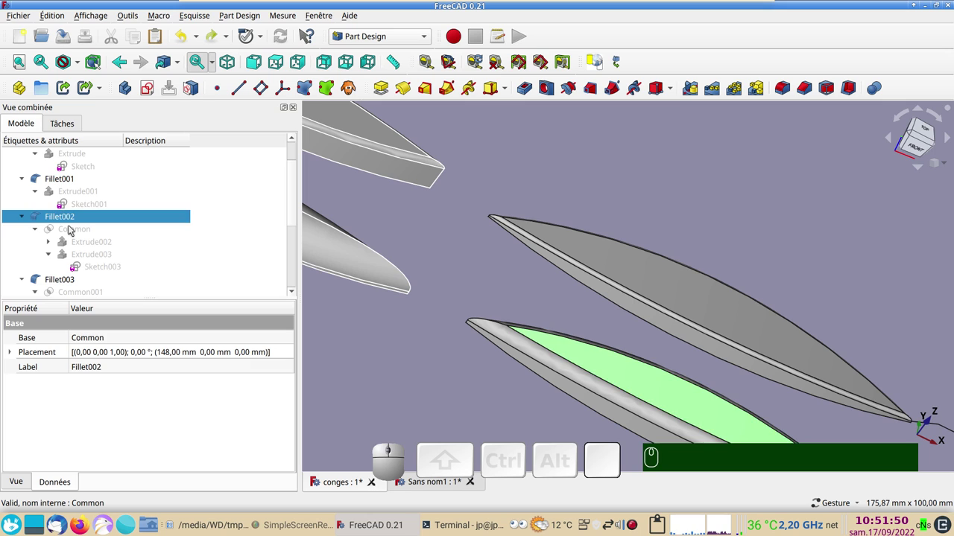
{"action": "left_click", "coordinate": [76, 228]}
{"action": "key", "text": "space"}
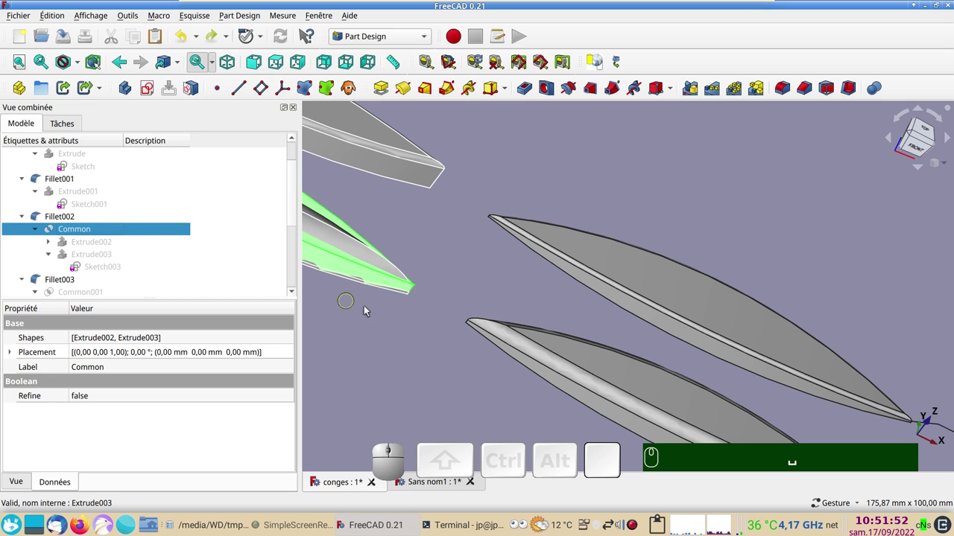
{"action": "left_click_drag", "start_coordinate": [430, 350], "coordinate": [551, 286]}
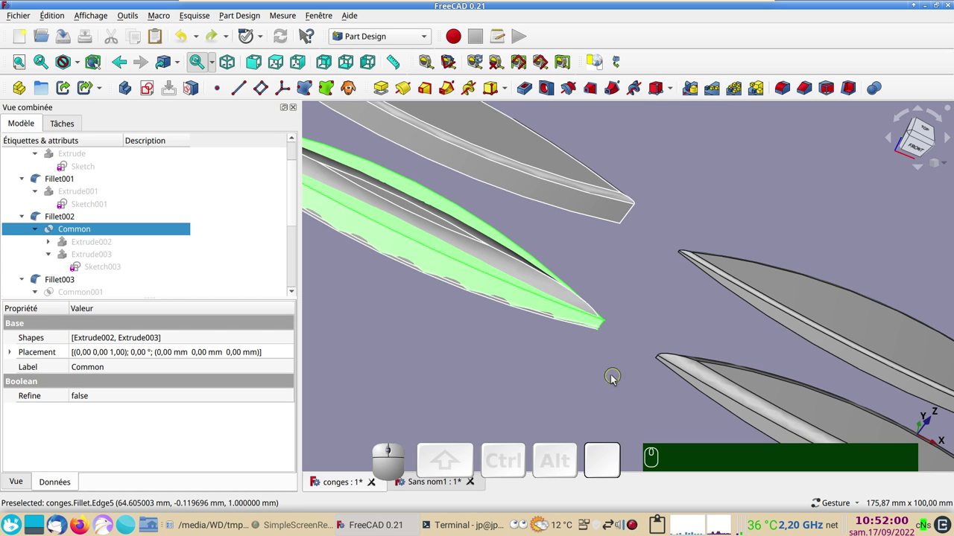
{"action": "left_click_drag", "start_coordinate": [602, 396], "coordinate": [617, 293]}
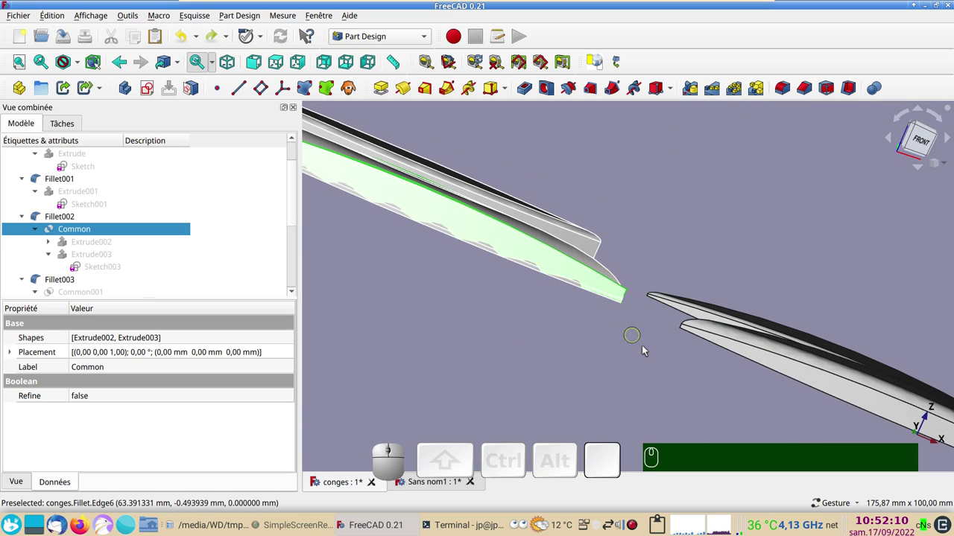
{"action": "left_click_drag", "start_coordinate": [644, 346], "coordinate": [696, 377]}
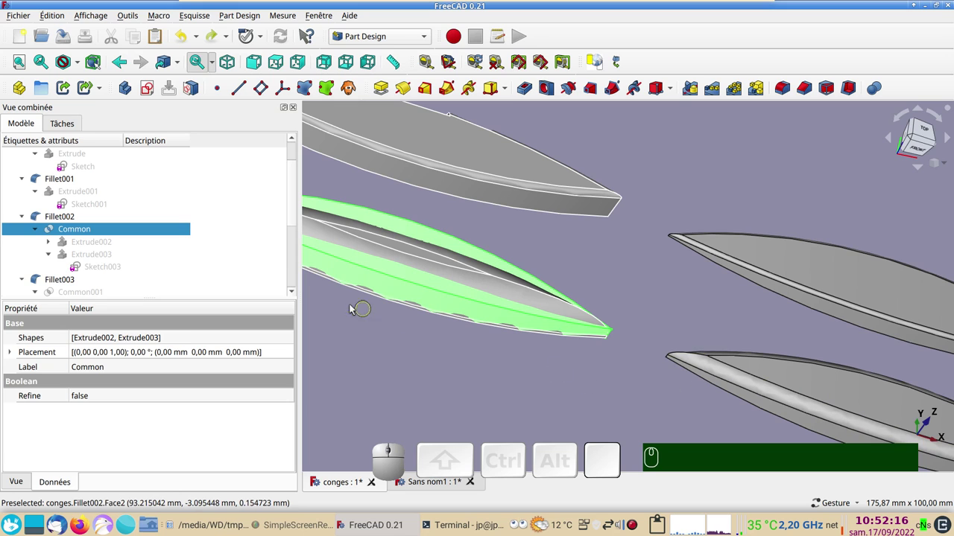
{"action": "key", "text": "space"}
{"action": "left_click", "coordinate": [779, 263]}
{"action": "scroll", "scroll_direction": "up", "scroll_amount": 3}
{"action": "right_click", "coordinate": [671, 287]}
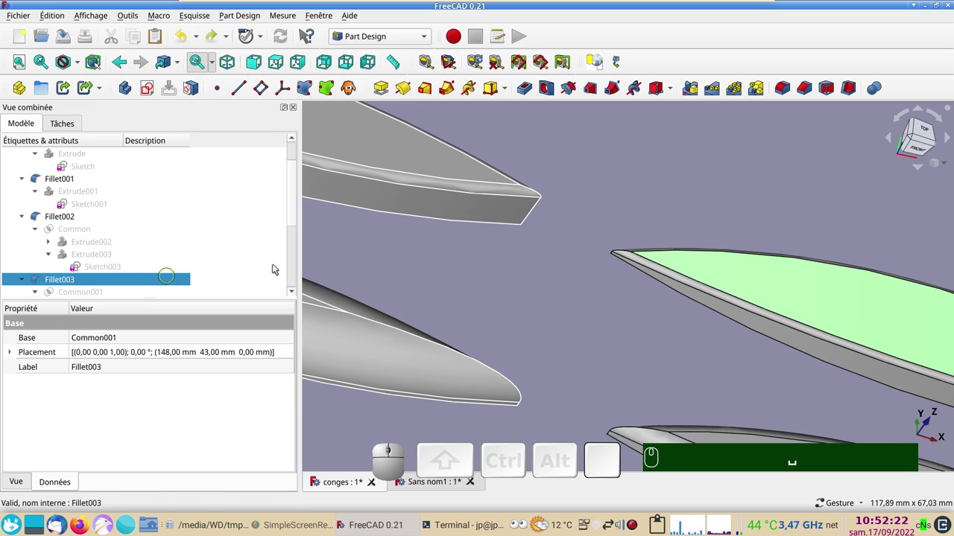
{"action": "scroll", "scroll_direction": "down", "scroll_amount": 3}
Step: Open Sketch005 in conges, inspect its V profile and close it
{"action": "left_click", "coordinate": [106, 268]}
{"action": "left_click", "coordinate": [107, 268]}
{"action": "left_click_drag", "start_coordinate": [445, 251], "coordinate": [561, 225]}
{"action": "left_click_drag", "start_coordinate": [491, 213], "coordinate": [362, 92]}
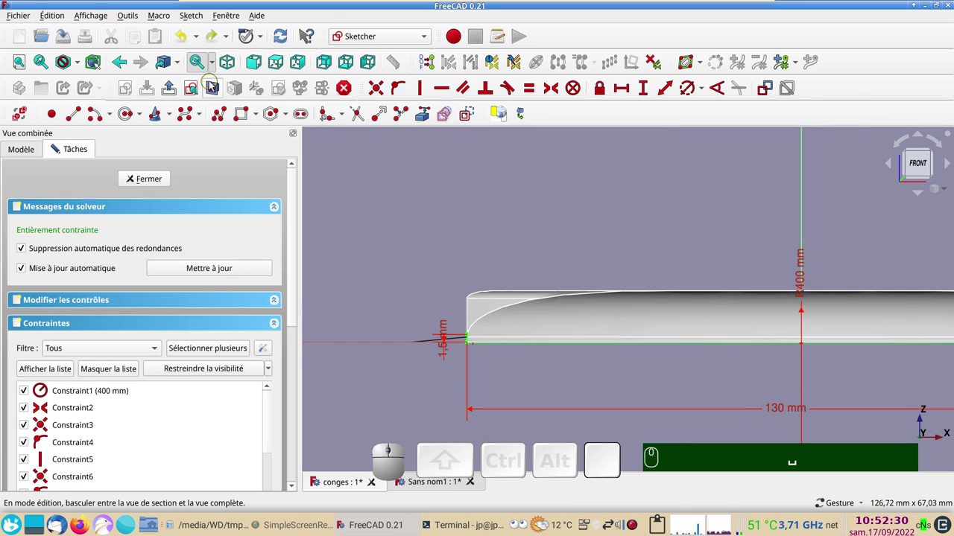
{"action": "left_click", "coordinate": [214, 85]}
{"action": "scroll", "scroll_direction": "up", "scroll_amount": 3}
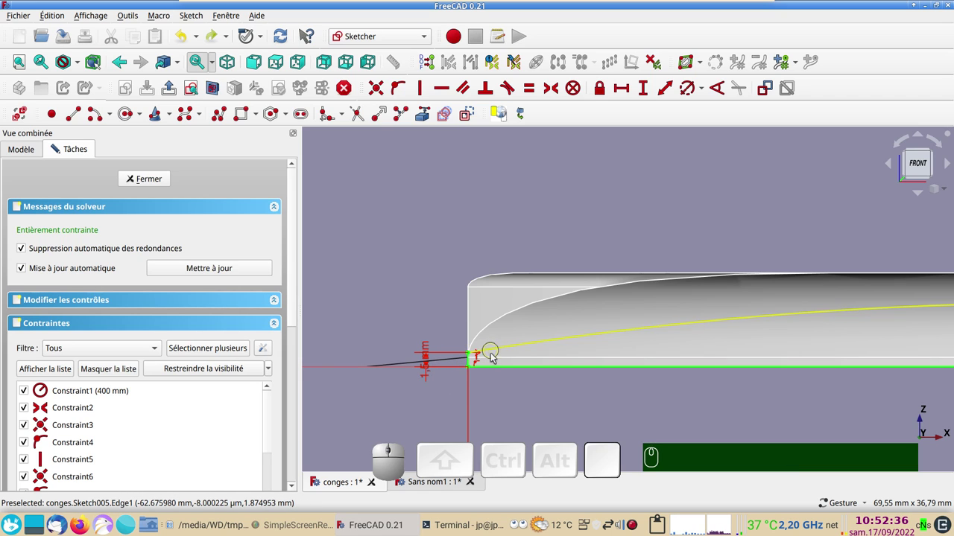
{"action": "left_click", "coordinate": [165, 185]}
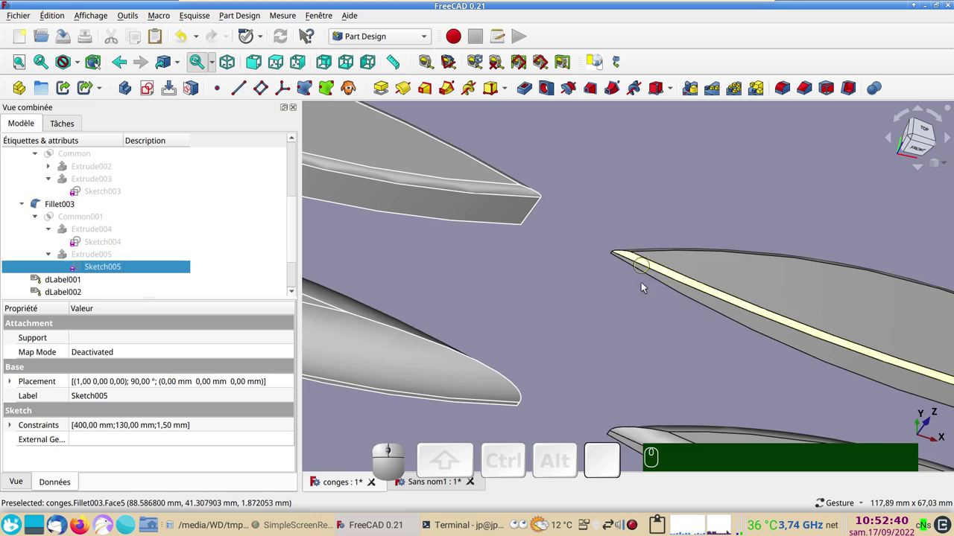
{"action": "scroll", "scroll_direction": "down", "scroll_amount": 3}
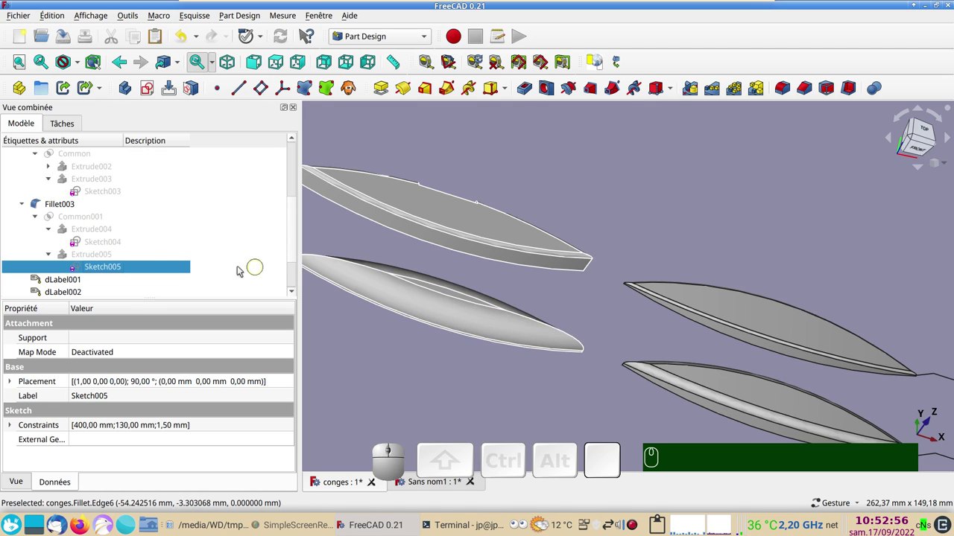
Step: Reopen Sketch005, re-center the profile, close it again and orbit the filleted solids
{"action": "left_click", "coordinate": [132, 273]}
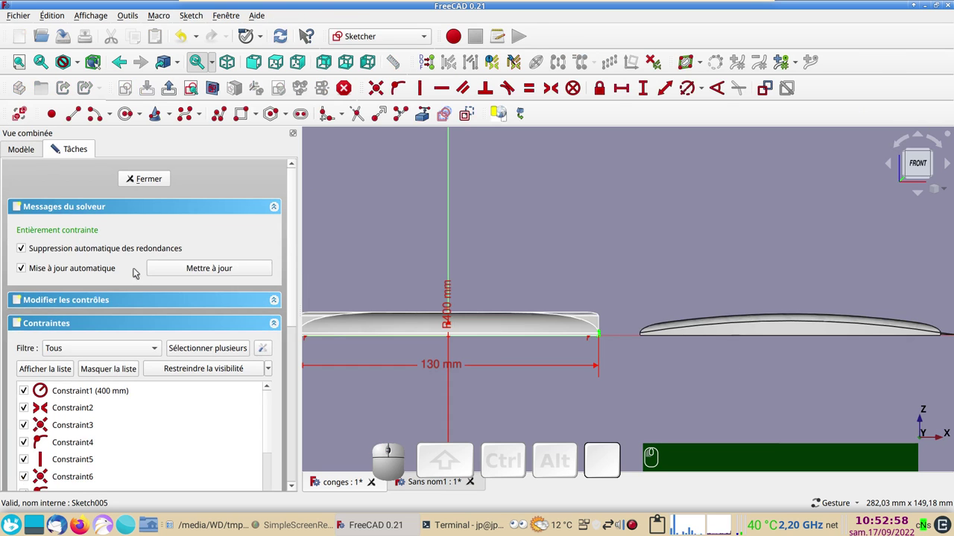
{"action": "left_click_drag", "start_coordinate": [440, 294], "coordinate": [492, 289]}
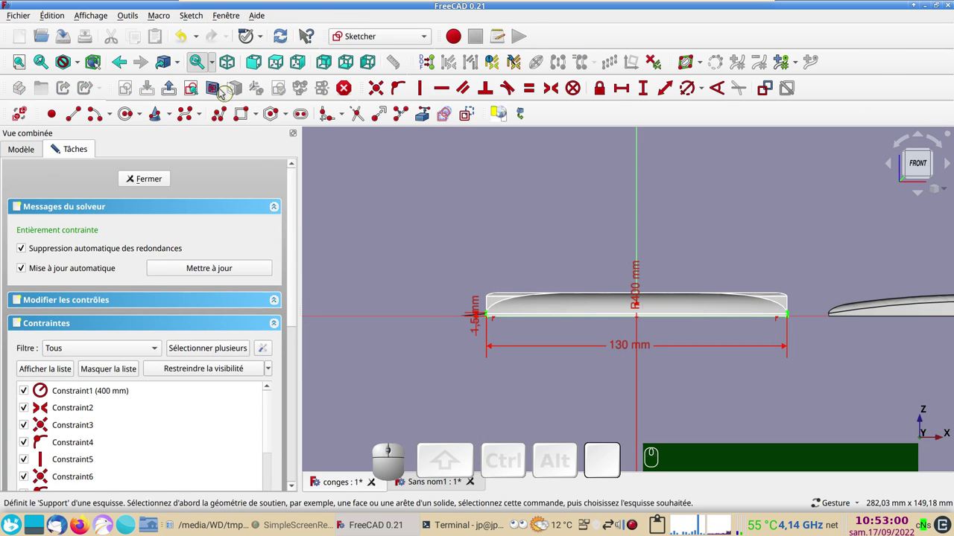
{"action": "left_click", "coordinate": [222, 90]}
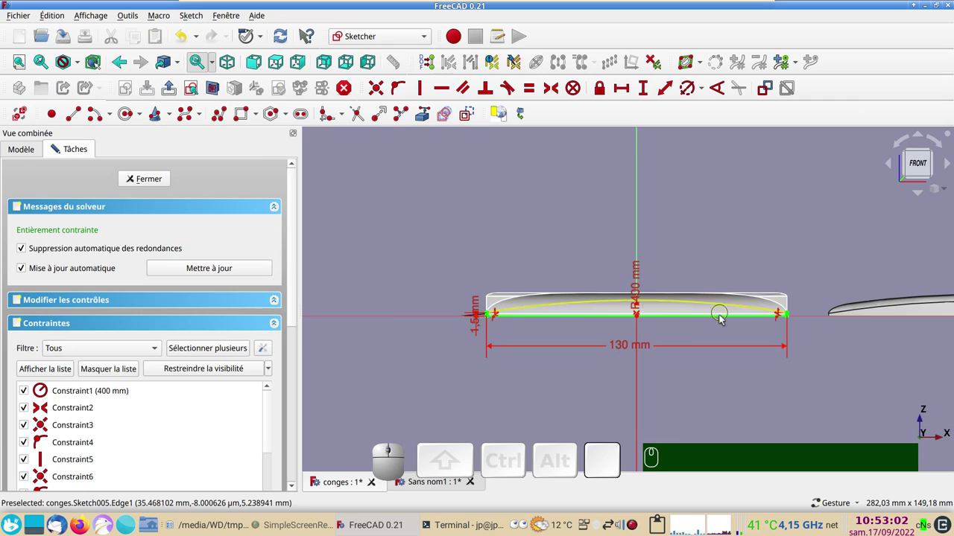
{"action": "scroll", "scroll_direction": "up", "scroll_amount": 3}
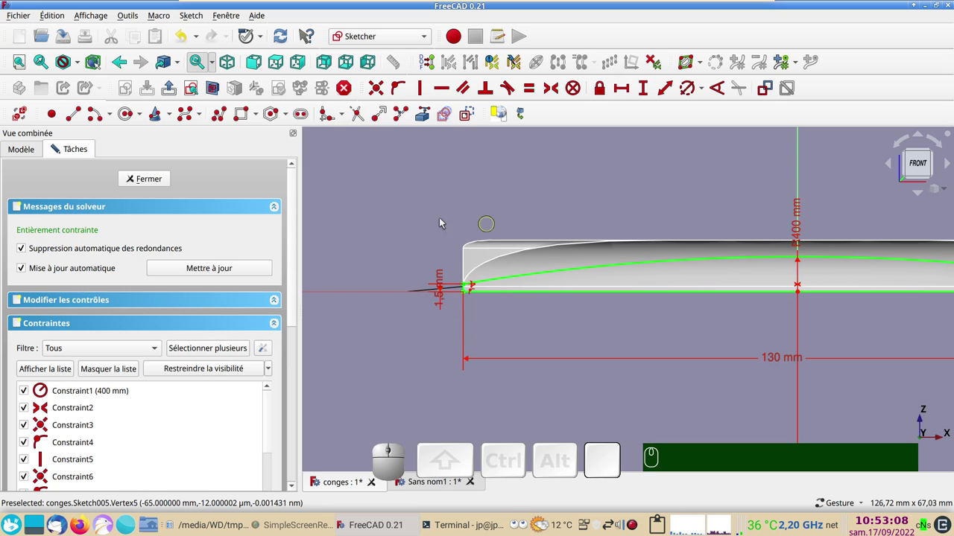
{"action": "left_click", "coordinate": [161, 176]}
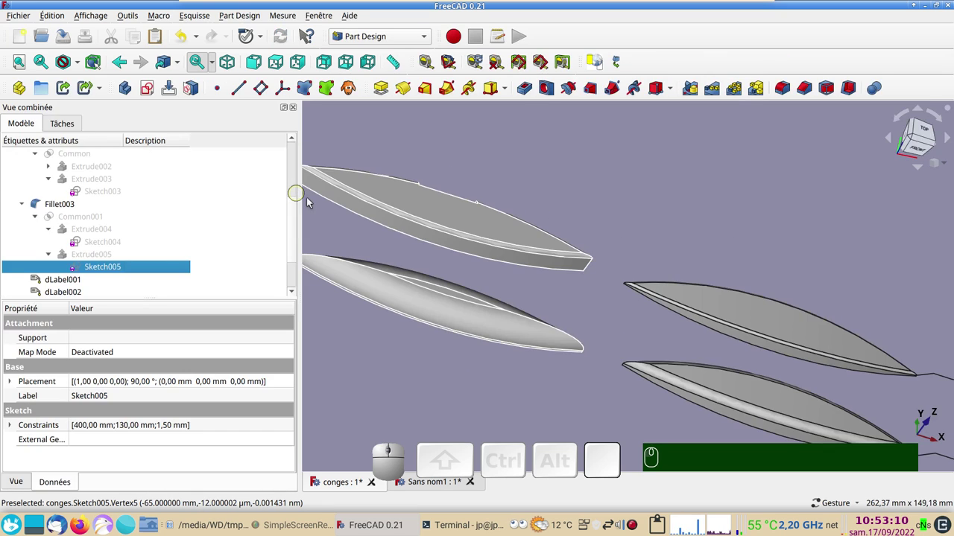
{"action": "scroll", "scroll_direction": "down", "scroll_amount": 3}
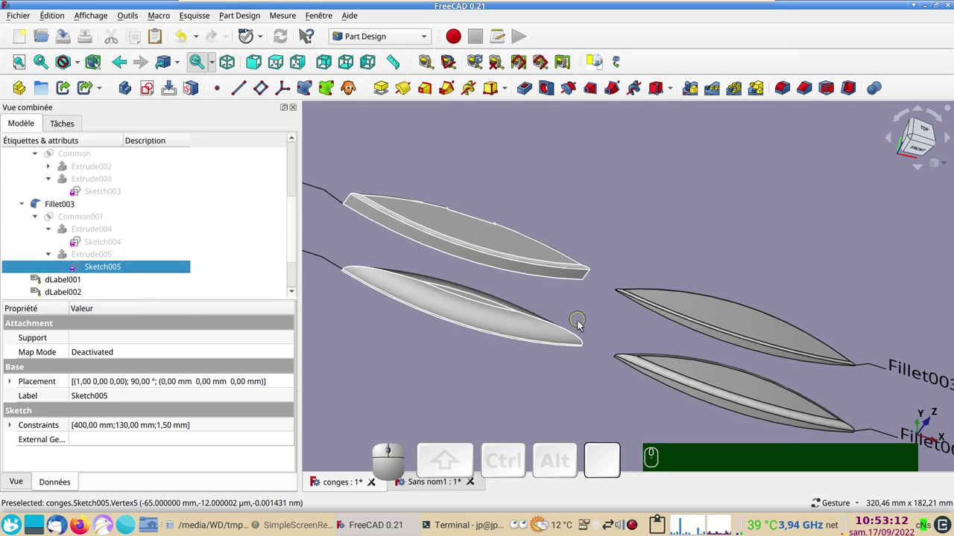
{"action": "left_click_drag", "start_coordinate": [669, 253], "coordinate": [462, 327]}
{"action": "left_click_drag", "start_coordinate": [456, 346], "coordinate": [550, 366]}
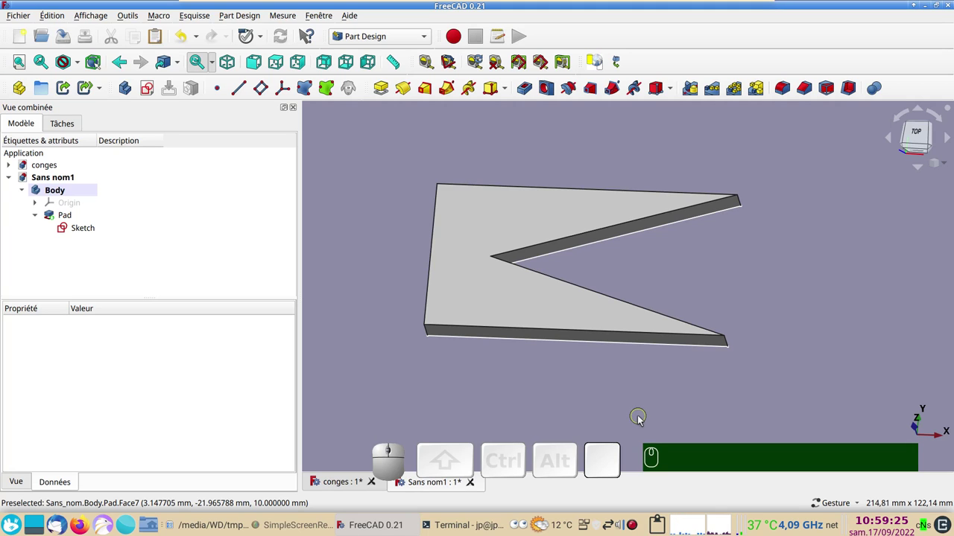
{"action": "left_click_drag", "start_coordinate": [757, 297], "coordinate": [745, 298]}
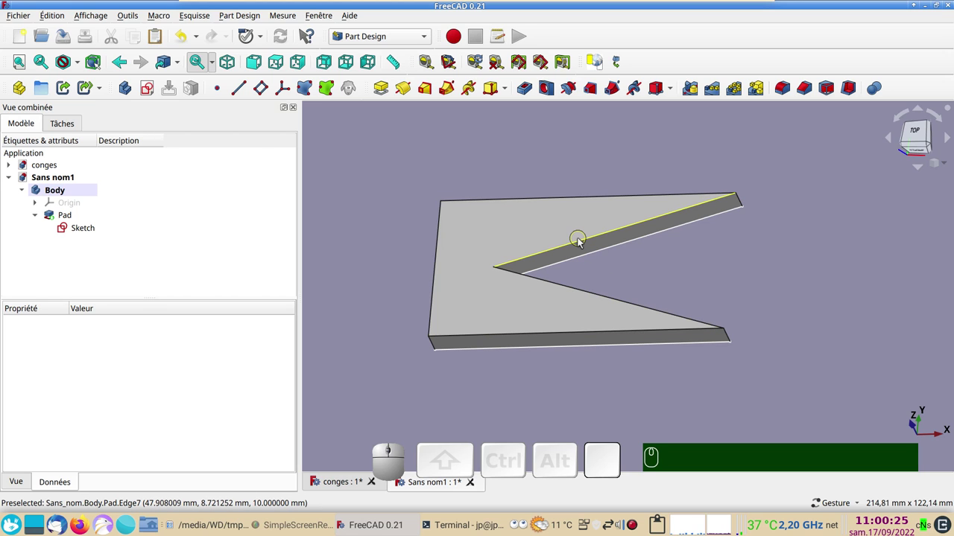
Step: Start a Part Design Fillet on the upper inner notch edge with 9 mm radius
{"action": "left_click", "coordinate": [583, 244]}
{"action": "left_click", "coordinate": [647, 287]}
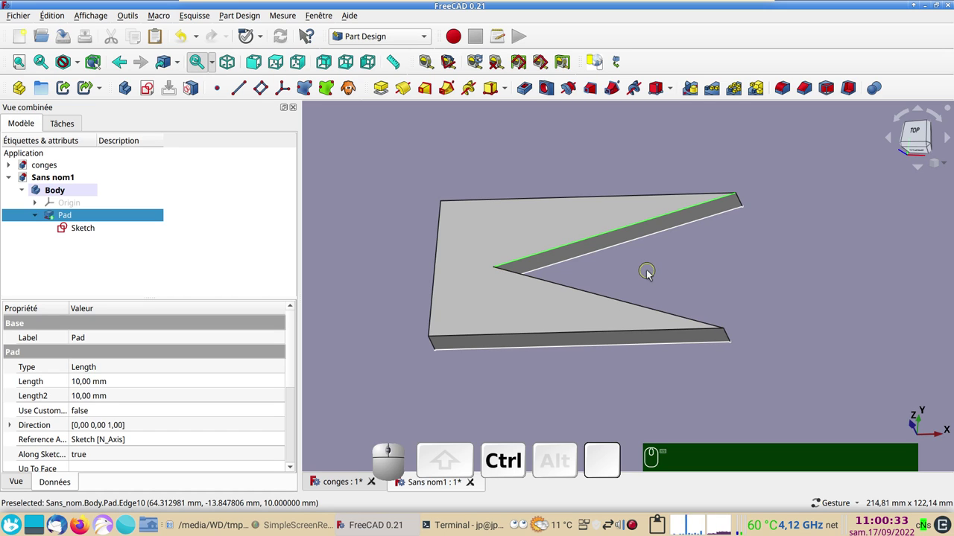
{"action": "left_click", "coordinate": [788, 92]}
{"action": "scroll", "scroll_direction": "up", "scroll_amount": 3}
{"action": "scroll", "scroll_direction": "up", "scroll_amount": 3}
{"action": "scroll", "scroll_direction": "up", "scroll_amount": 3}
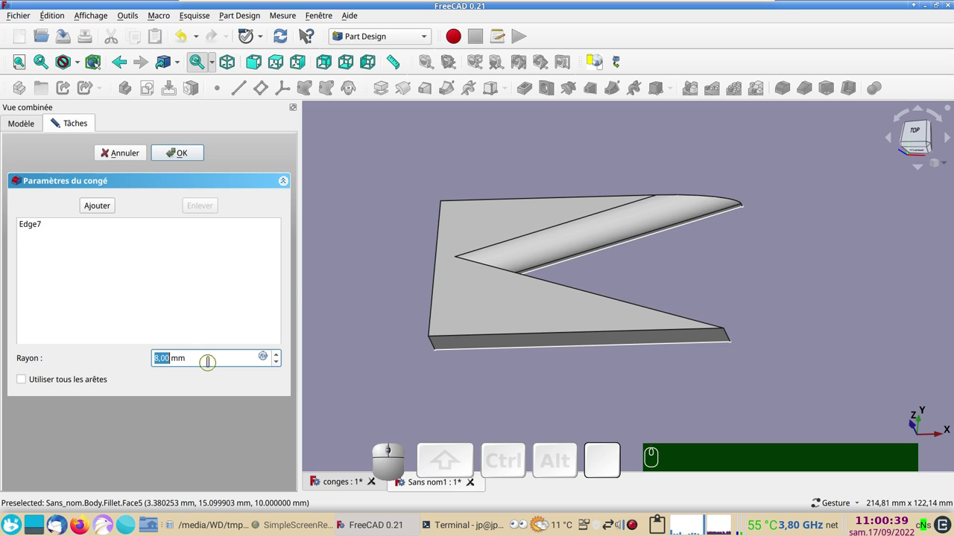
{"action": "scroll", "scroll_direction": "up", "scroll_amount": 3}
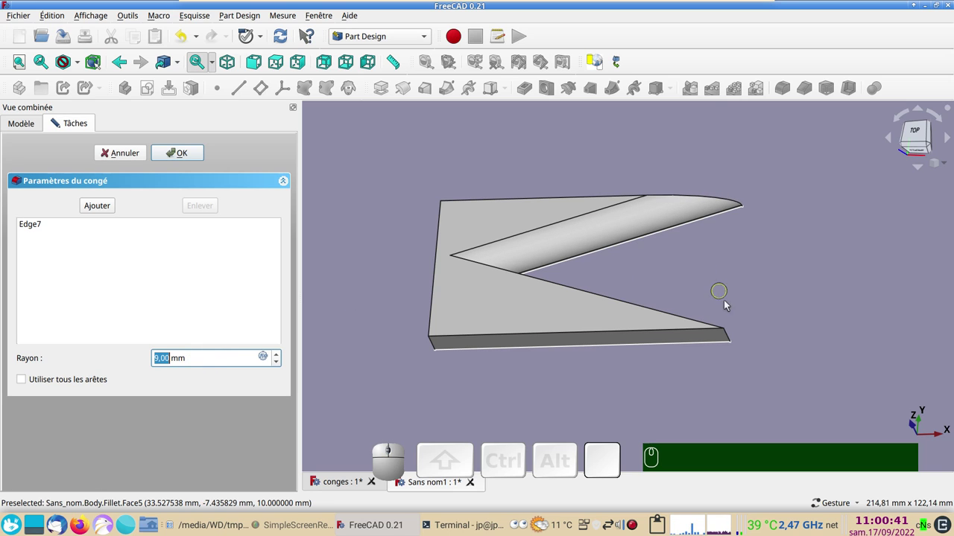
{"action": "left_click_drag", "start_coordinate": [529, 403], "coordinate": [556, 315]}
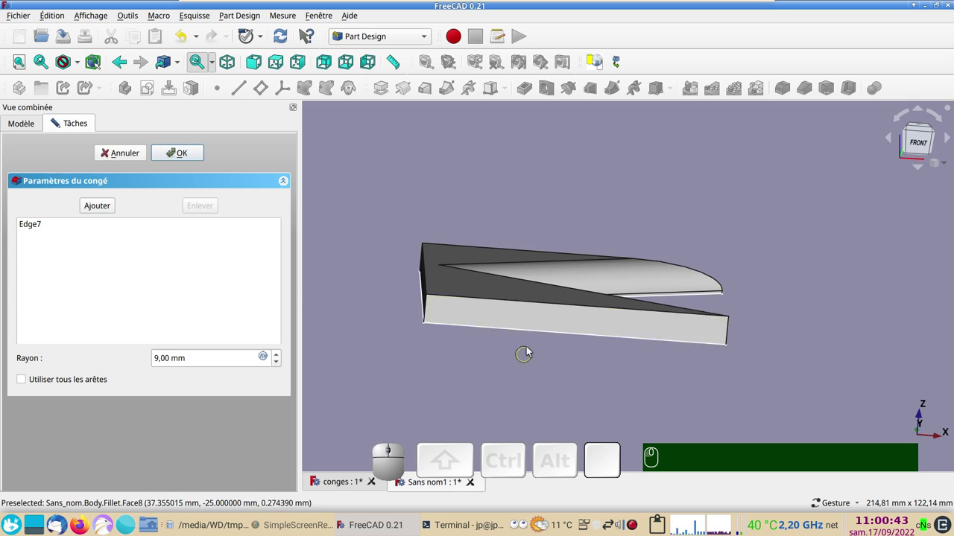
{"action": "left_click", "coordinate": [752, 329]}
{"action": "scroll", "scroll_direction": "up", "scroll_amount": 3}
{"action": "scroll", "scroll_direction": "down", "scroll_amount": 3}
{"action": "left_click_drag", "start_coordinate": [588, 388], "coordinate": [481, 411]}
{"action": "left_click_drag", "start_coordinate": [479, 411], "coordinate": [421, 376]}
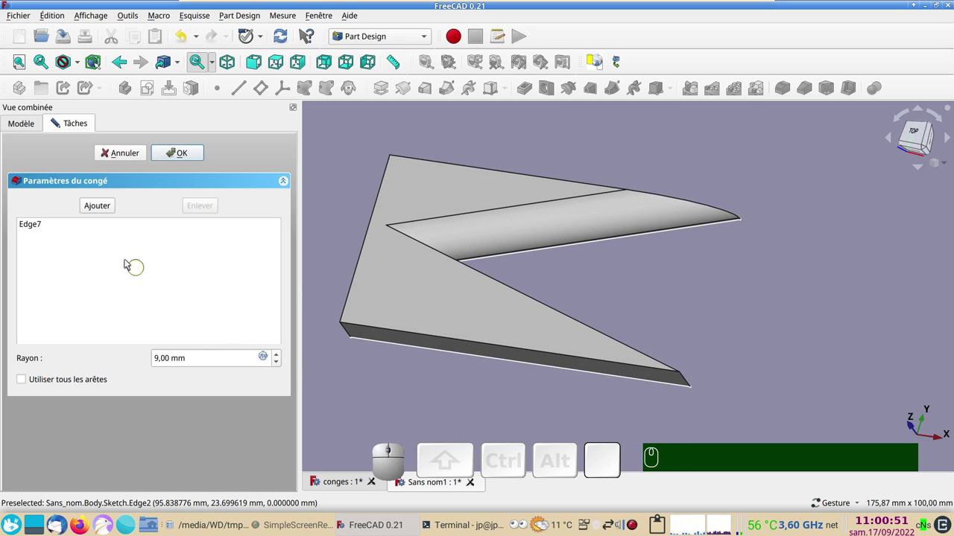
Step: Add the lower inner notch edge and confirm the 9 mm Fillet on both edges
{"action": "left_click", "coordinate": [105, 205]}
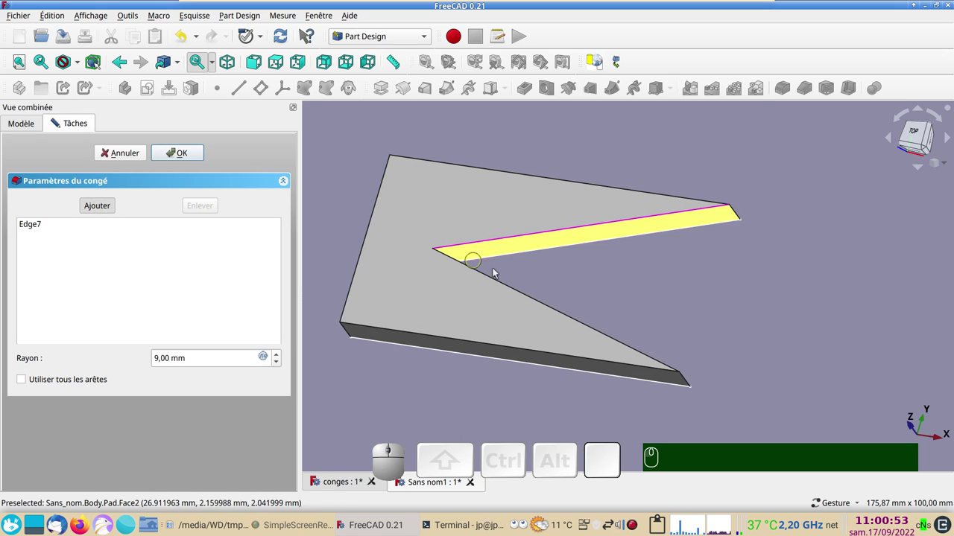
{"action": "left_click", "coordinate": [509, 283]}
{"action": "left_click", "coordinate": [196, 158]}
{"action": "scroll", "scroll_direction": "down", "scroll_amount": 3}
{"action": "left_click_drag", "start_coordinate": [577, 176], "coordinate": [571, 310]}
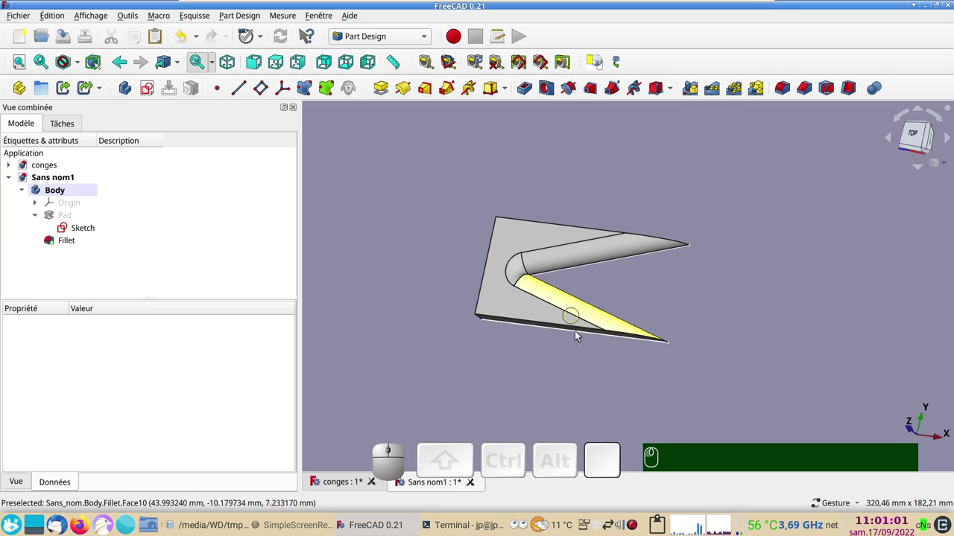
{"action": "scroll", "scroll_direction": "up", "scroll_amount": 3}
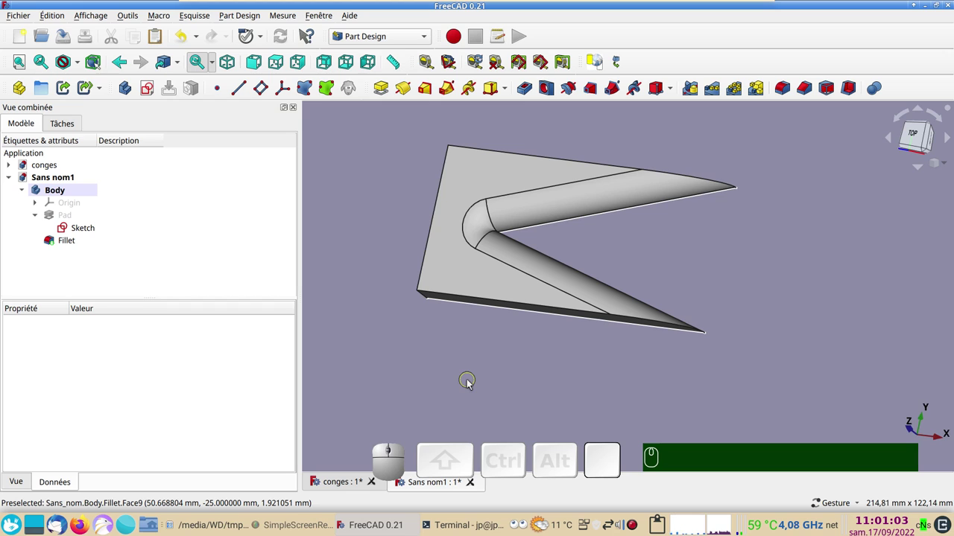
{"action": "left_click_drag", "start_coordinate": [513, 398], "coordinate": [552, 382]}
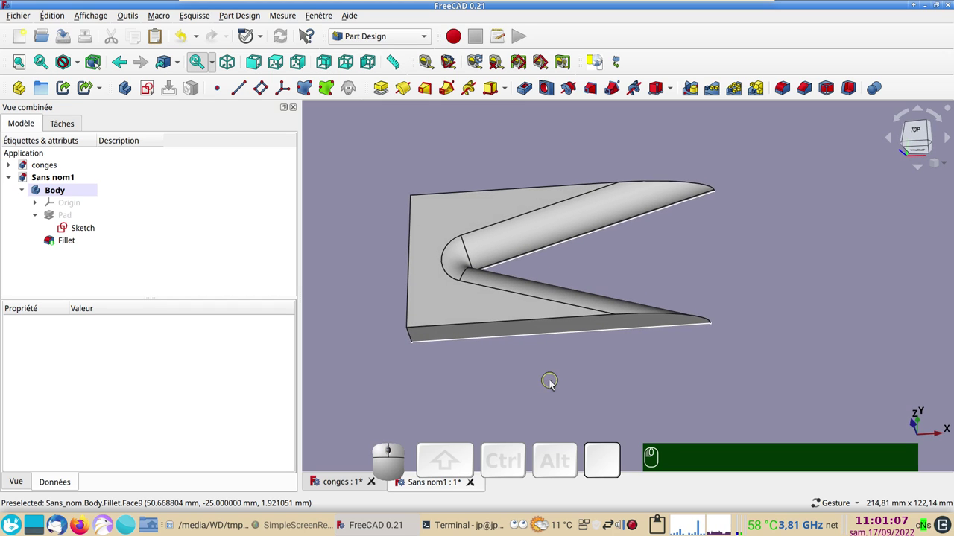
{"action": "left_click", "coordinate": [517, 325]}
{"action": "left_click", "coordinate": [469, 193]}
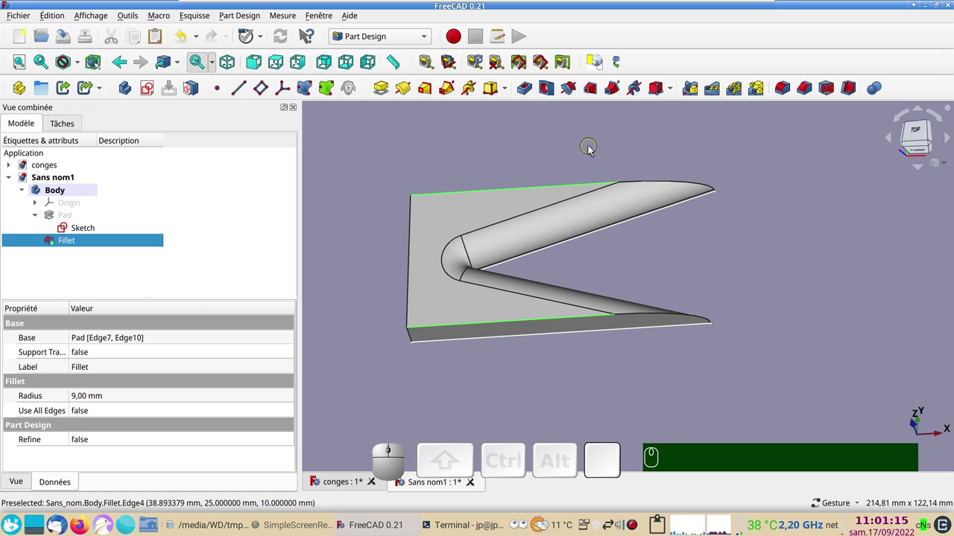
{"action": "left_click", "coordinate": [787, 87]}
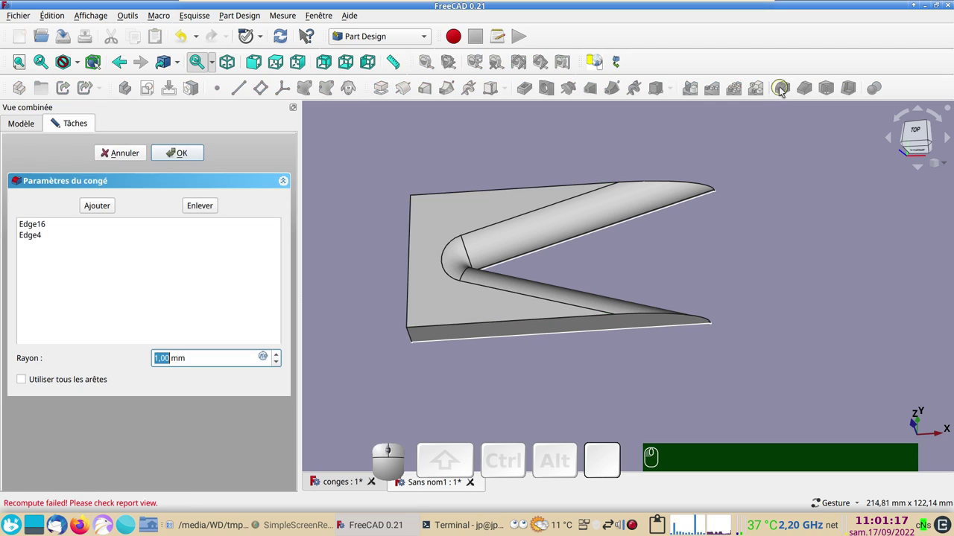
{"action": "scroll", "scroll_direction": "up", "scroll_amount": 3}
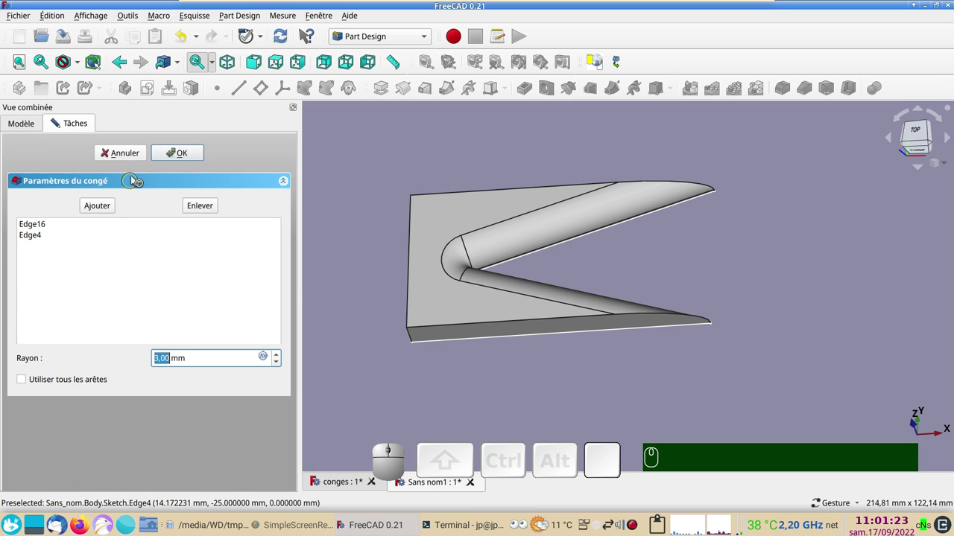
{"action": "left_click", "coordinate": [133, 153]}
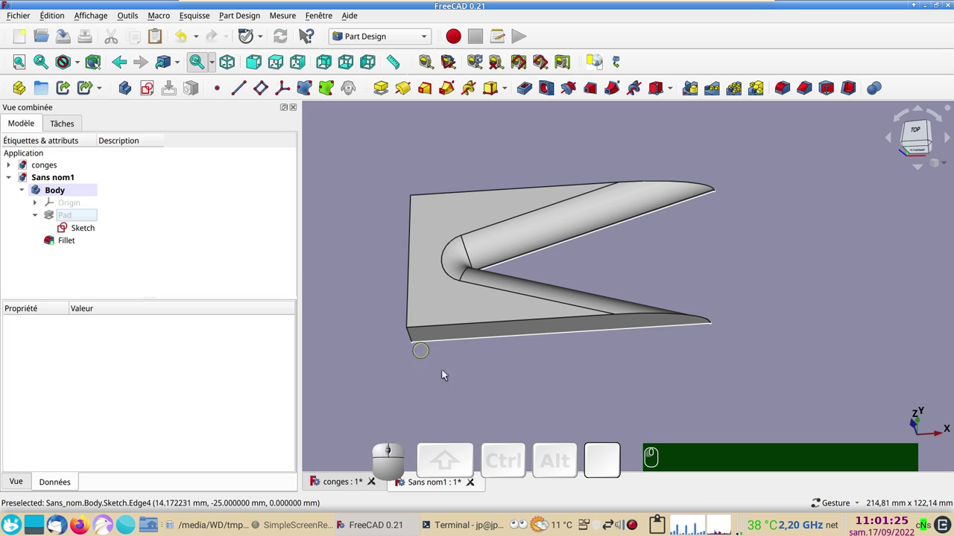
{"action": "left_click_drag", "start_coordinate": [690, 360], "coordinate": [669, 390]}
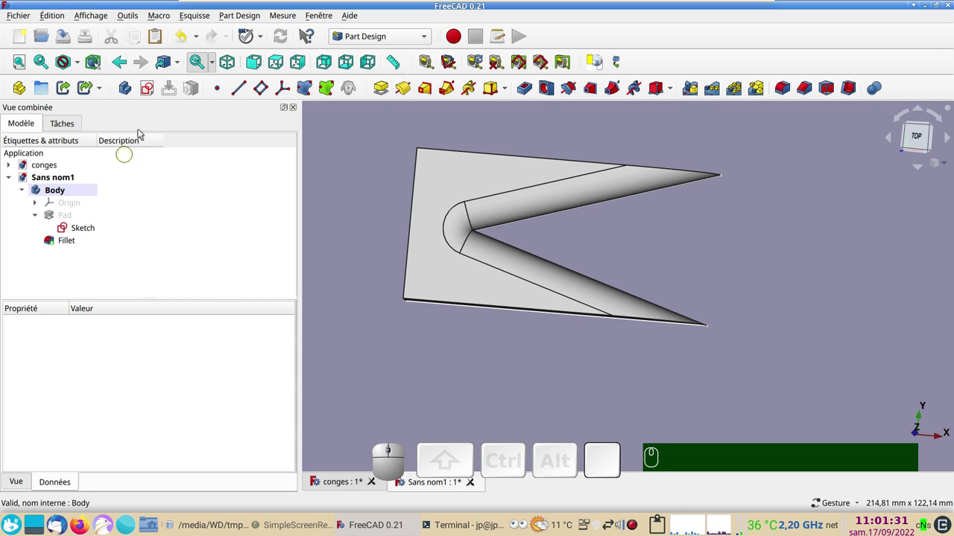
{"action": "left_click", "coordinate": [188, 40]}
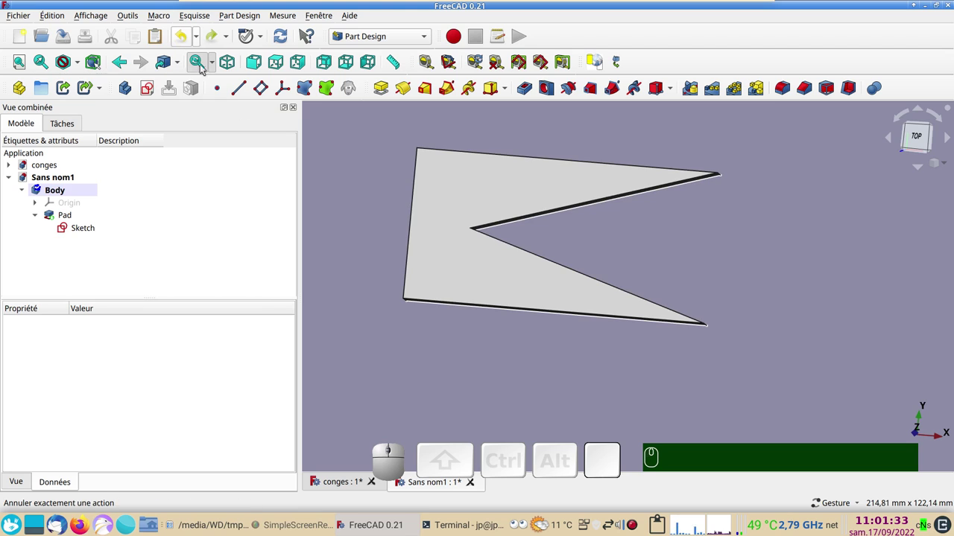
{"action": "left_click_drag", "start_coordinate": [547, 379], "coordinate": [569, 387]}
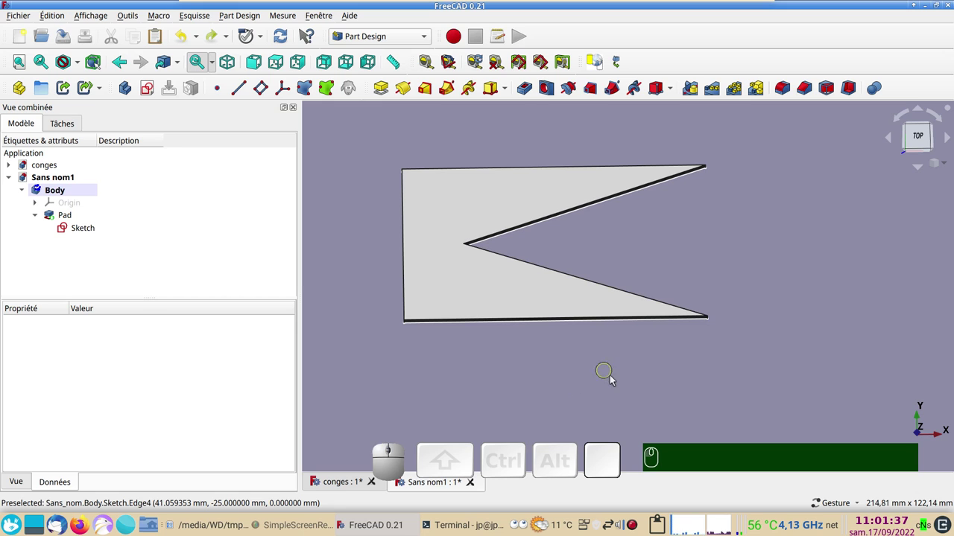
{"action": "left_click_drag", "start_coordinate": [609, 385], "coordinate": [588, 381]}
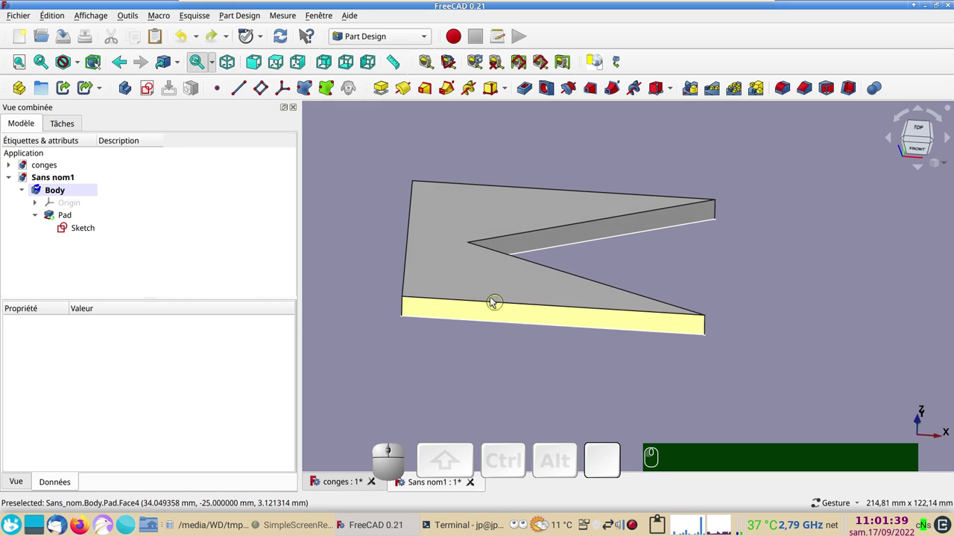
{"action": "left_click", "coordinate": [484, 287]}
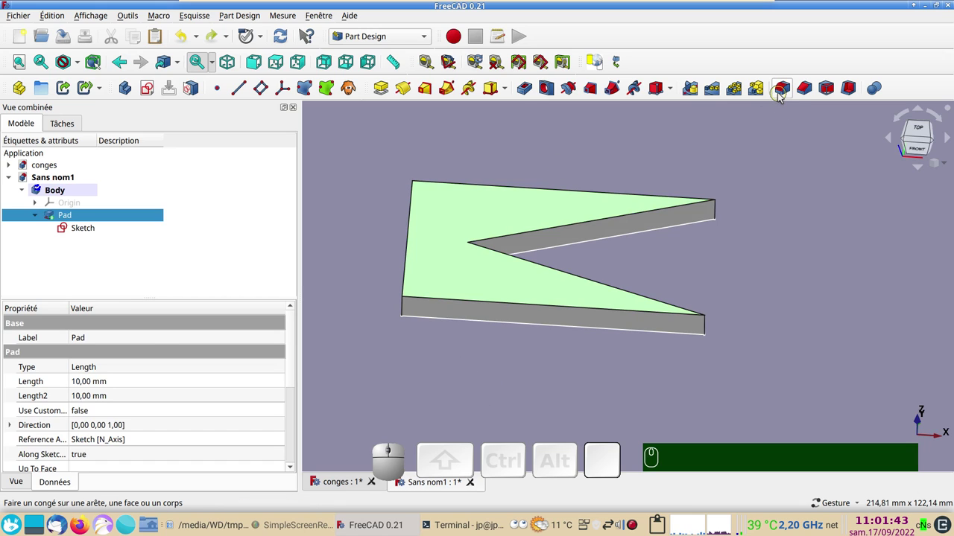
{"action": "left_click", "coordinate": [783, 97]}
{"action": "scroll", "scroll_direction": "up", "scroll_amount": 3}
{"action": "scroll", "scroll_direction": "up", "scroll_amount": 3}
{"action": "scroll", "scroll_direction": "up", "scroll_amount": 3}
{"action": "scroll", "scroll_direction": "up", "scroll_amount": 3}
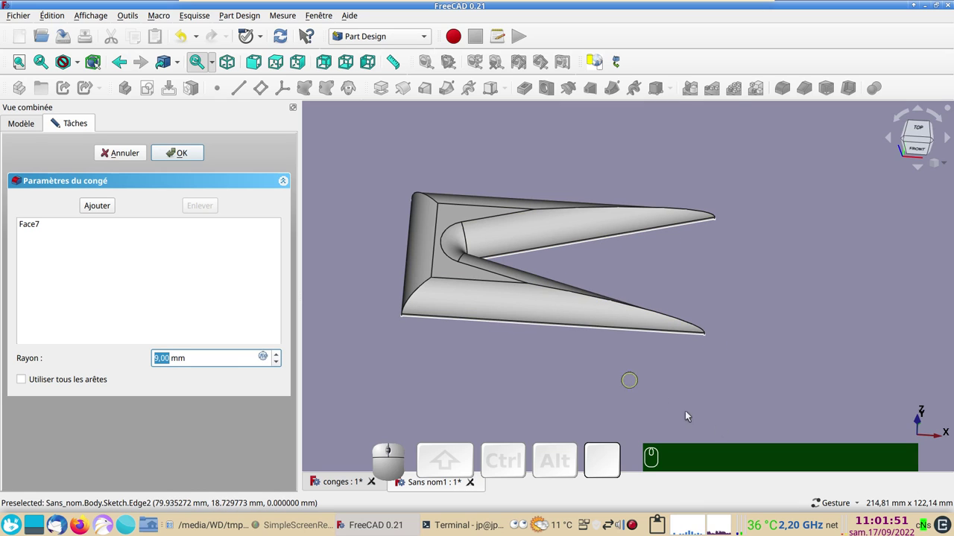
{"action": "scroll", "scroll_direction": "up", "scroll_amount": 3}
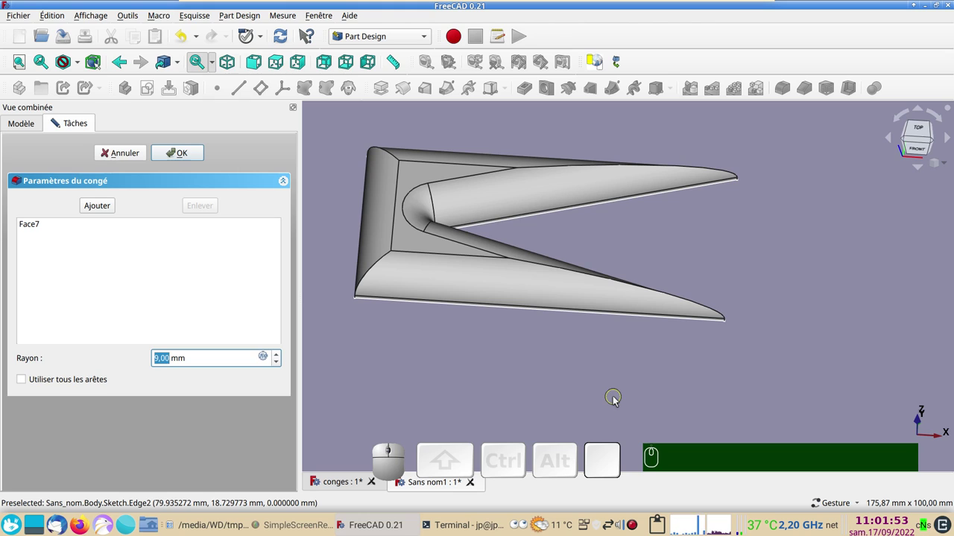
{"action": "scroll", "scroll_direction": "down", "scroll_amount": 3}
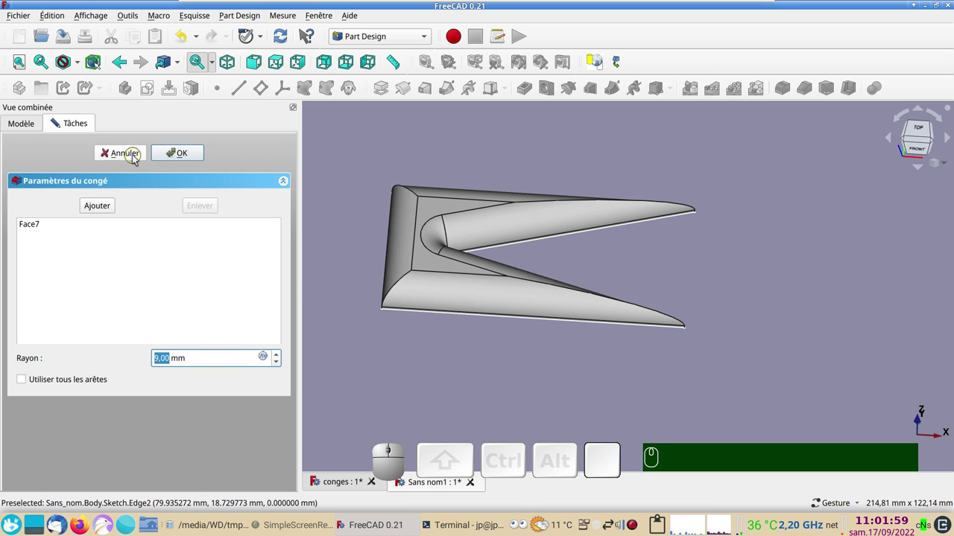
{"action": "left_click_drag", "start_coordinate": [651, 265], "coordinate": [653, 307]}
{"action": "left_click", "coordinate": [764, 349]}
{"action": "left_click_drag", "start_coordinate": [574, 367], "coordinate": [706, 258]}
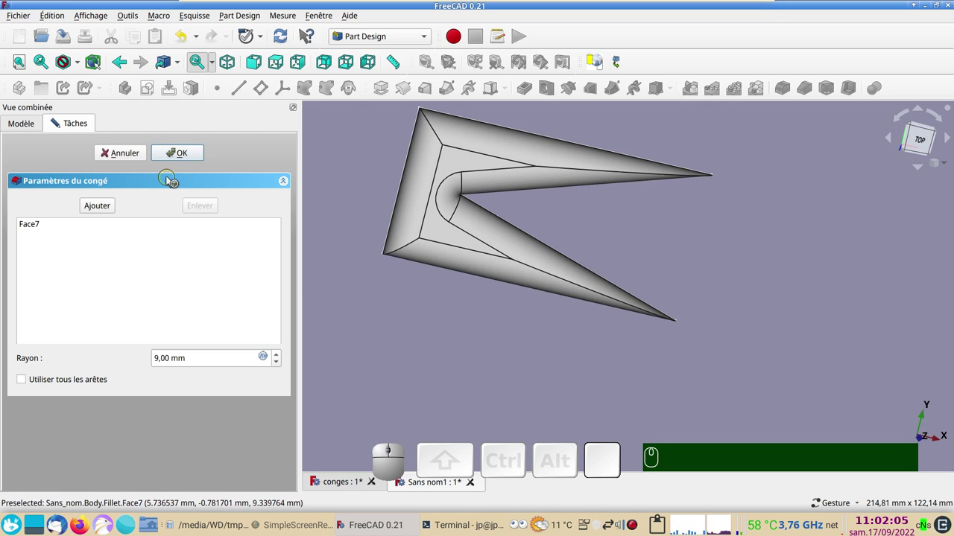
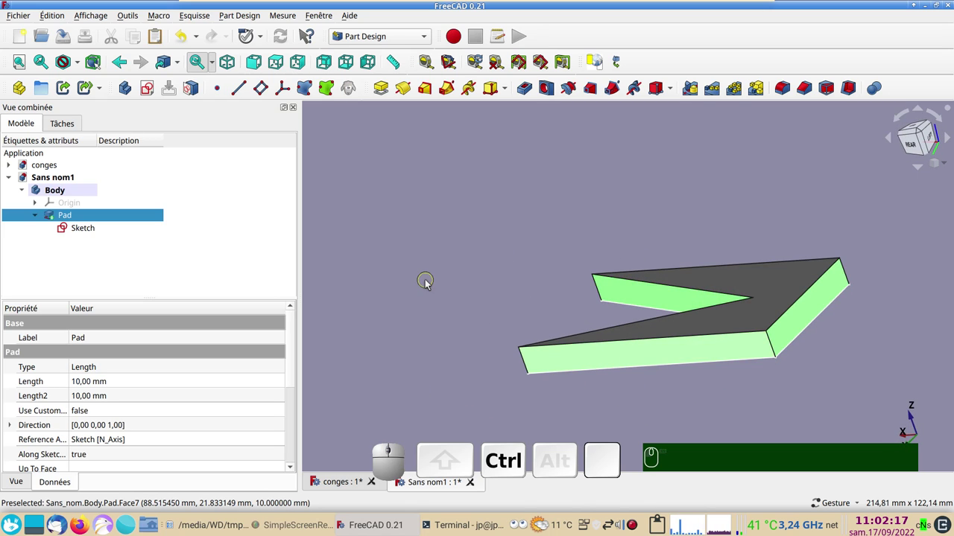
{"action": "left_click", "coordinate": [787, 85]}
{"action": "left_click_drag", "start_coordinate": [447, 272], "coordinate": [299, 269]}
{"action": "scroll", "scroll_direction": "up", "scroll_amount": 3}
{"action": "scroll", "scroll_direction": "up", "scroll_amount": 3}
{"action": "scroll", "scroll_direction": "down", "scroll_amount": 3}
{"action": "scroll", "scroll_direction": "down", "scroll_amount": 3}
{"action": "scroll", "scroll_direction": "up", "scroll_amount": 3}
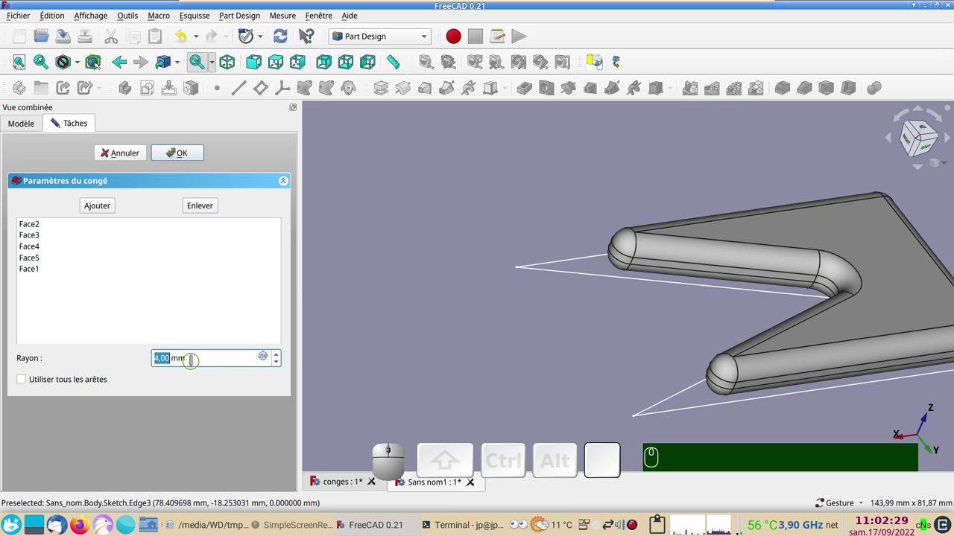
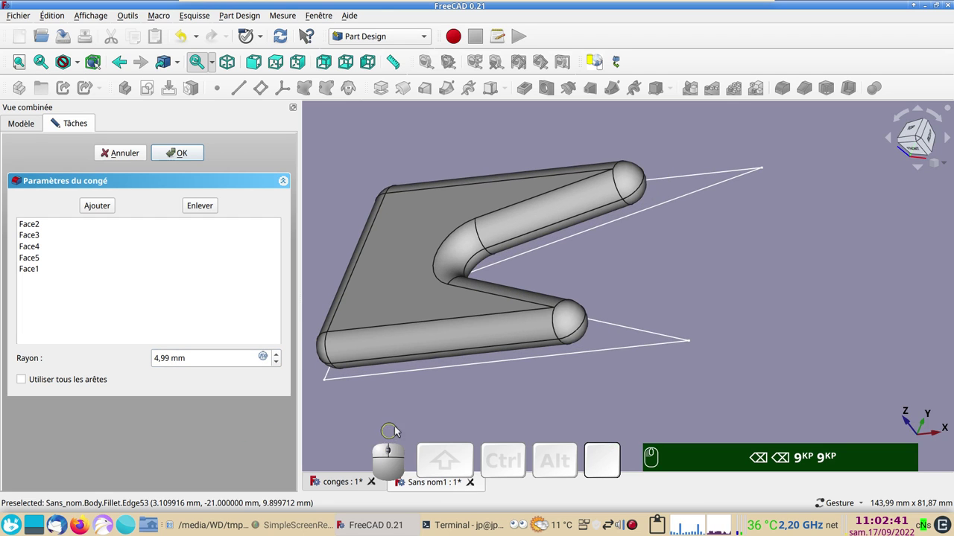
{"action": "left_click_drag", "start_coordinate": [642, 356], "coordinate": [534, 333]}
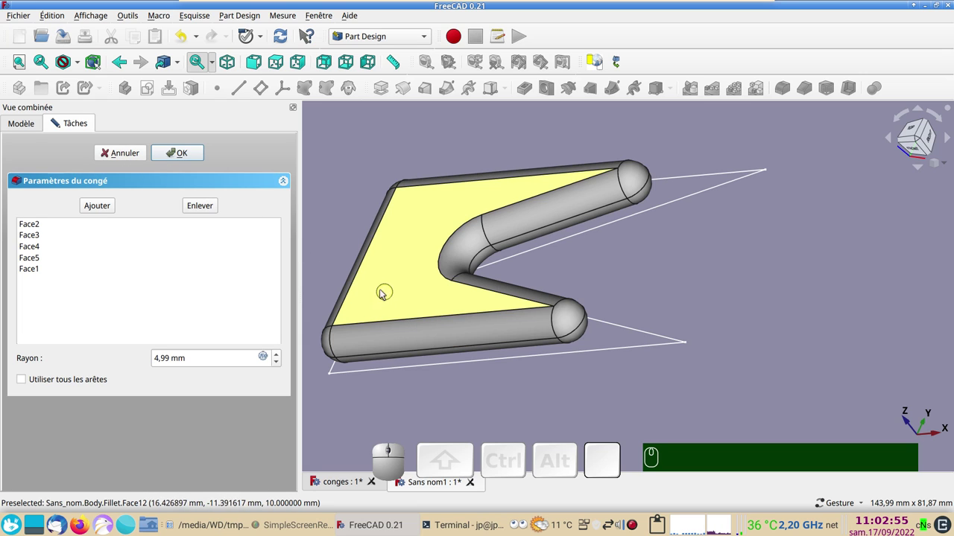
{"action": "left_click", "coordinate": [119, 157]}
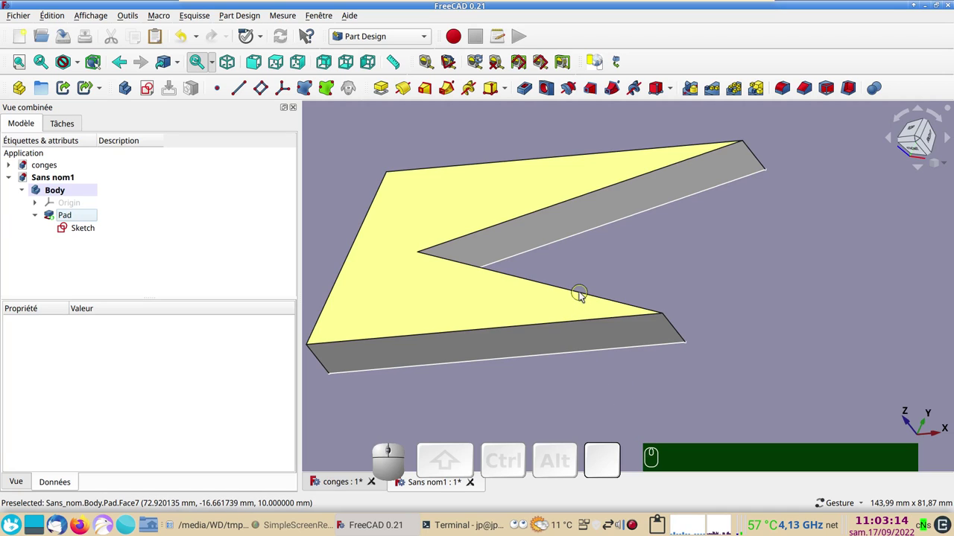
Step: Fillet both inner sides of the V with a 9 mm Part Design Fillet and inspect it
{"action": "left_click", "coordinate": [583, 293]}
{"action": "left_click", "coordinate": [545, 213]}
{"action": "left_click", "coordinate": [782, 89]}
{"action": "key", "text": "KP_9"}
{"action": "key", "text": "Return"}
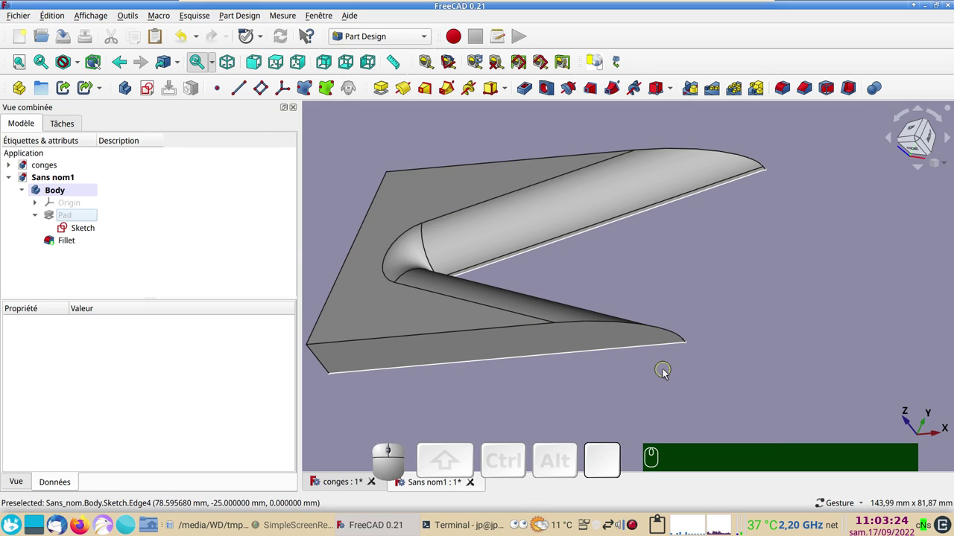
{"action": "scroll", "scroll_direction": "down", "scroll_amount": 3}
{"action": "left_click_drag", "start_coordinate": [762, 336], "coordinate": [781, 358]}
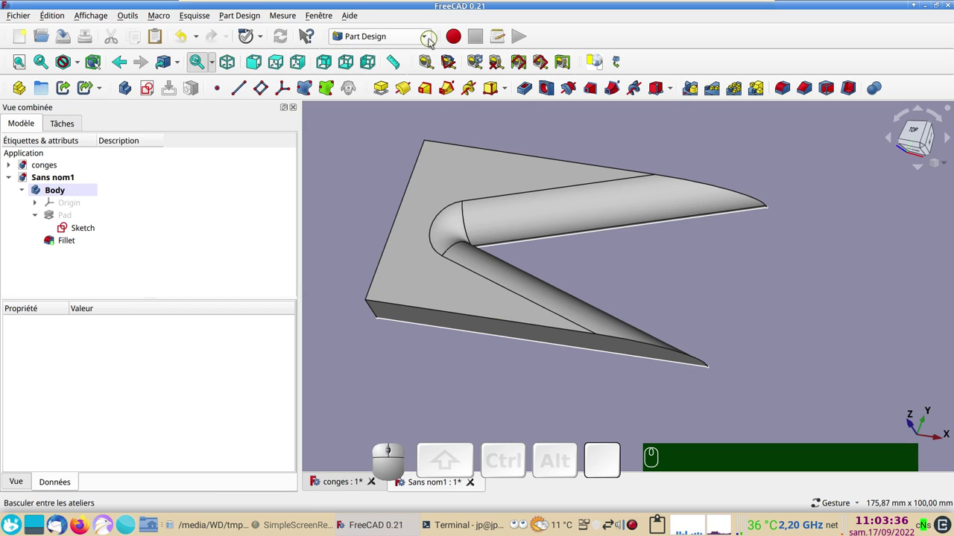
Step: Switch to the Part workbench and select the Pad feature
{"action": "left_click", "coordinate": [430, 38]}
{"action": "left_click", "coordinate": [362, 224]}
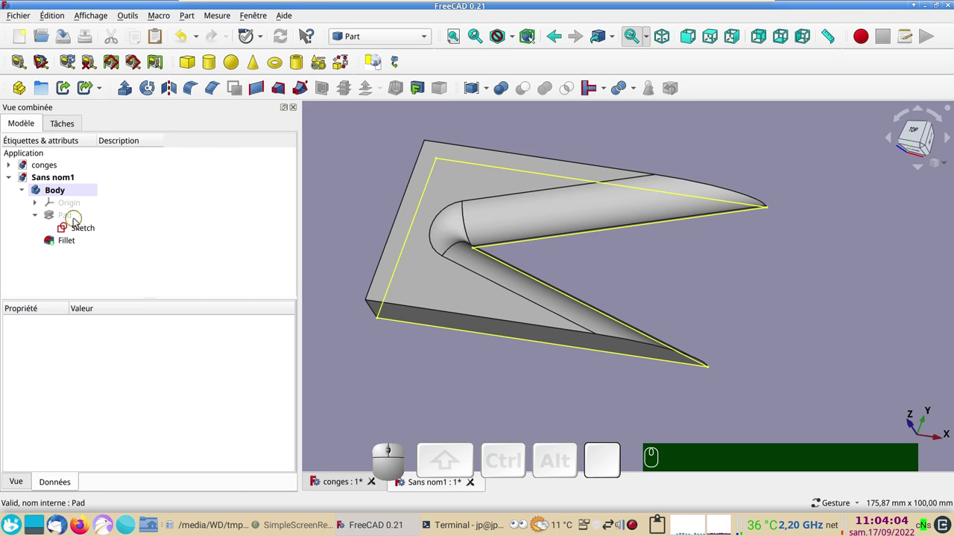
{"action": "left_click", "coordinate": [80, 216]}
Step: Show the original Pad, hiding the fillet, and start a Part Fillet on it
{"action": "key", "text": "space"}
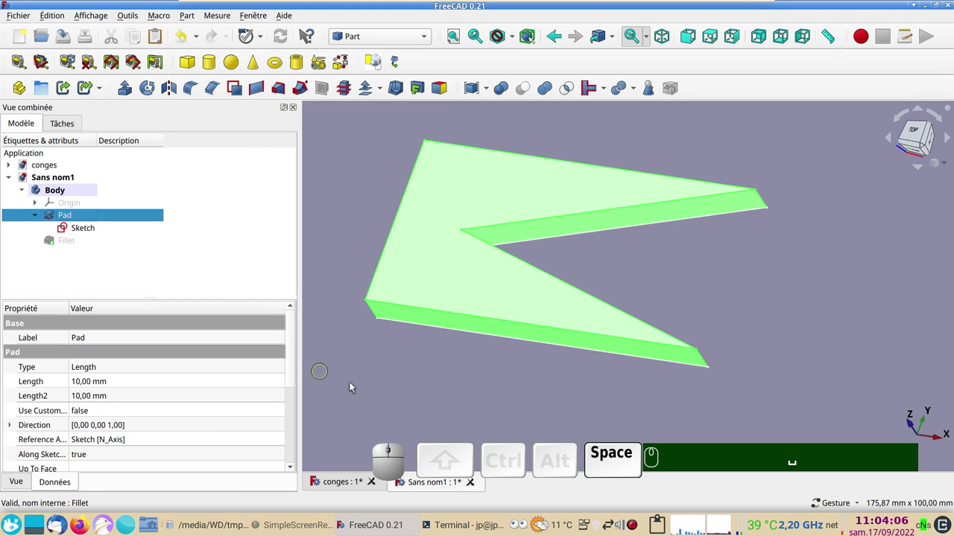
{"action": "left_click", "coordinate": [453, 378]}
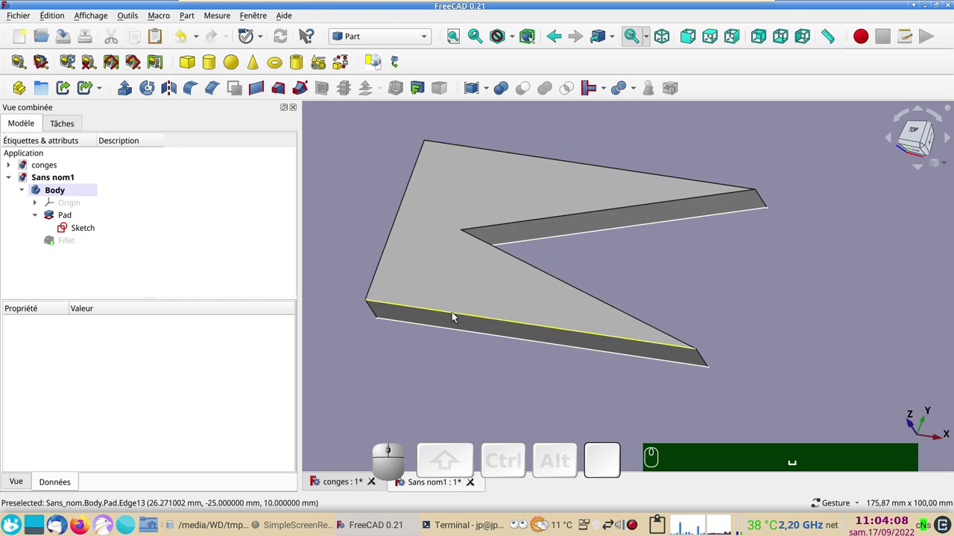
{"action": "left_click", "coordinate": [67, 212]}
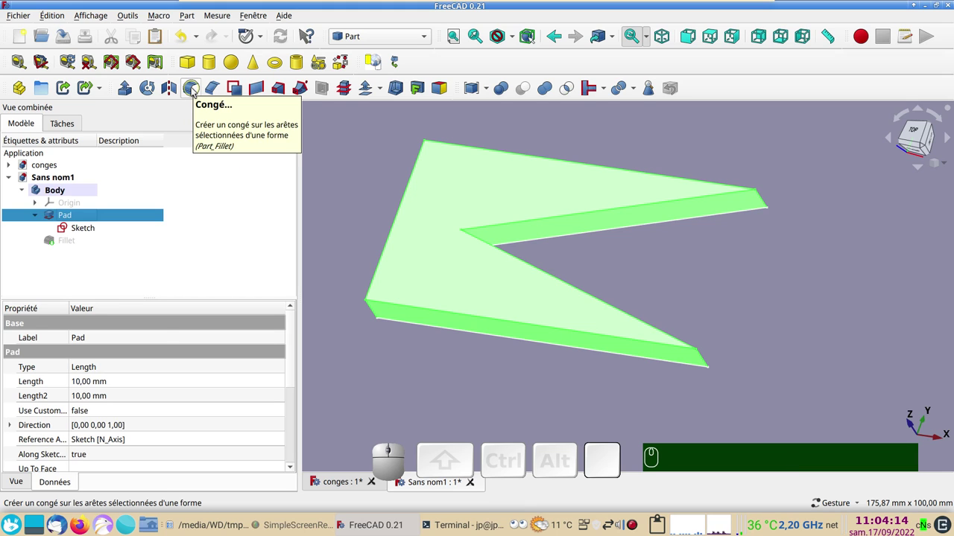
{"action": "left_click", "coordinate": [198, 90]}
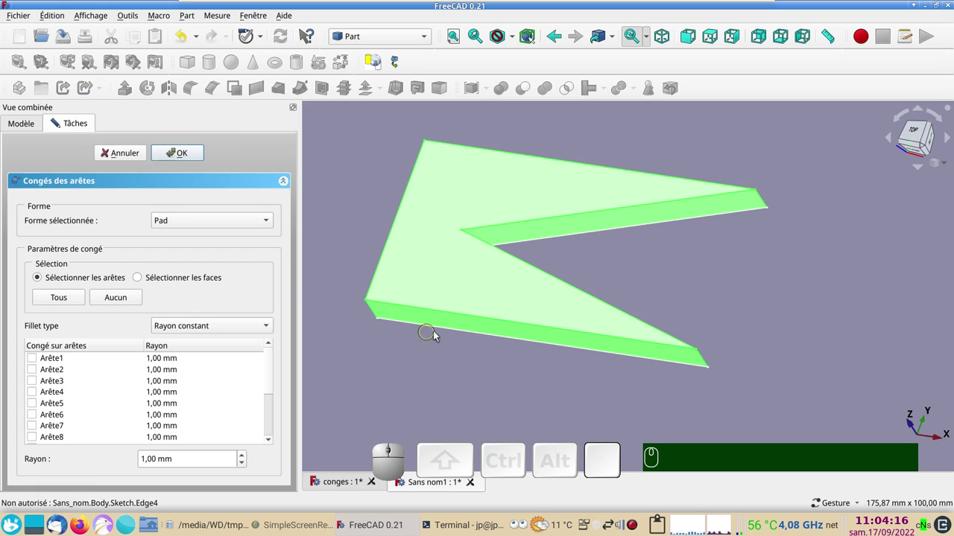
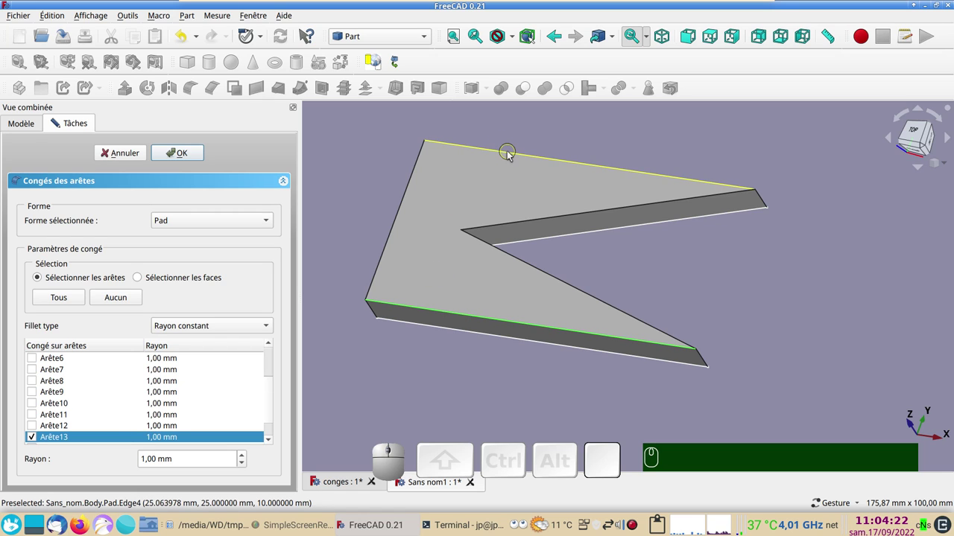
Step: Round the outer edges at 2 mm with the Part Fillet, then undo it
{"action": "left_click", "coordinate": [512, 155]}
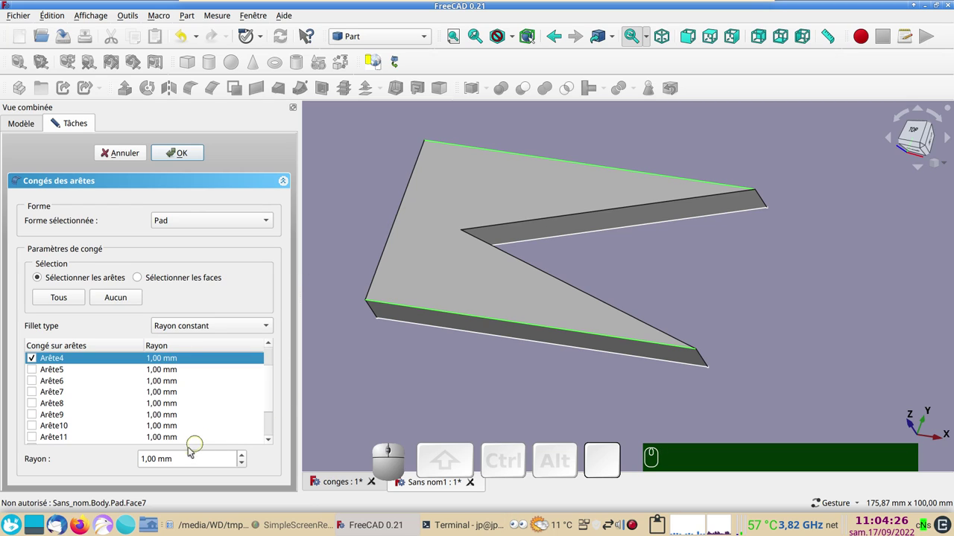
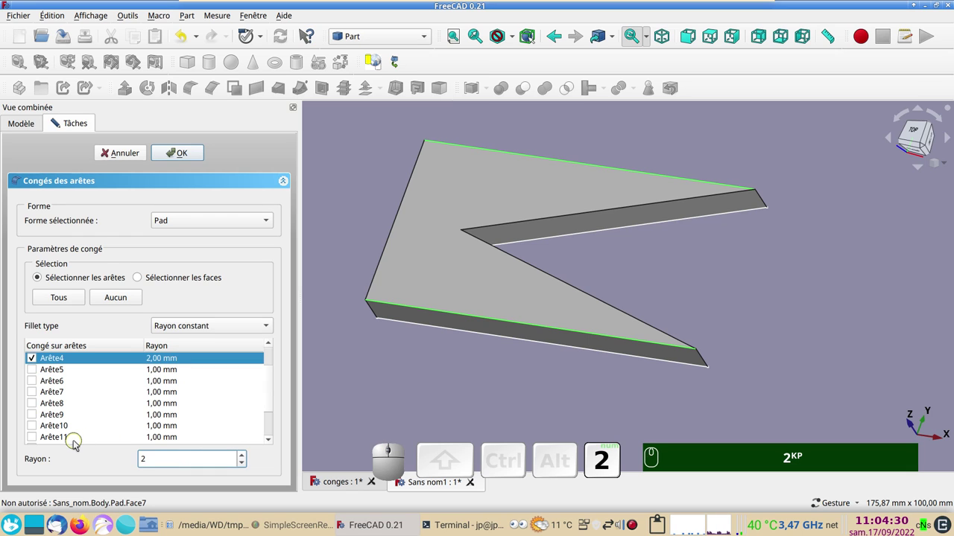
{"action": "left_click", "coordinate": [185, 156]}
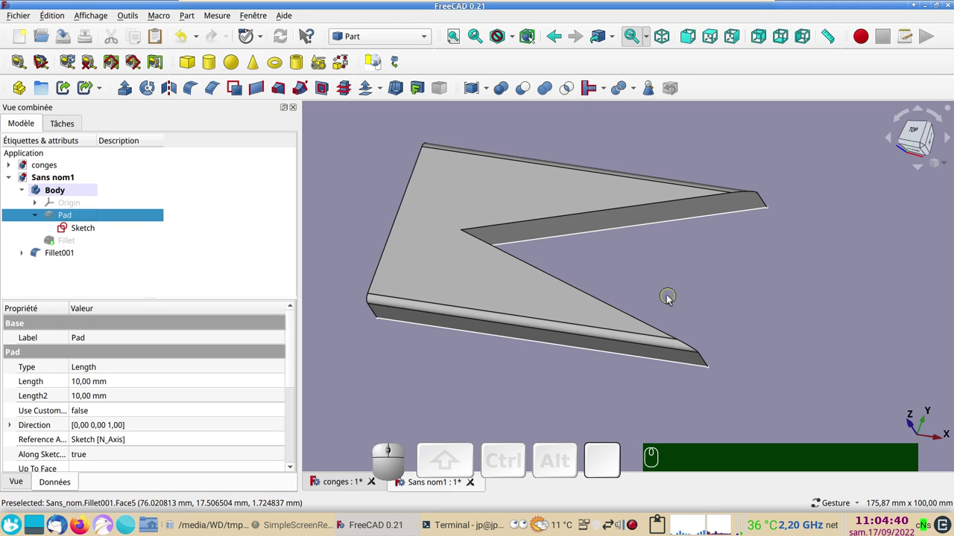
{"action": "left_click", "coordinate": [191, 39]}
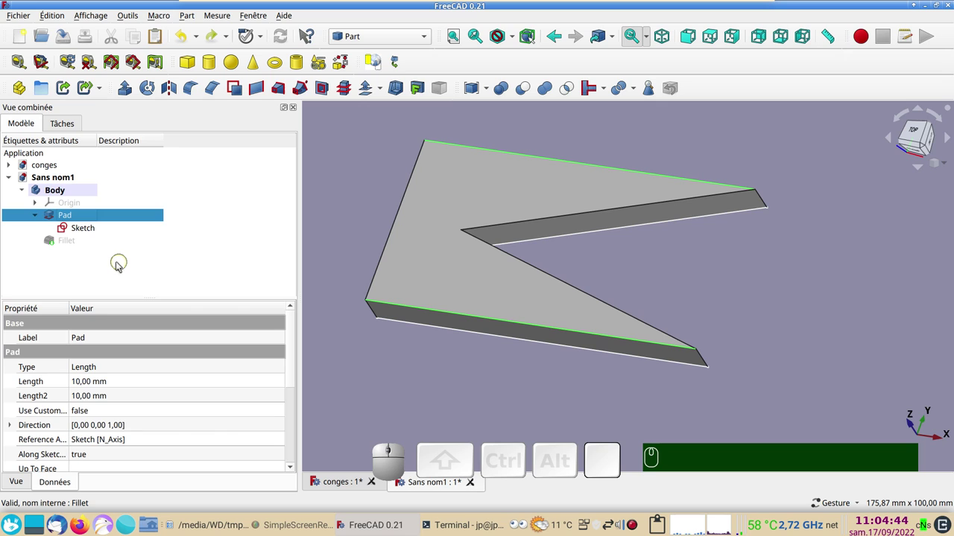
{"action": "left_click", "coordinate": [431, 398]}
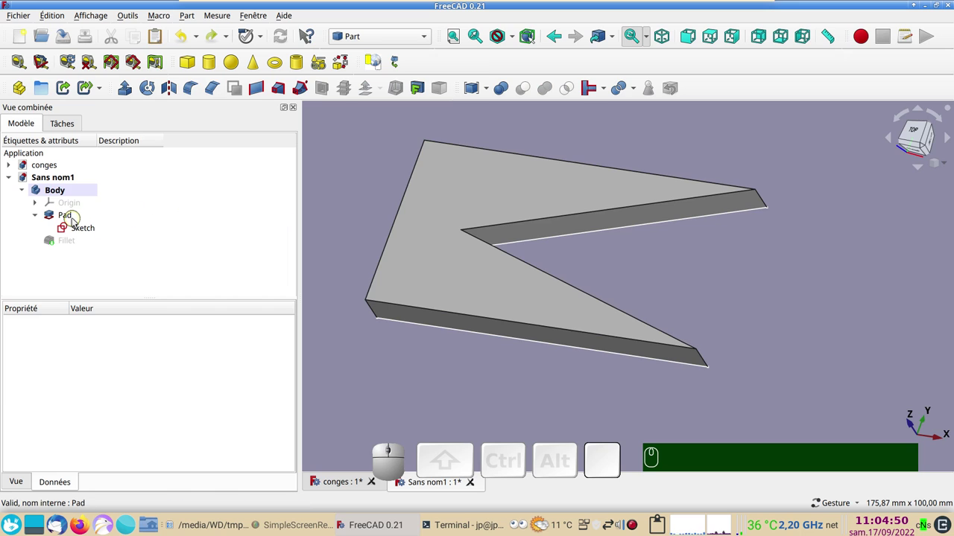
Step: Give the pad's long lower outer edge a variable-radius Part Fillet starting at 9 mm (Fillet001)
{"action": "left_click", "coordinate": [77, 219]}
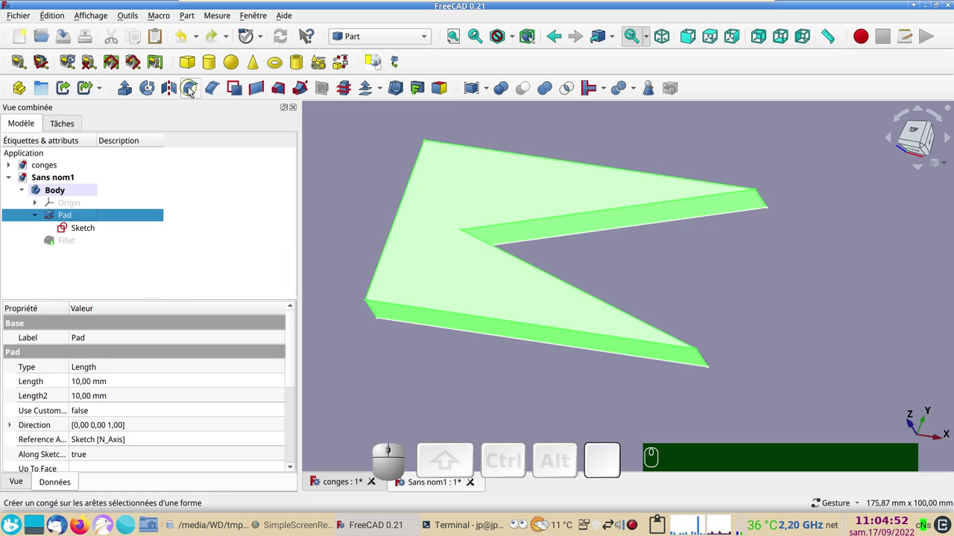
{"action": "left_click", "coordinate": [191, 91]}
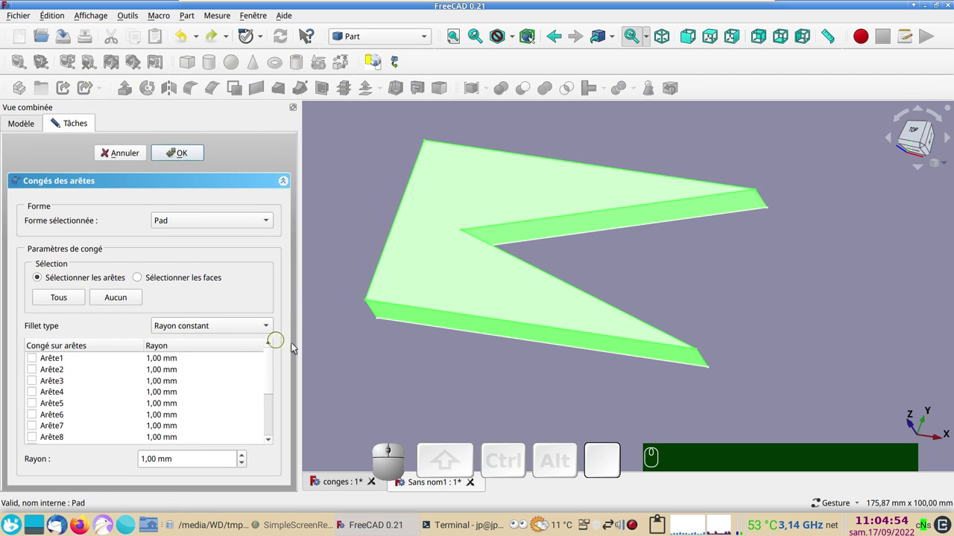
{"action": "left_click", "coordinate": [369, 367]}
{"action": "left_click", "coordinate": [217, 328]}
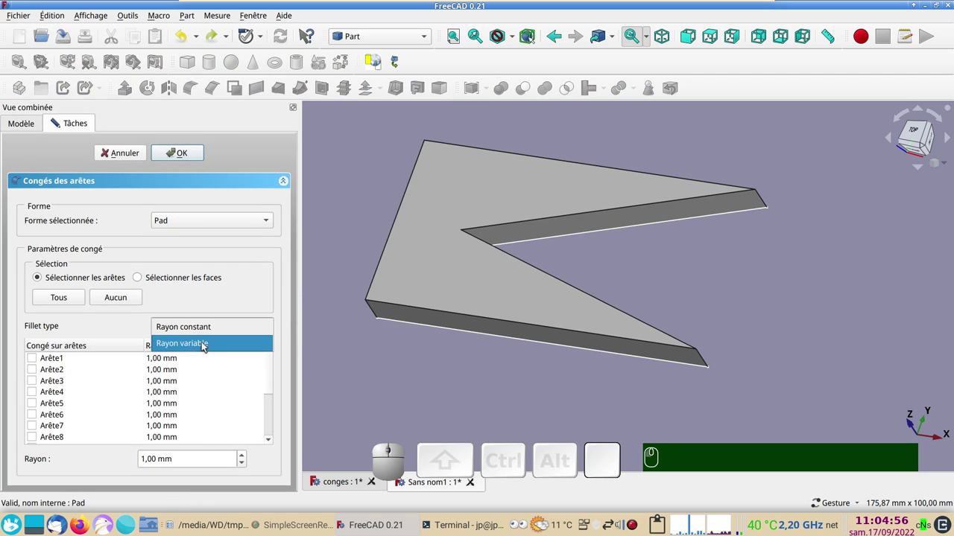
{"action": "left_click", "coordinate": [208, 344]}
{"action": "left_click", "coordinate": [363, 370]}
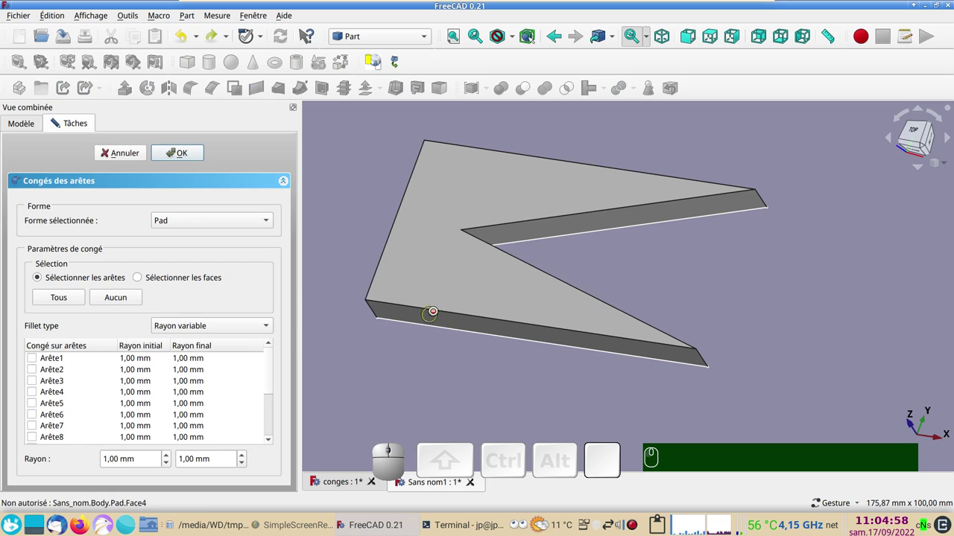
{"action": "left_click", "coordinate": [441, 312]}
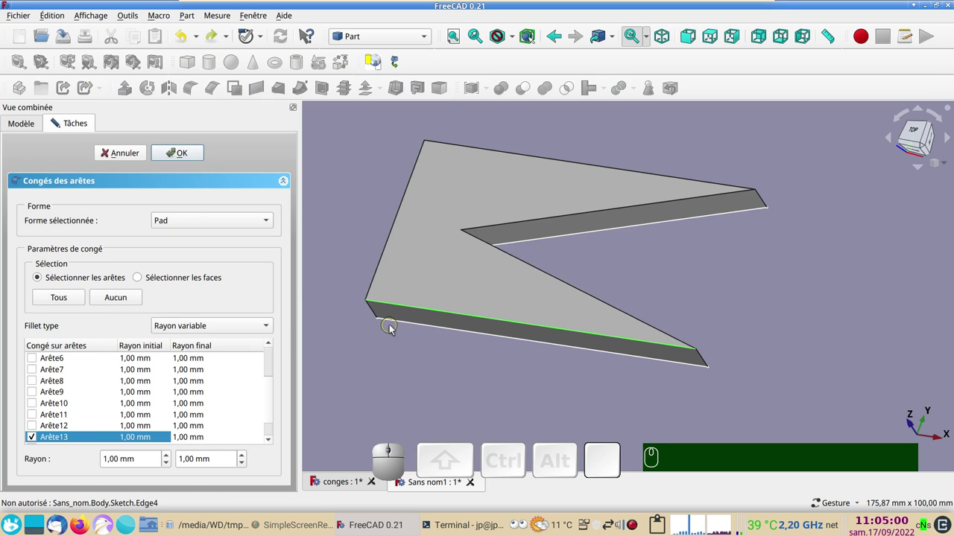
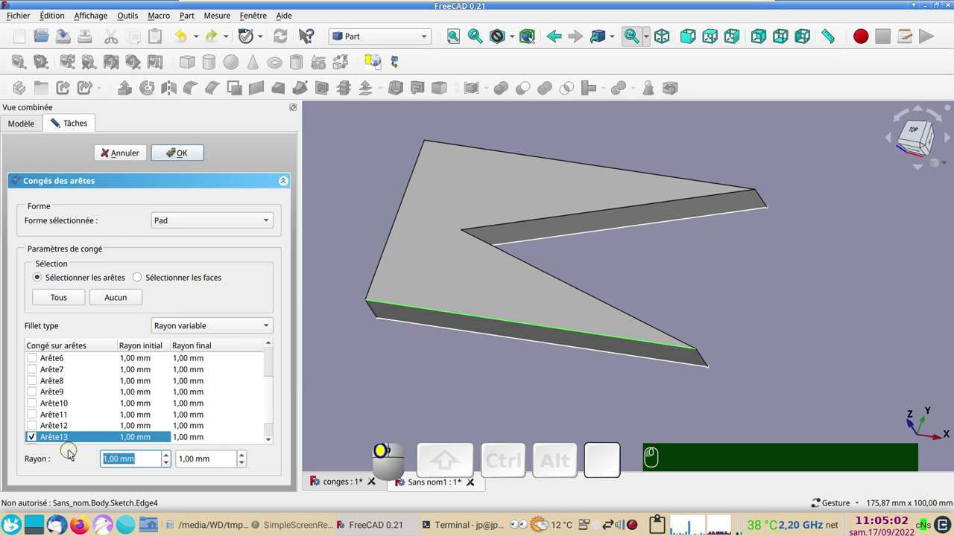
{"action": "key", "text": "KP_9"}
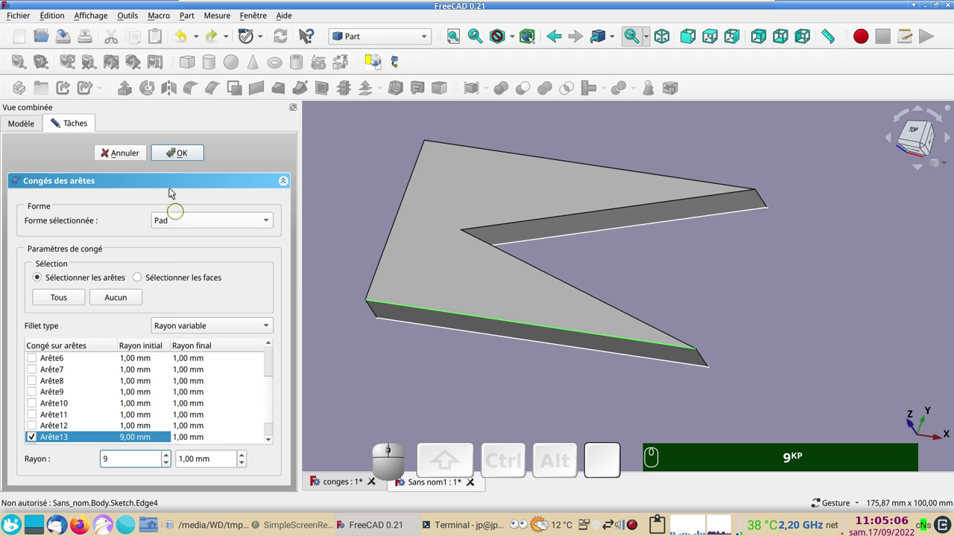
{"action": "left_click", "coordinate": [181, 156]}
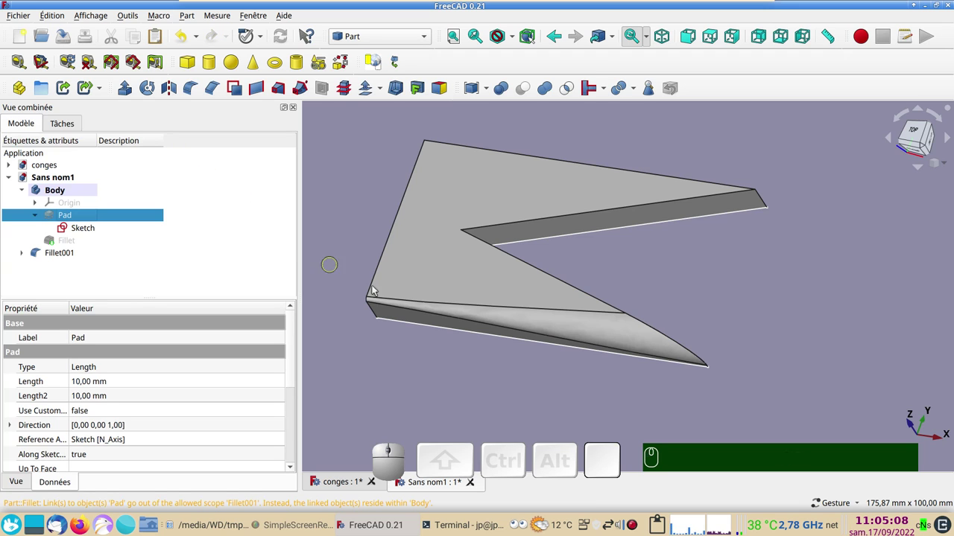
{"action": "left_click_drag", "start_coordinate": [544, 393], "coordinate": [542, 267]}
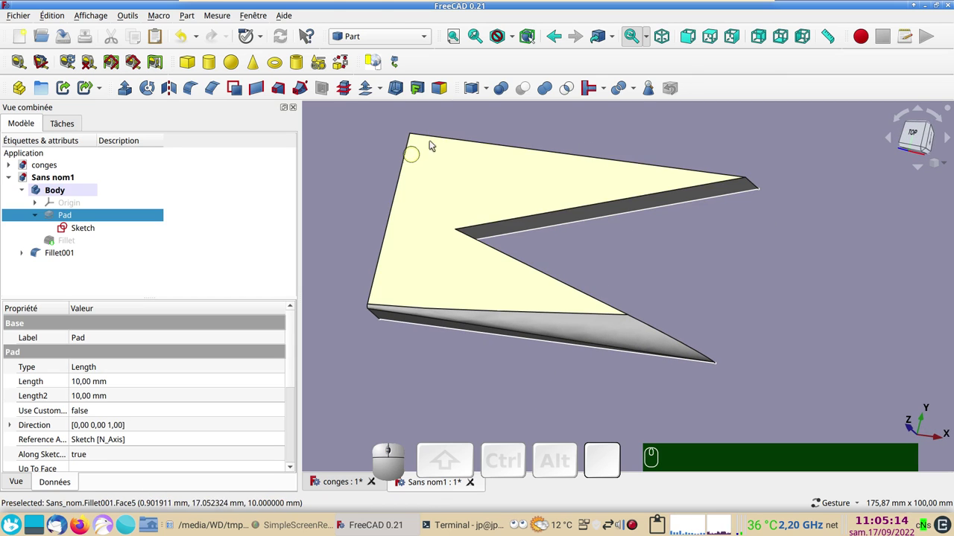
Step: On Fillet001, give the long upper outer edge a variable-radius fillet ending at 9 mm (Fillet002)
{"action": "left_click", "coordinate": [389, 392]}
{"action": "left_click", "coordinate": [64, 254]}
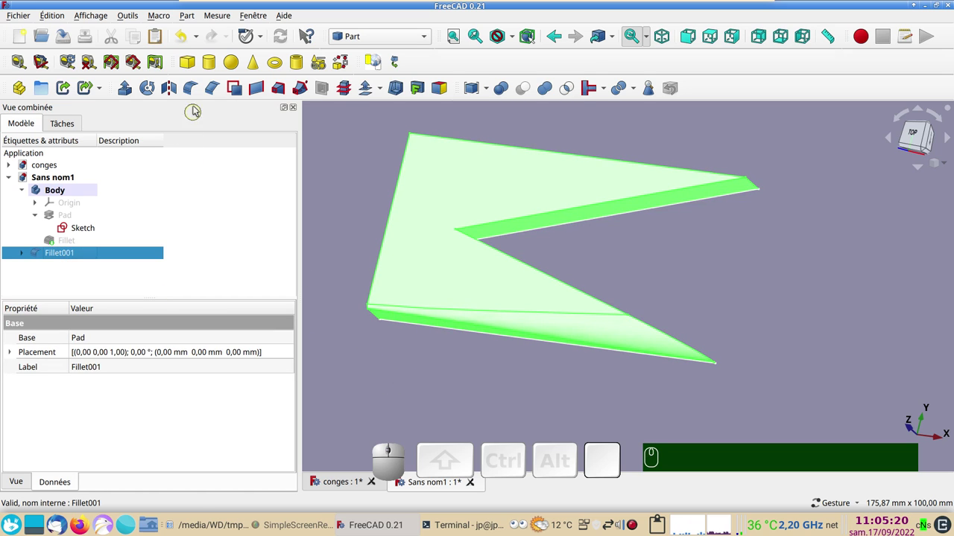
{"action": "left_click", "coordinate": [196, 94]}
{"action": "left_click", "coordinate": [354, 177]}
{"action": "left_click", "coordinate": [215, 321]}
{"action": "left_click", "coordinate": [216, 342]}
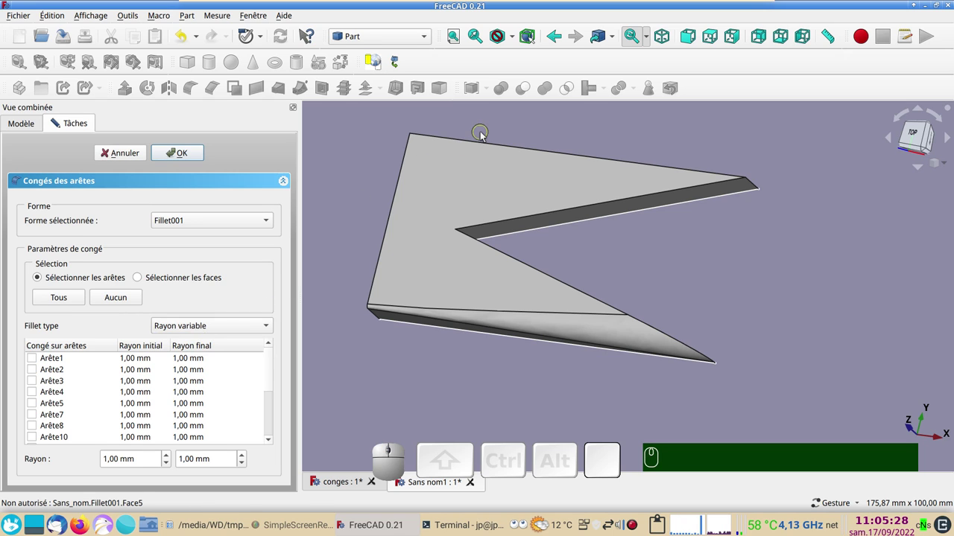
{"action": "left_click", "coordinate": [490, 144]}
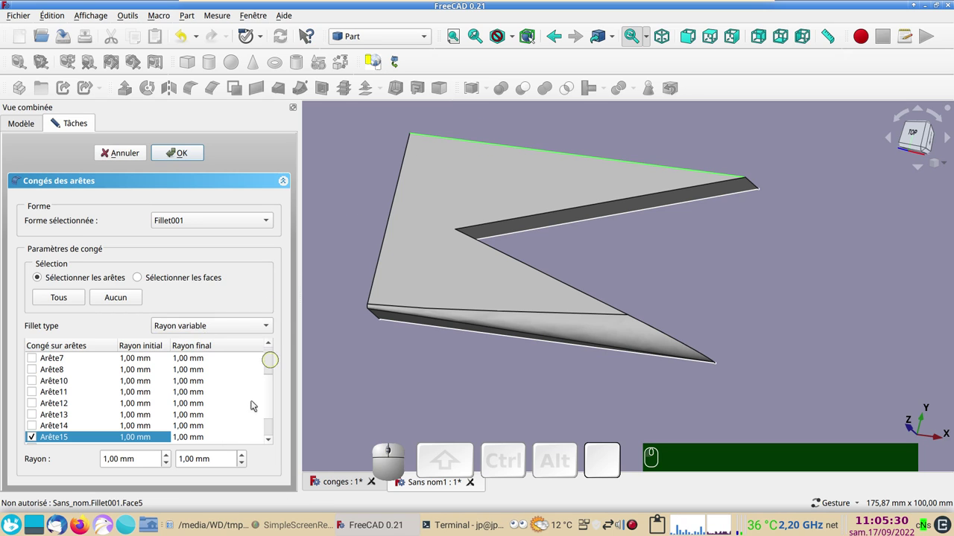
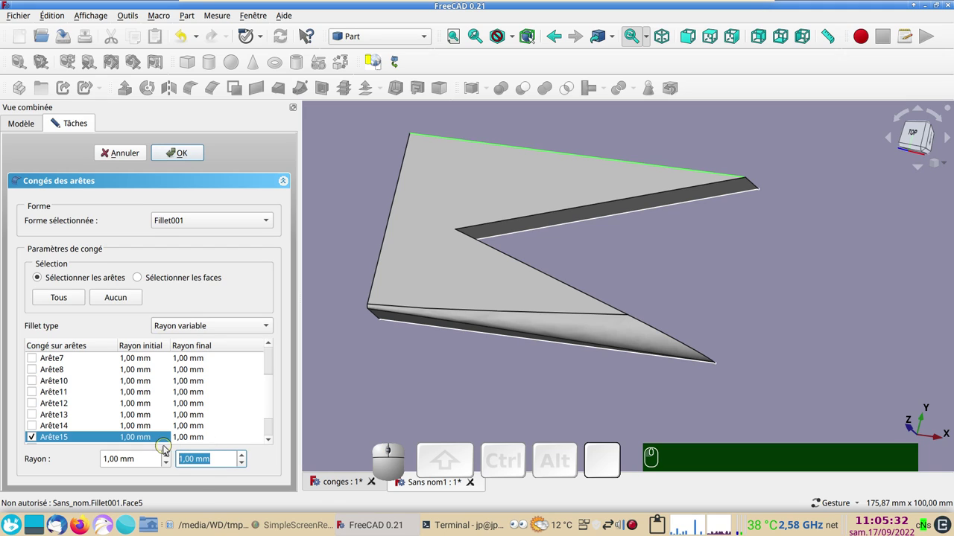
{"action": "key", "text": "KP_9"}
{"action": "left_click", "coordinate": [197, 156]}
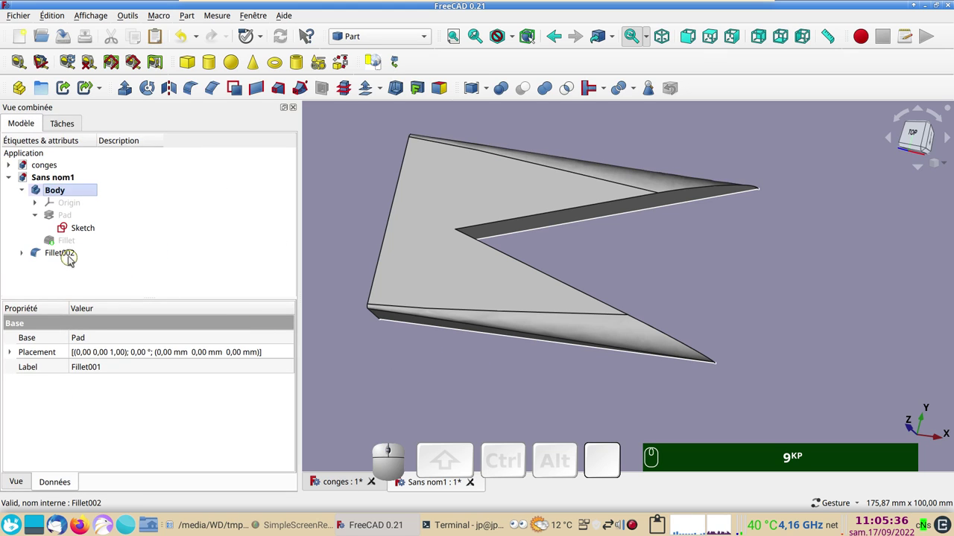
Step: Show the Part Design Fillet and intersect it with Fillet002 via Common
{"action": "left_click", "coordinate": [30, 254]}
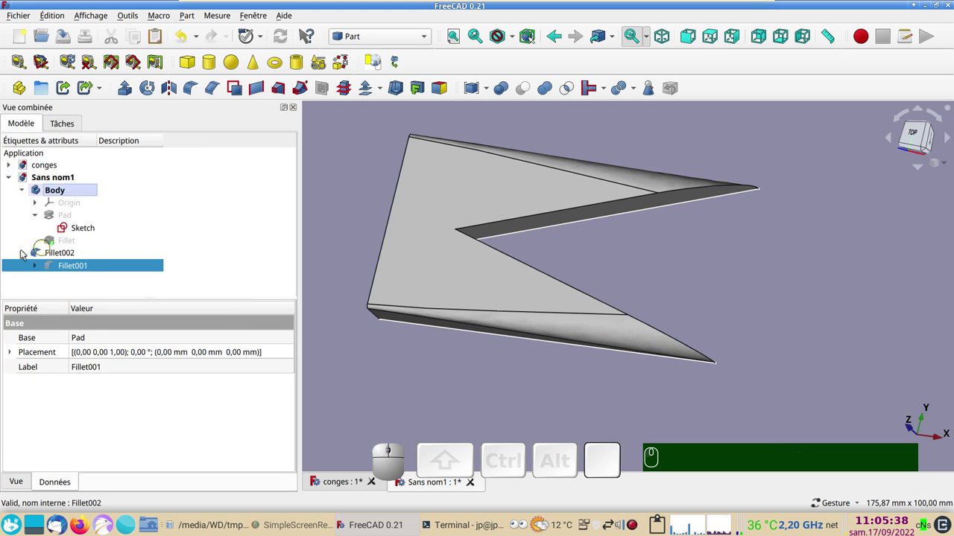
{"action": "left_click", "coordinate": [46, 255]}
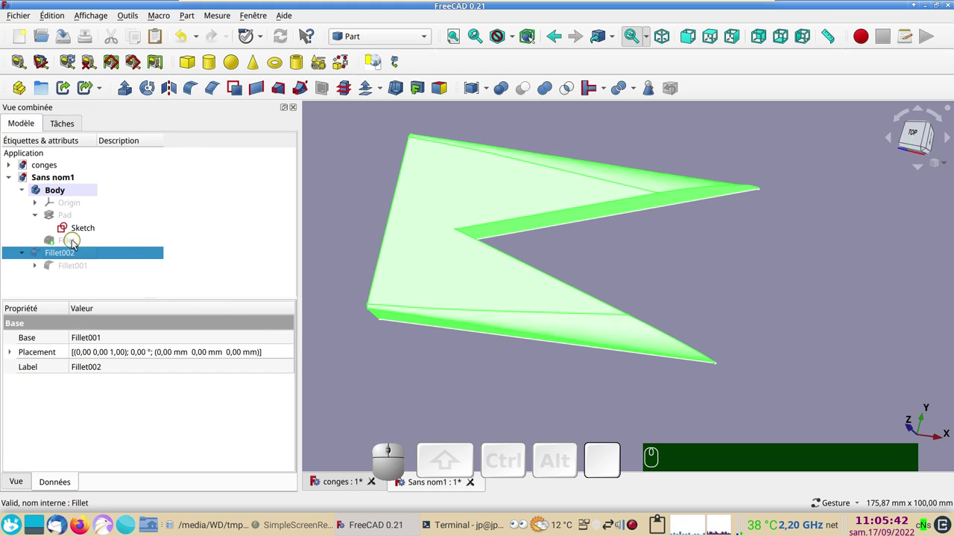
{"action": "left_click", "coordinate": [76, 245]}
{"action": "key", "text": "space"}
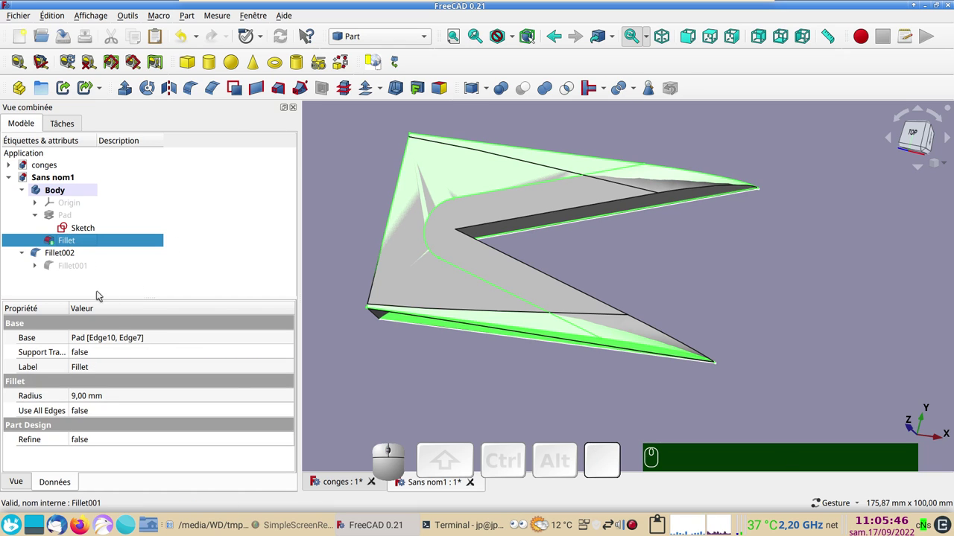
{"action": "left_click", "coordinate": [78, 255]}
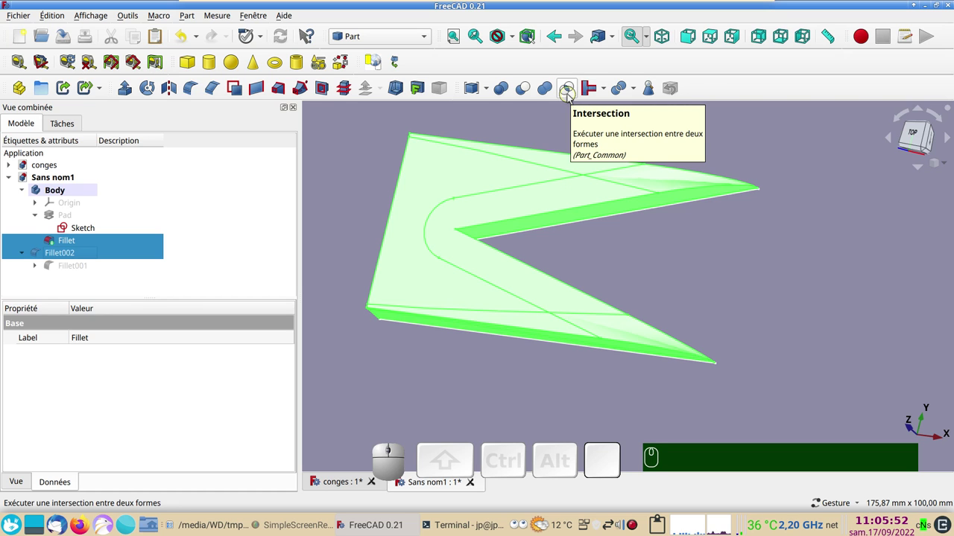
{"action": "left_click", "coordinate": [574, 97]}
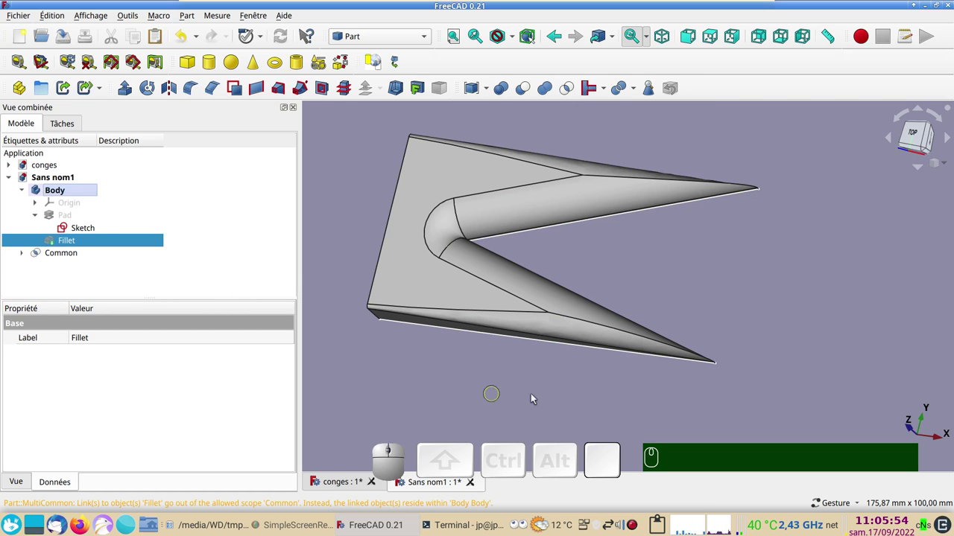
Step: Orbit and zoom onto the rounded inner corner of the Common result
{"action": "left_click_drag", "start_coordinate": [582, 400], "coordinate": [523, 373]}
{"action": "scroll", "scroll_direction": "up", "scroll_amount": 3}
{"action": "left_click_drag", "start_coordinate": [511, 347], "coordinate": [517, 359]}
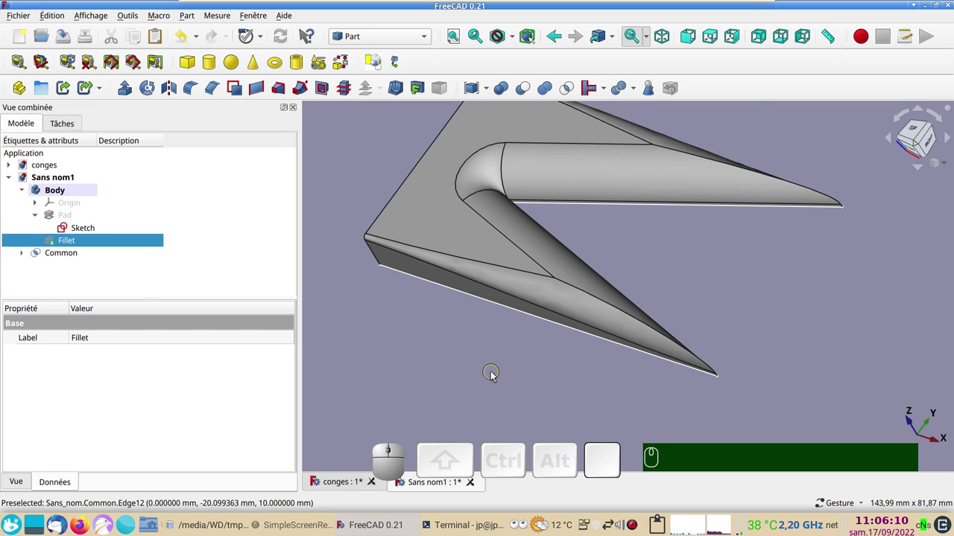
{"action": "scroll", "scroll_direction": "up", "scroll_amount": 3}
{"action": "left_click_drag", "start_coordinate": [507, 355], "coordinate": [456, 411]}
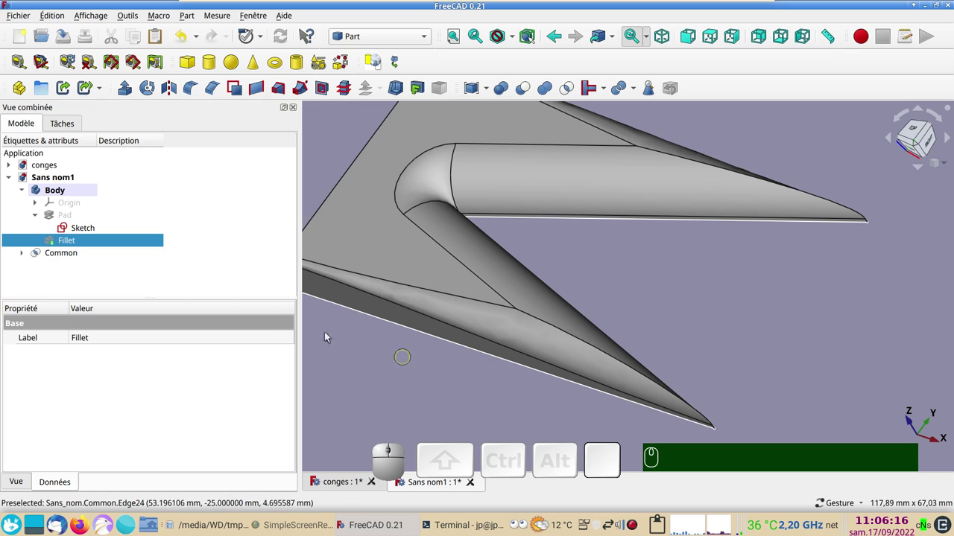
Step: Attempt a Part Fillet on the Common's two tapering arm edges
{"action": "left_click", "coordinate": [76, 251]}
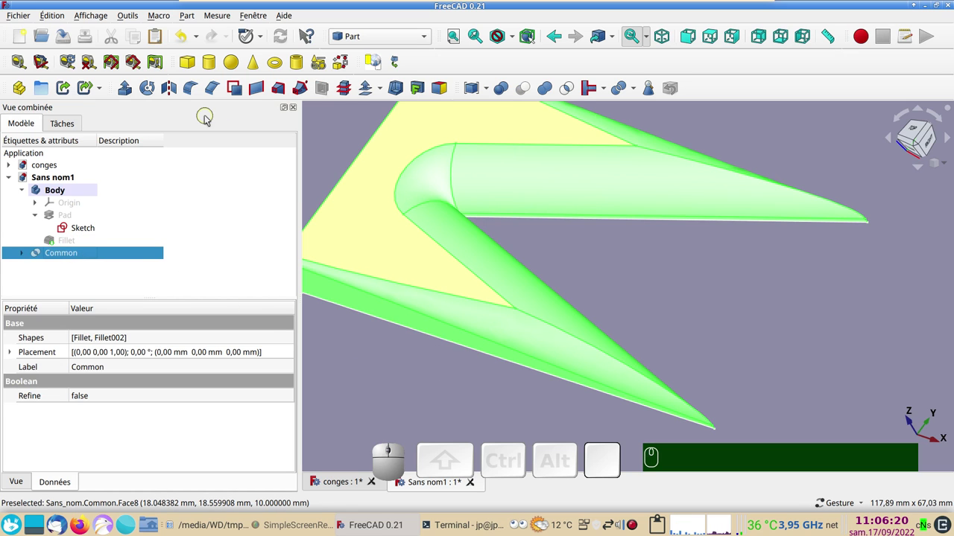
{"action": "left_click", "coordinate": [192, 96]}
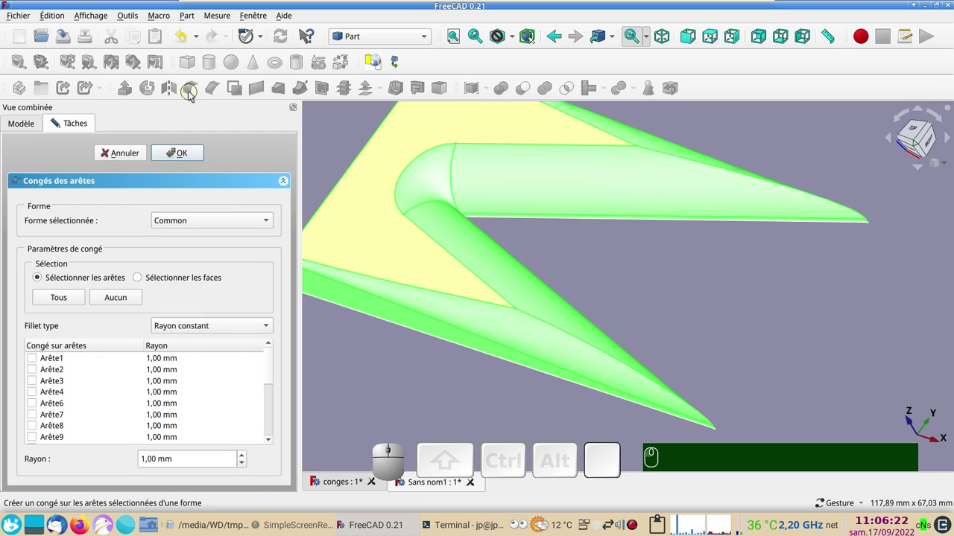
{"action": "left_click", "coordinate": [394, 370]}
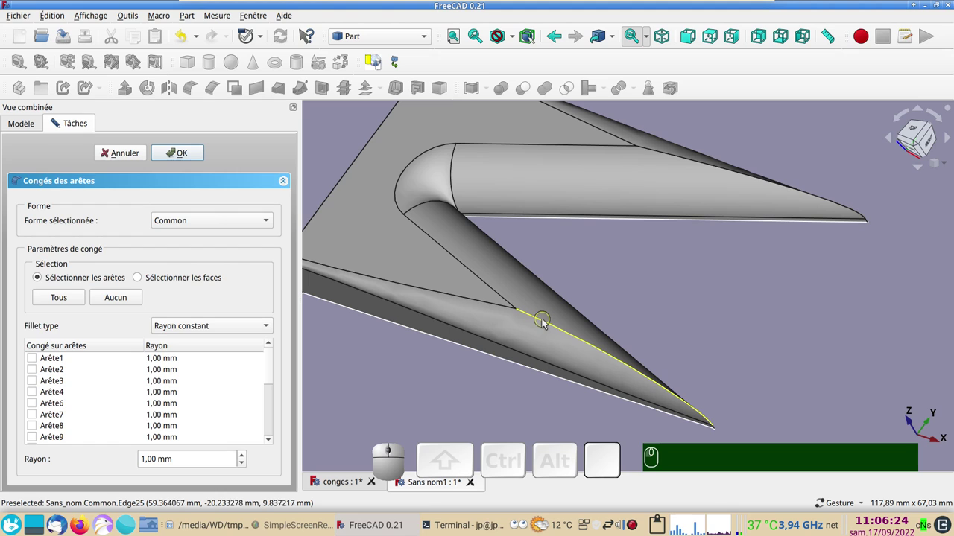
{"action": "left_click", "coordinate": [548, 321]}
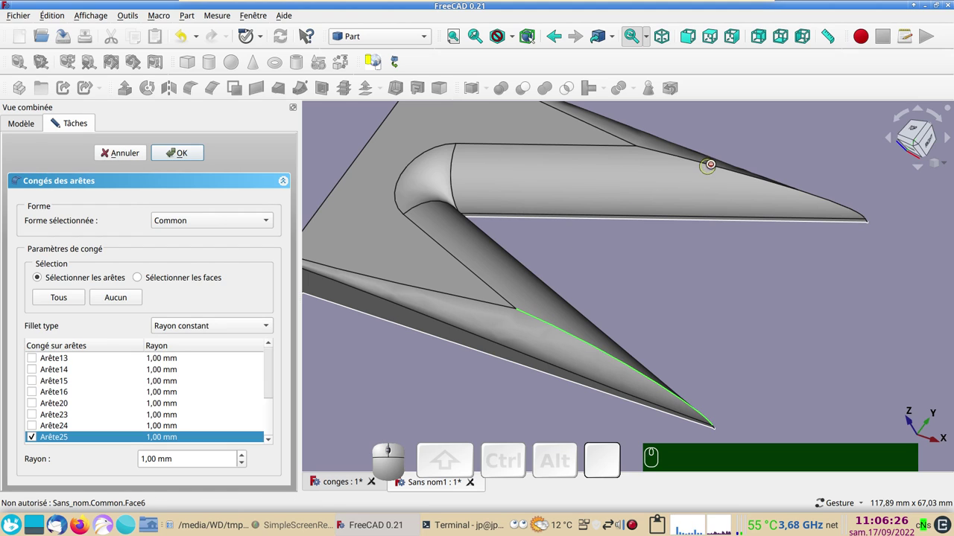
{"action": "left_click", "coordinate": [714, 164]}
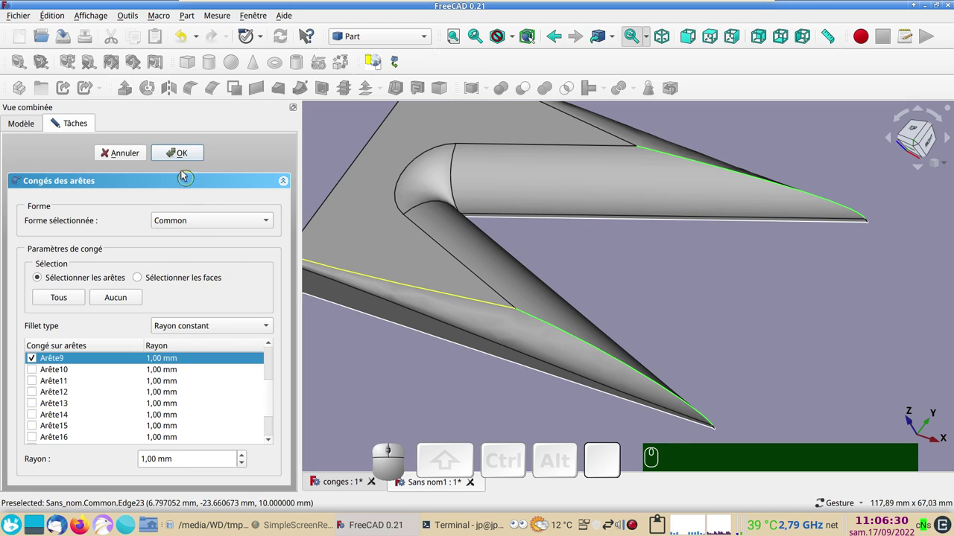
{"action": "left_click", "coordinate": [184, 153]}
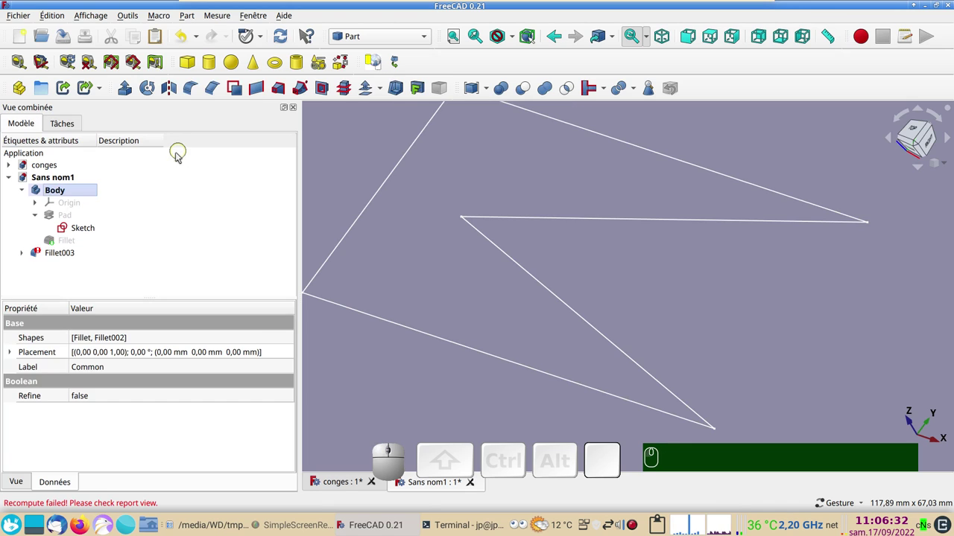
Step: Undo the failed Fillet003 and orbit to inspect the Common's inner fillets
{"action": "left_click", "coordinate": [79, 250]}
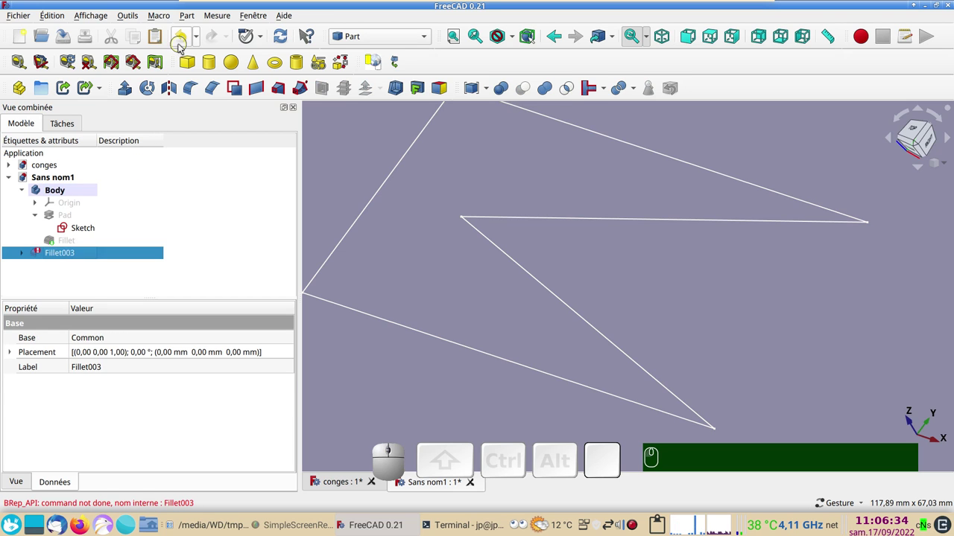
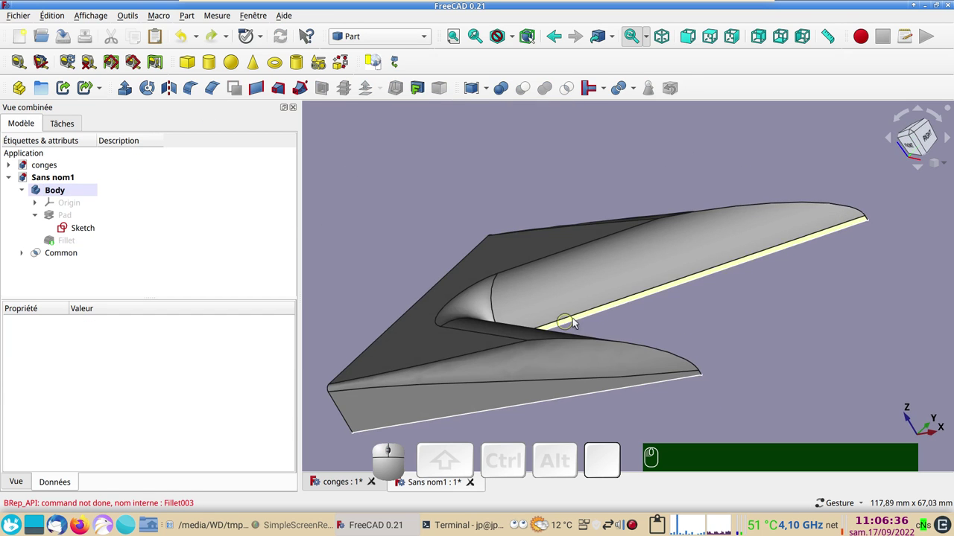
{"action": "left_click_drag", "start_coordinate": [688, 326], "coordinate": [700, 329]}
{"action": "left_click_drag", "start_coordinate": [694, 319], "coordinate": [716, 333]}
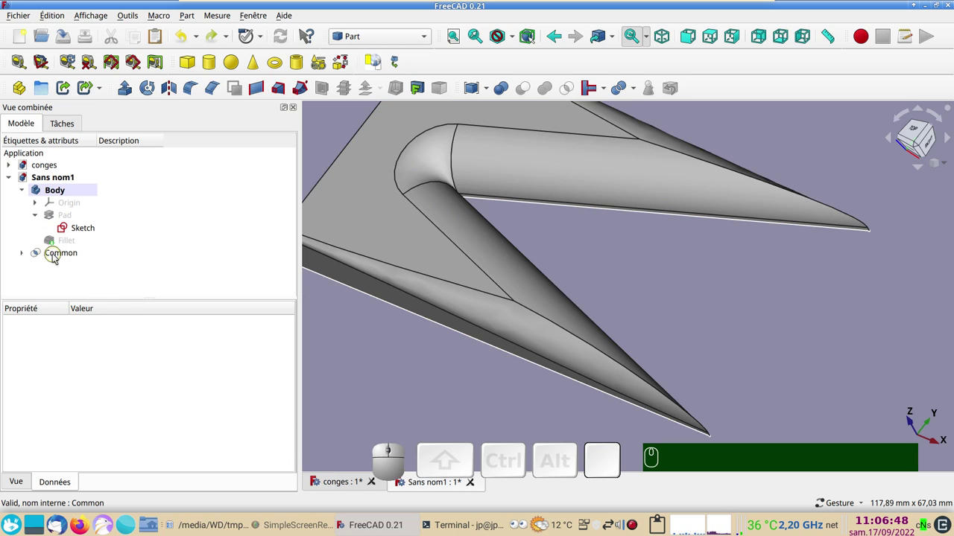
Step: Delete the Common with Fillet and Fillet002, then delete Fillet001
{"action": "left_click", "coordinate": [22, 255]}
{"action": "left_click", "coordinate": [62, 255]}
{"action": "left_click", "coordinate": [74, 277]}
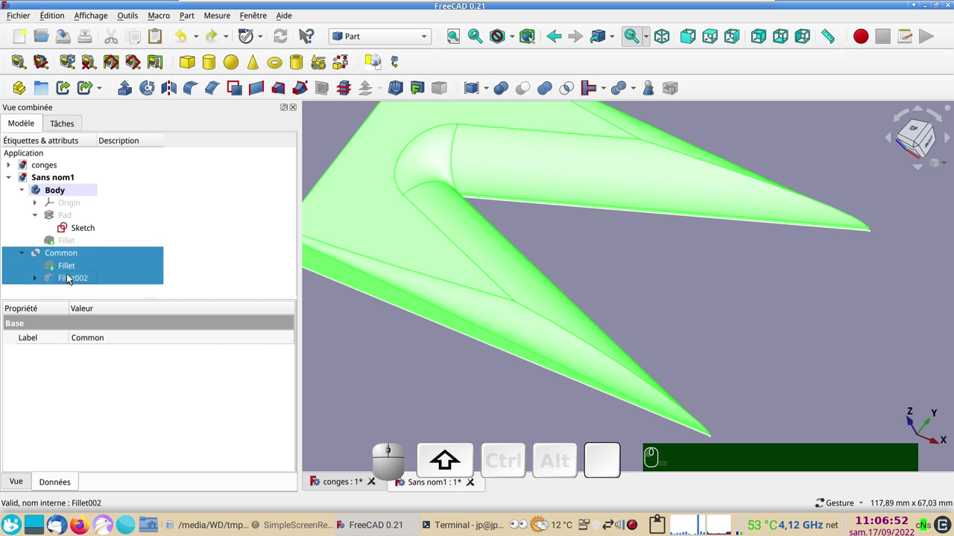
{"action": "key", "text": "shift+Delete"}
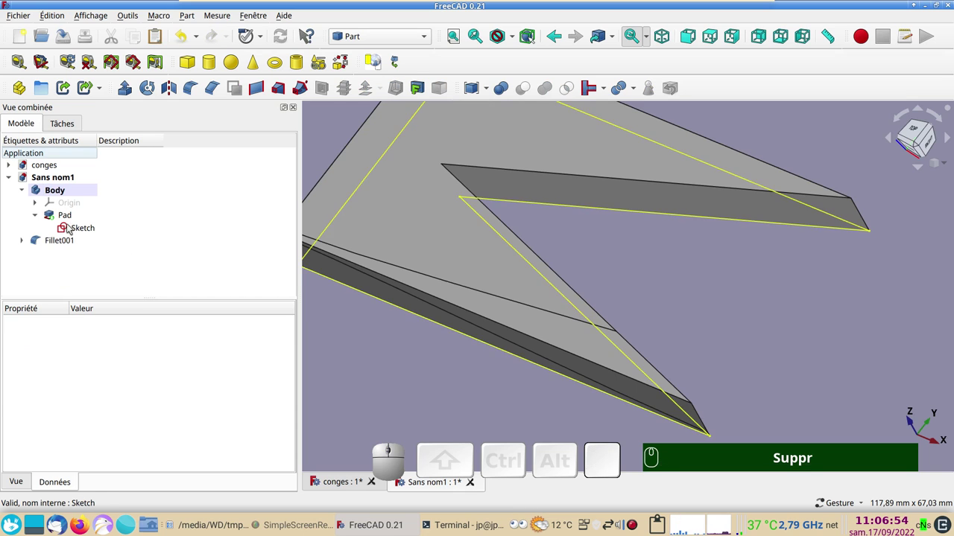
{"action": "left_click", "coordinate": [62, 240]}
{"action": "key", "text": "Delete"}
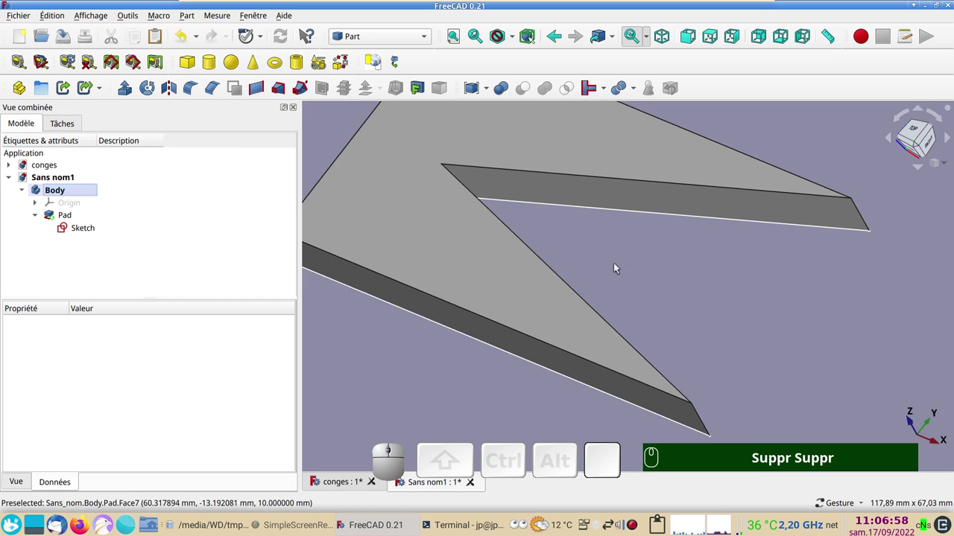
Step: Pick the pad's two inner edges and open the workbench list
{"action": "left_click", "coordinate": [579, 290]}
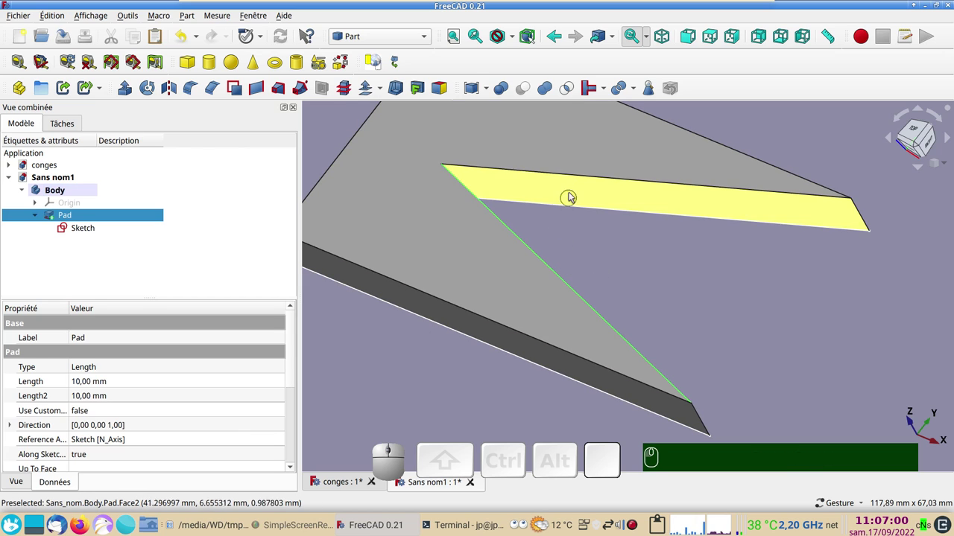
{"action": "left_click", "coordinate": [577, 178]}
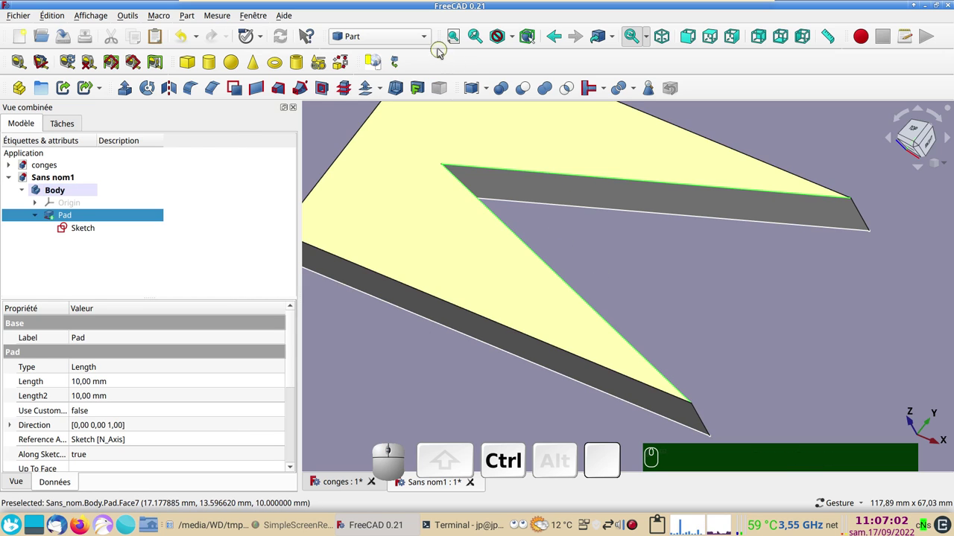
{"action": "left_click", "coordinate": [429, 39]}
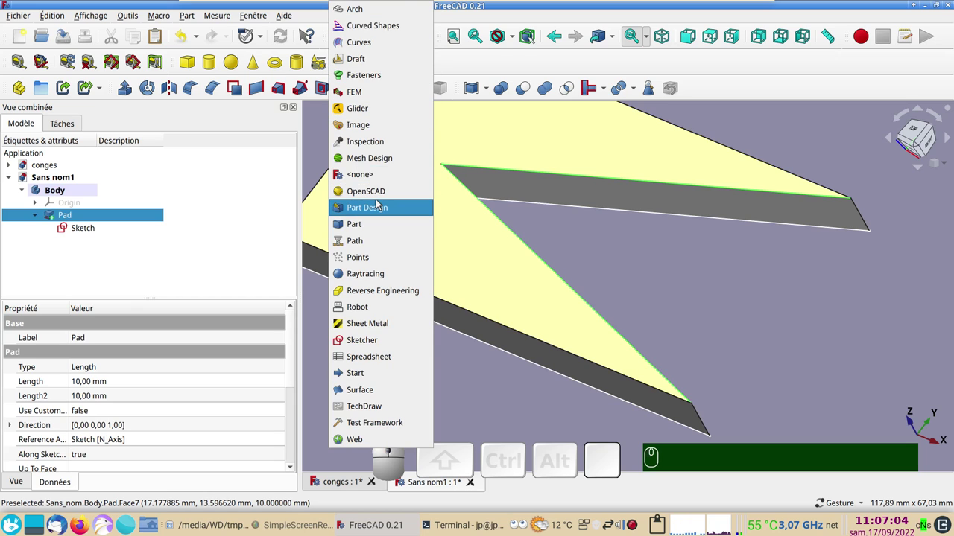
Step: Preview a Part Design fillet of 5 mm radius on inner edges Edge10 and Edge7
{"action": "left_click", "coordinate": [384, 204]}
{"action": "left_click", "coordinate": [26, 122]}
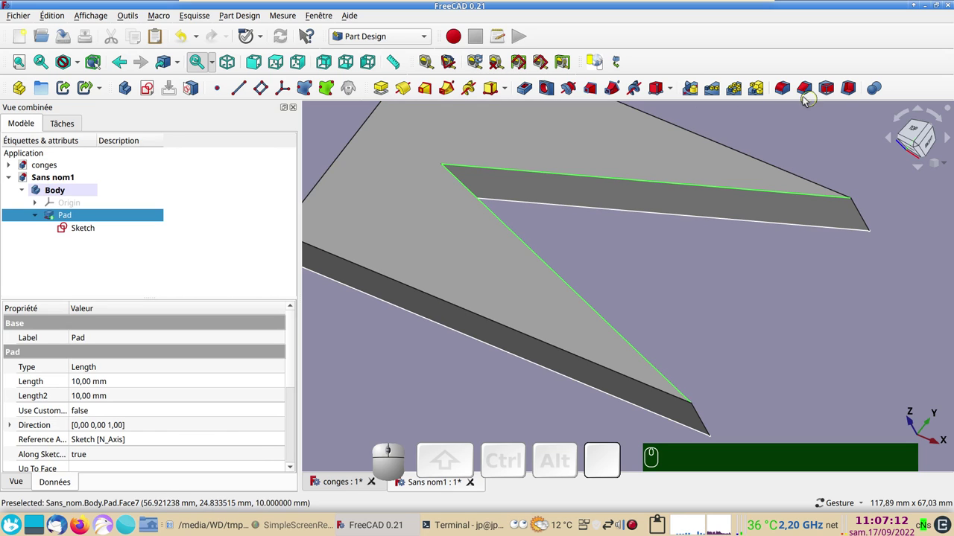
{"action": "left_click", "coordinate": [788, 88]}
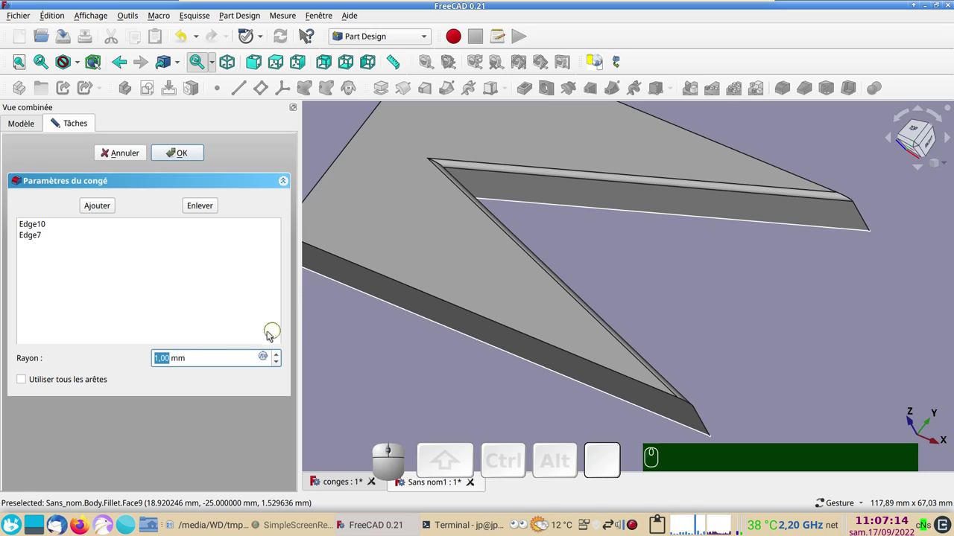
{"action": "scroll", "scroll_direction": "up", "scroll_amount": 3}
{"action": "scroll", "scroll_direction": "up", "scroll_amount": 3}
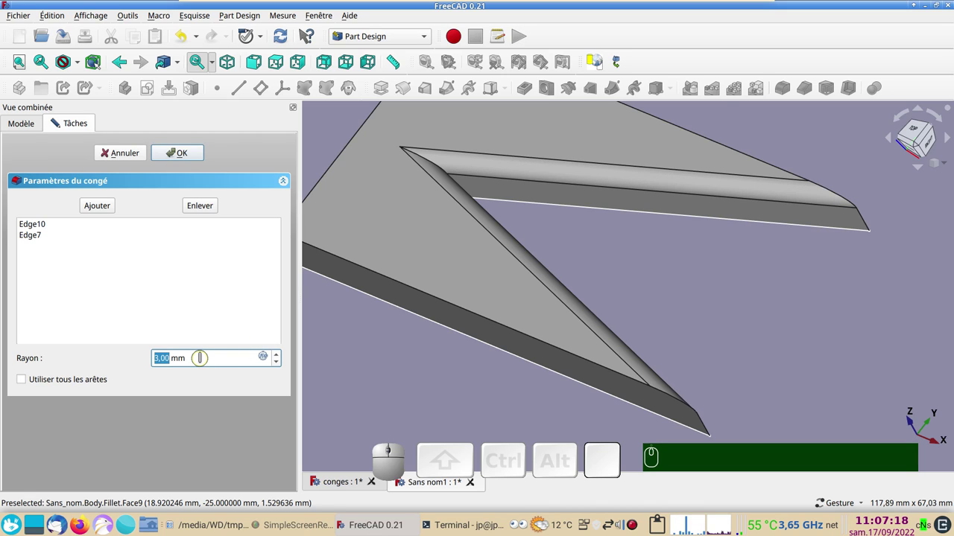
{"action": "scroll", "scroll_direction": "up", "scroll_amount": 3}
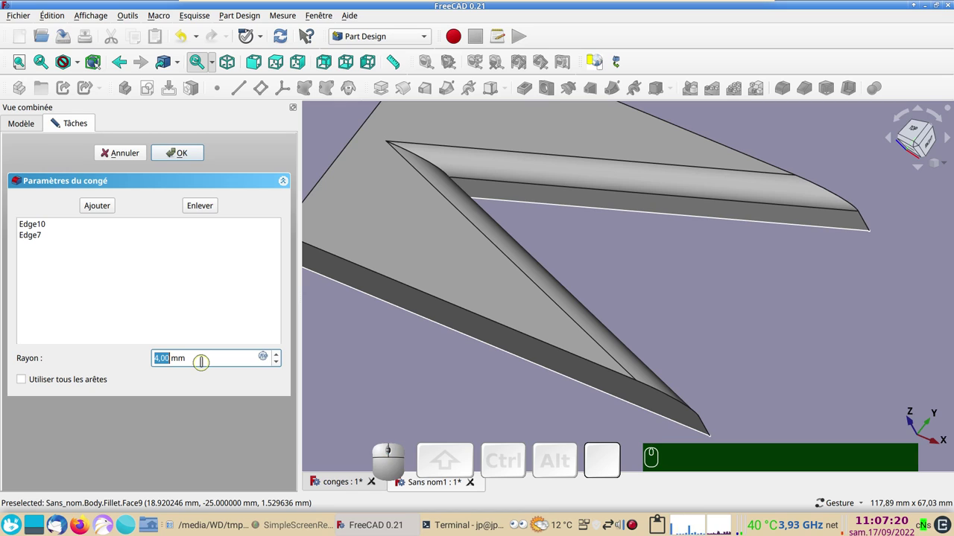
{"action": "scroll", "scroll_direction": "up", "scroll_amount": 3}
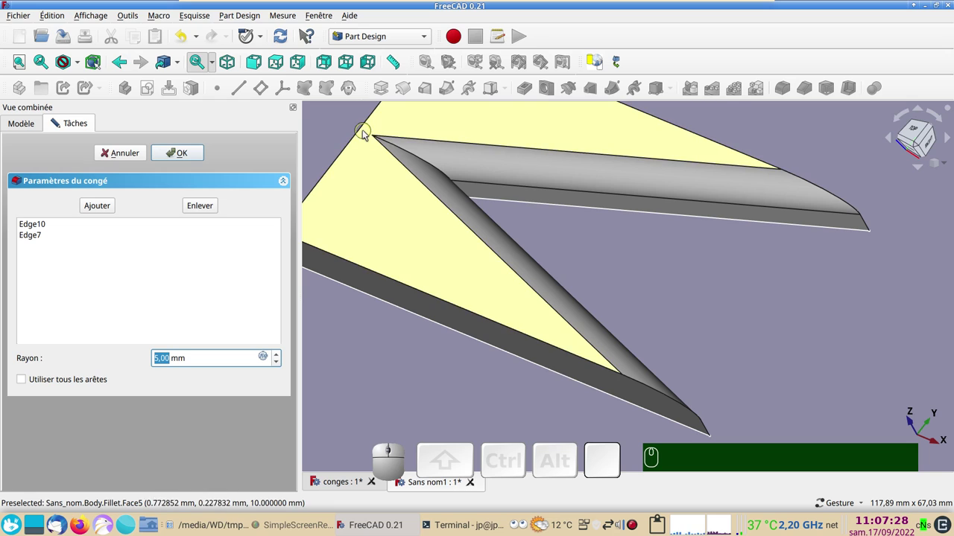
{"action": "left_click_drag", "start_coordinate": [353, 128], "coordinate": [384, 209]}
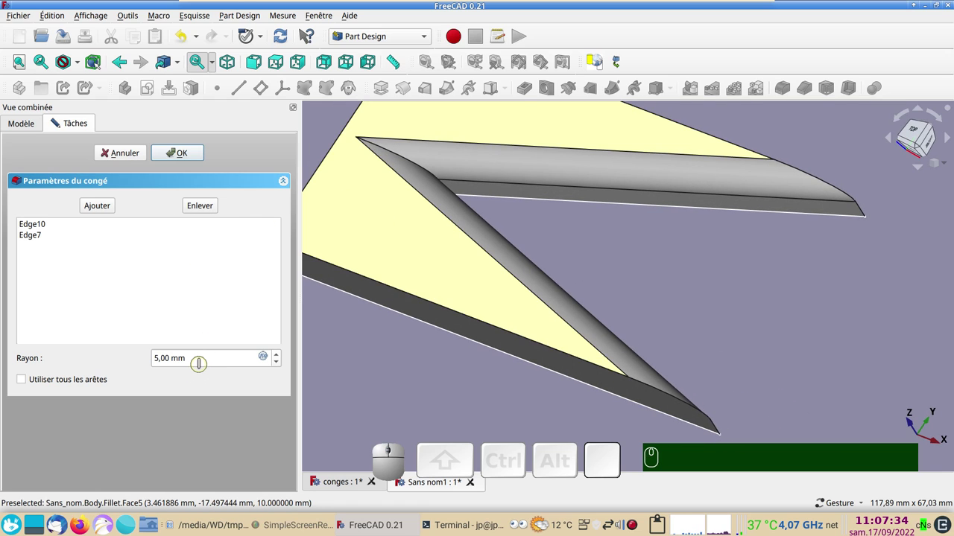
{"action": "scroll", "scroll_direction": "up", "scroll_amount": 3}
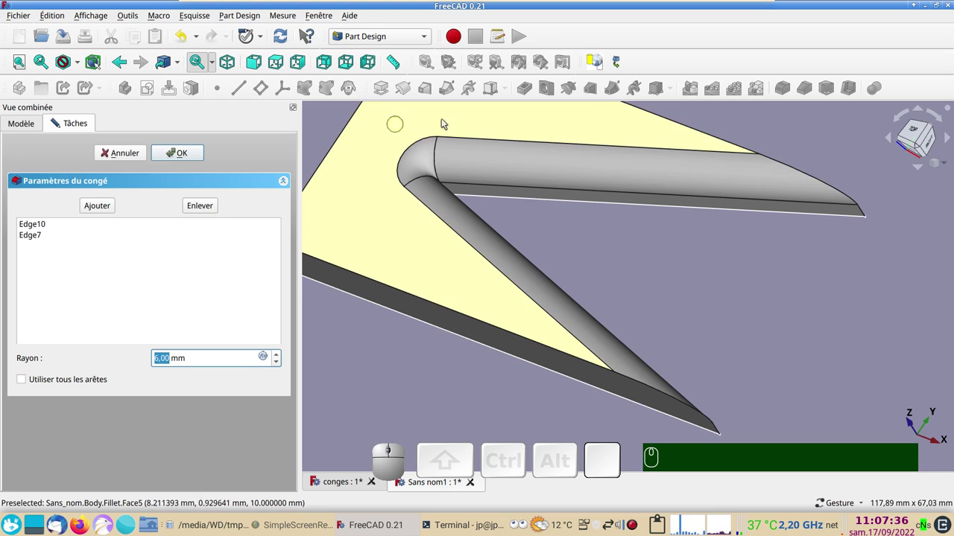
{"action": "scroll", "scroll_direction": "down", "scroll_amount": 3}
{"action": "left_click_drag", "start_coordinate": [643, 263], "coordinate": [692, 235]}
{"action": "left_click_drag", "start_coordinate": [463, 363], "coordinate": [479, 193]}
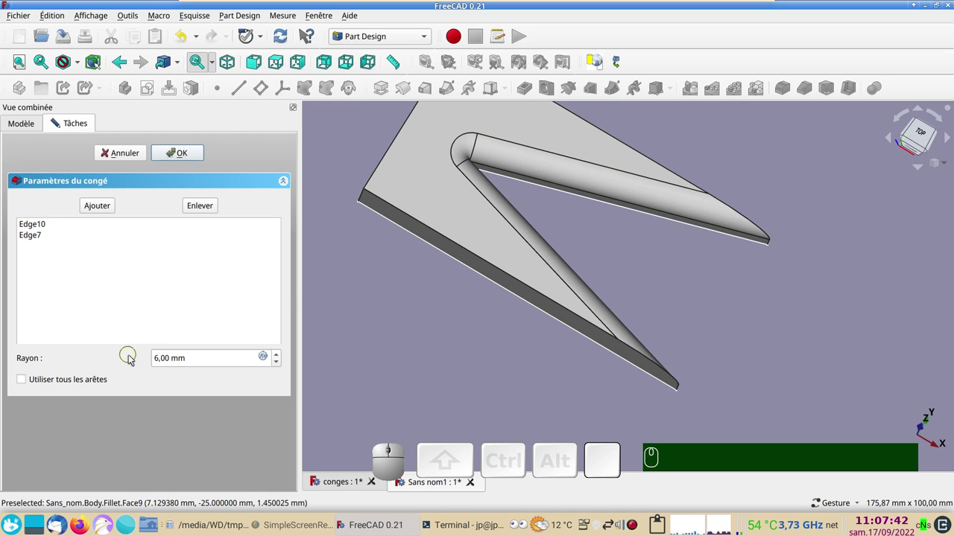
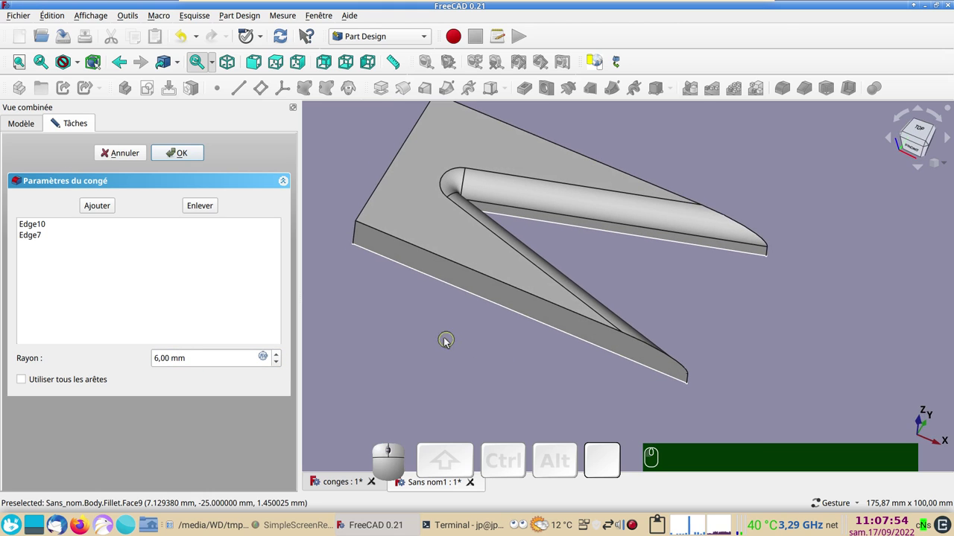
{"action": "left_click_drag", "start_coordinate": [394, 317], "coordinate": [429, 369]}
{"action": "left_click_drag", "start_coordinate": [414, 319], "coordinate": [421, 370]}
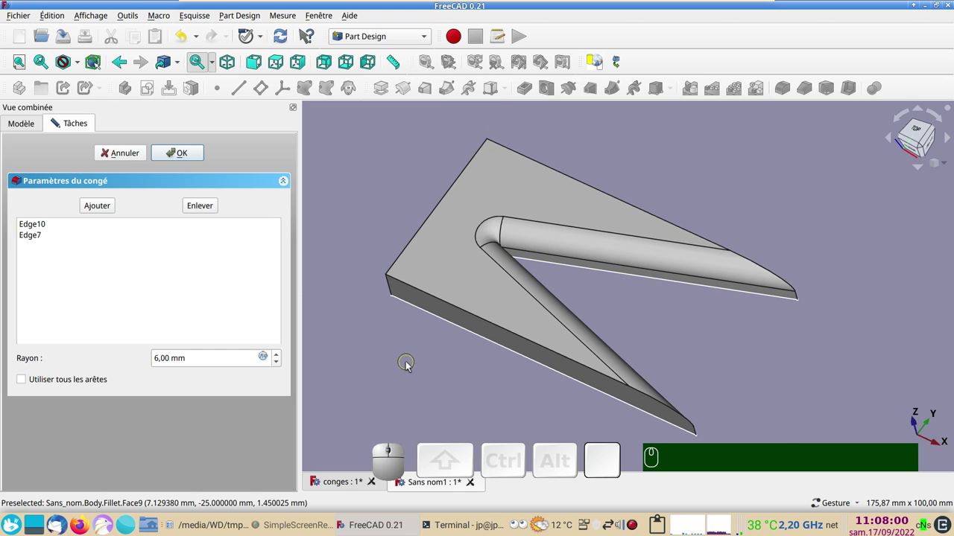
{"action": "left_click_drag", "start_coordinate": [450, 384], "coordinate": [639, 366]}
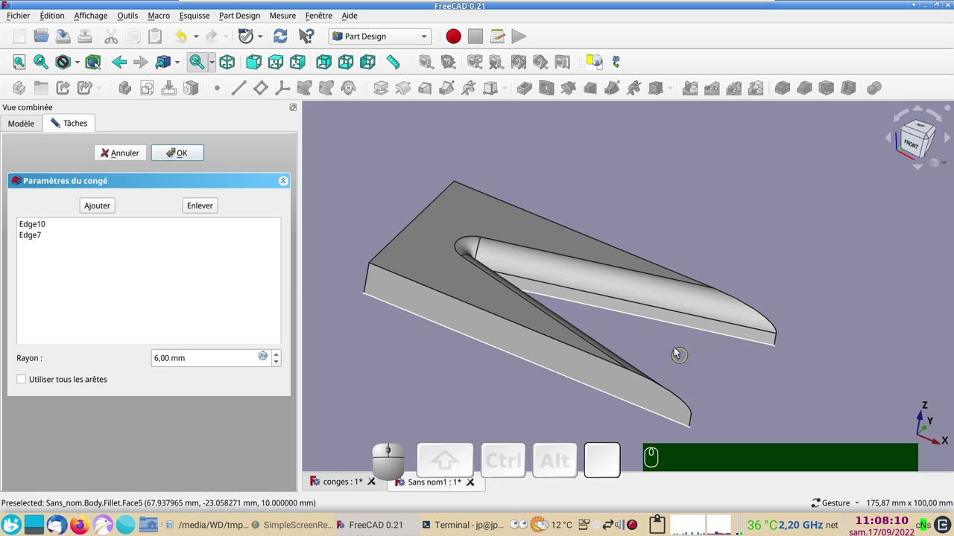
{"action": "left_click", "coordinate": [444, 374]}
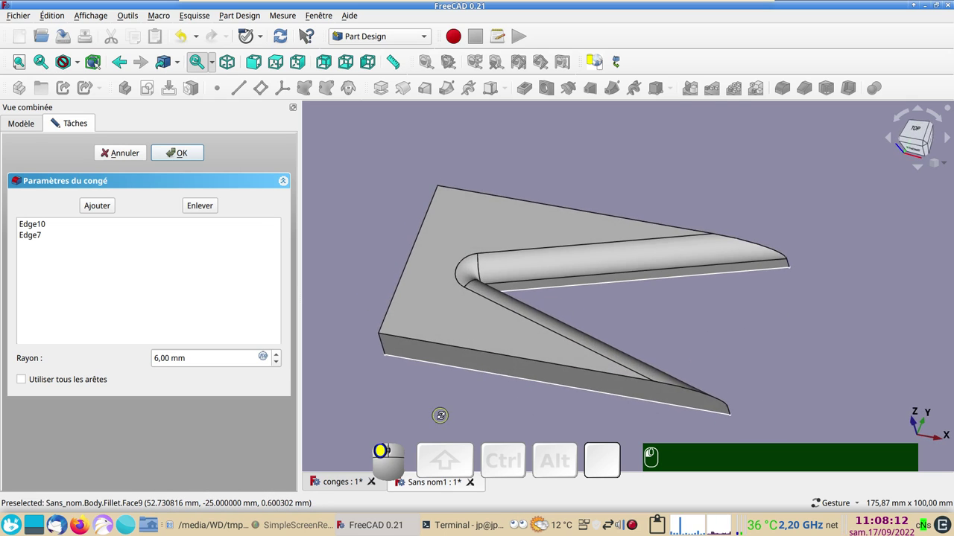
{"action": "scroll", "scroll_direction": "down", "scroll_amount": 3}
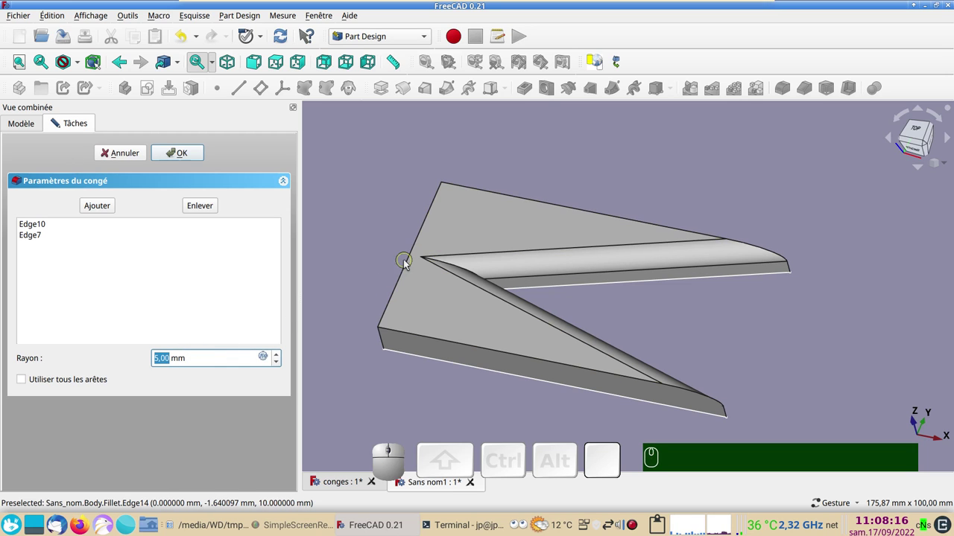
{"action": "left_click_drag", "start_coordinate": [372, 276], "coordinate": [377, 282]}
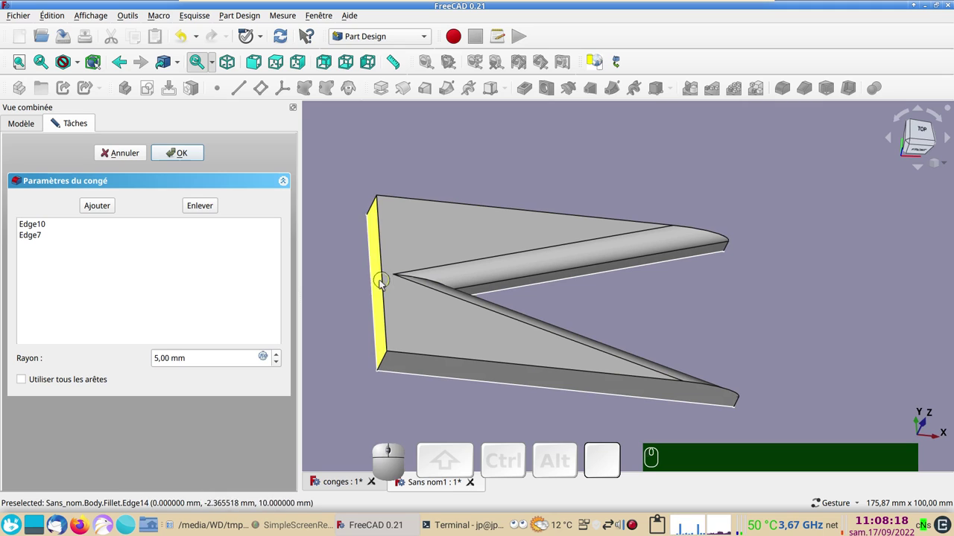
{"action": "scroll", "scroll_direction": "down", "scroll_amount": 3}
{"action": "scroll", "scroll_direction": "down", "scroll_amount": 3}
{"action": "left_click_drag", "start_coordinate": [470, 405], "coordinate": [552, 303]}
{"action": "left_click_drag", "start_coordinate": [564, 294], "coordinate": [793, 334]}
{"action": "left_click", "coordinate": [790, 340]}
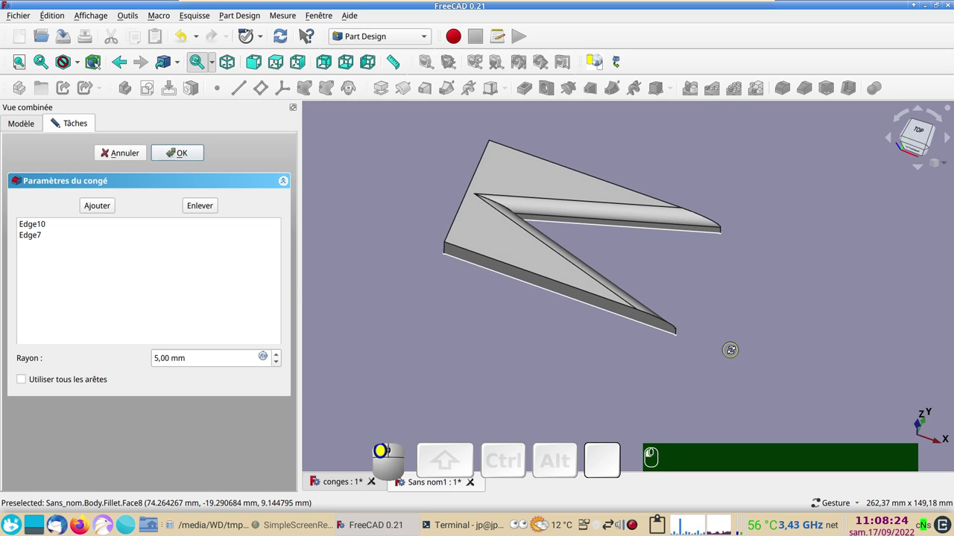